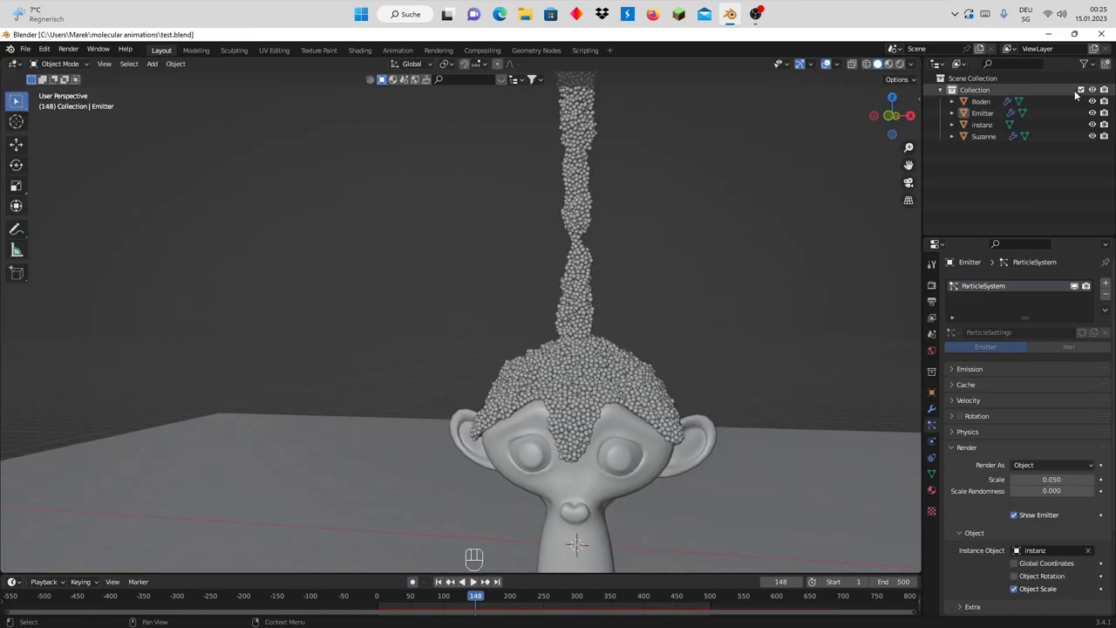
- Hide the particle collection in the Outliner and add a new UV sphere for the eyeball
left_click(1099, 92)
scroll("down", 3)
scroll("down", 3)
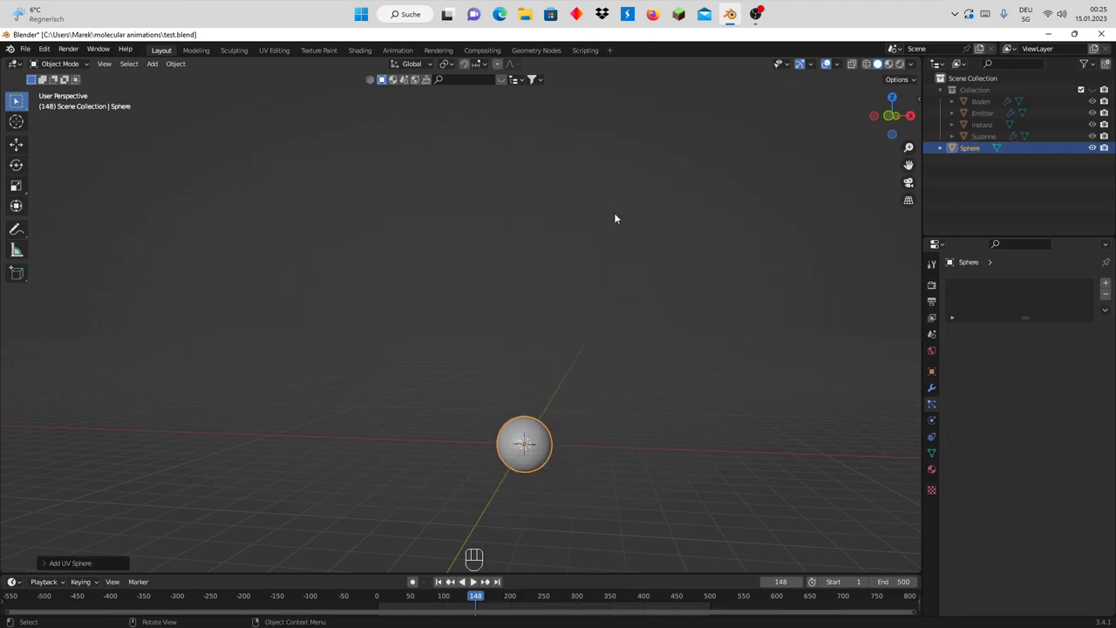
- Frame the sphere, set it to 16 segments and 8 rings, and view it from the top
key("KP_Decimal")
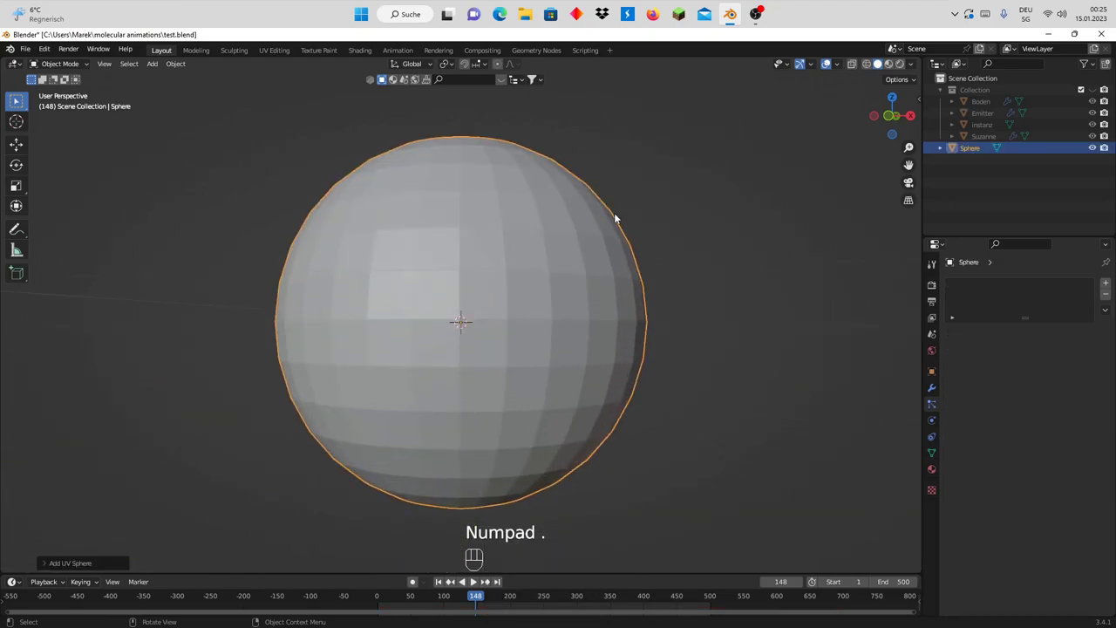
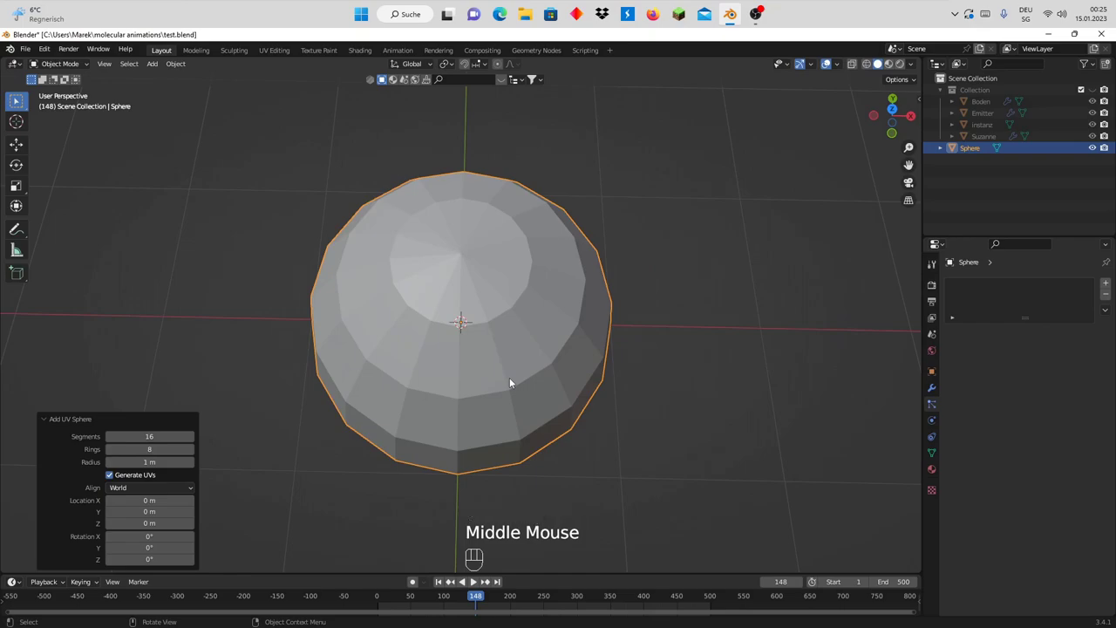
key("KP_7")
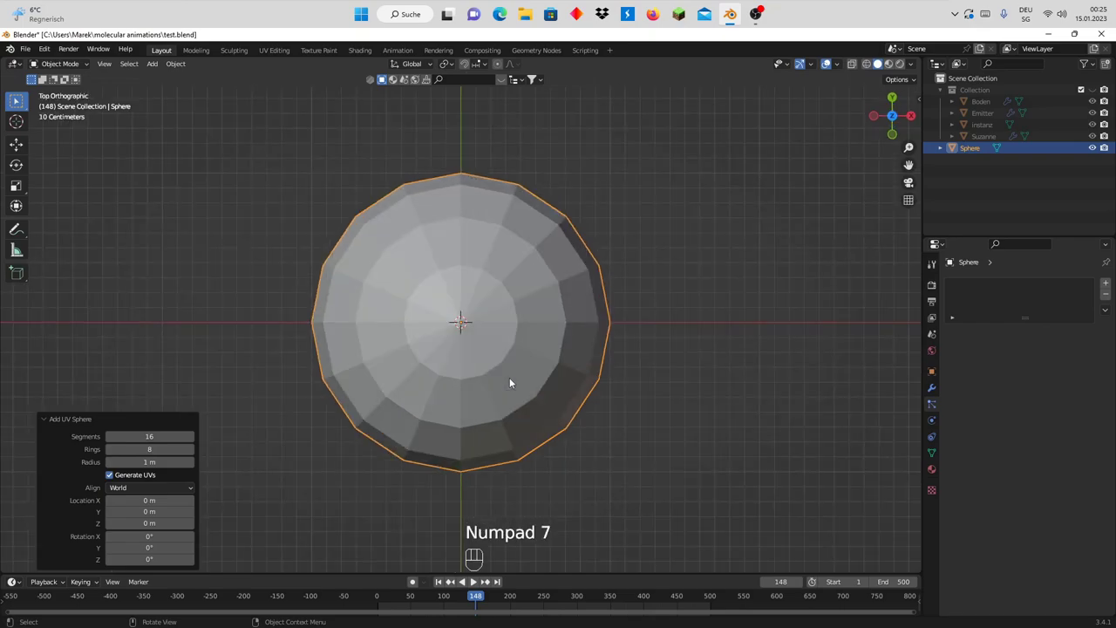
- Circle-select the sphere's top cap, duplicate it and separate it into its own object
key("Tab")
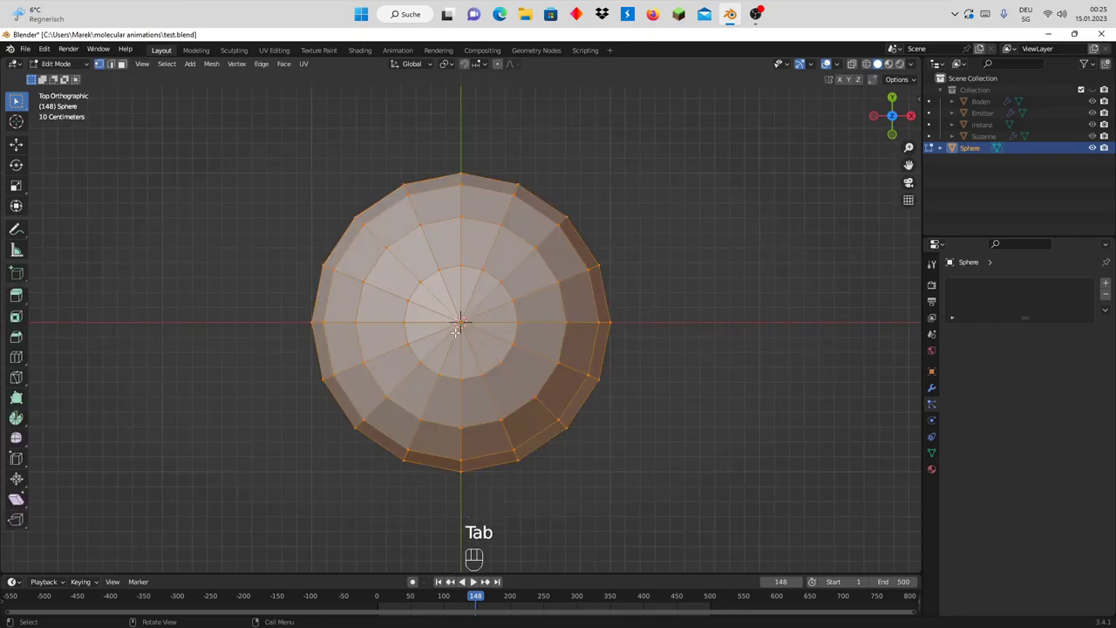
key("c")
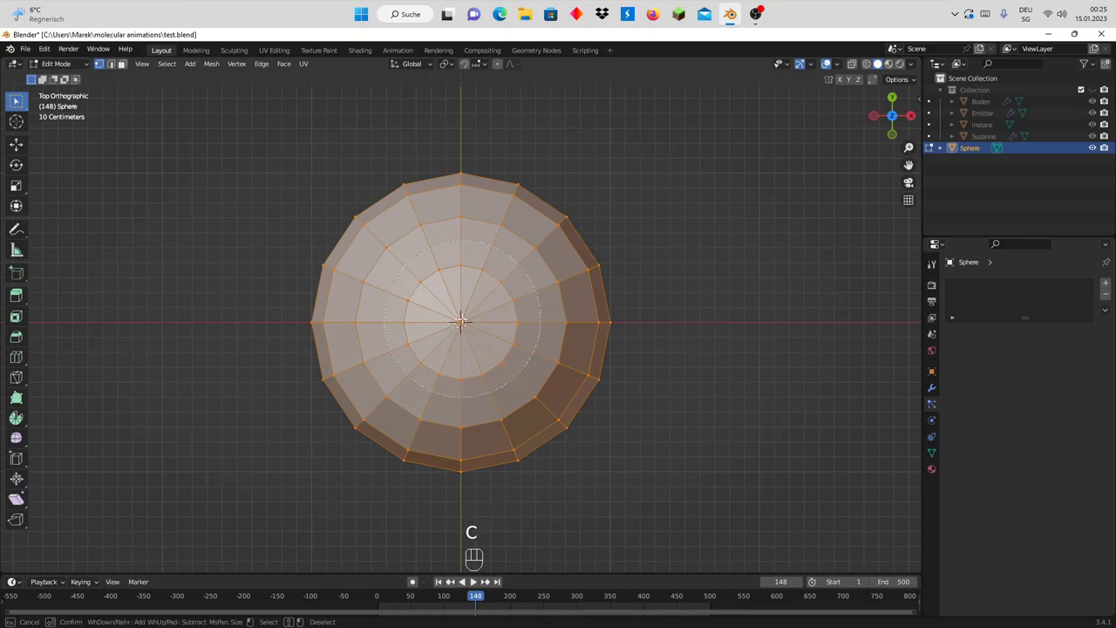
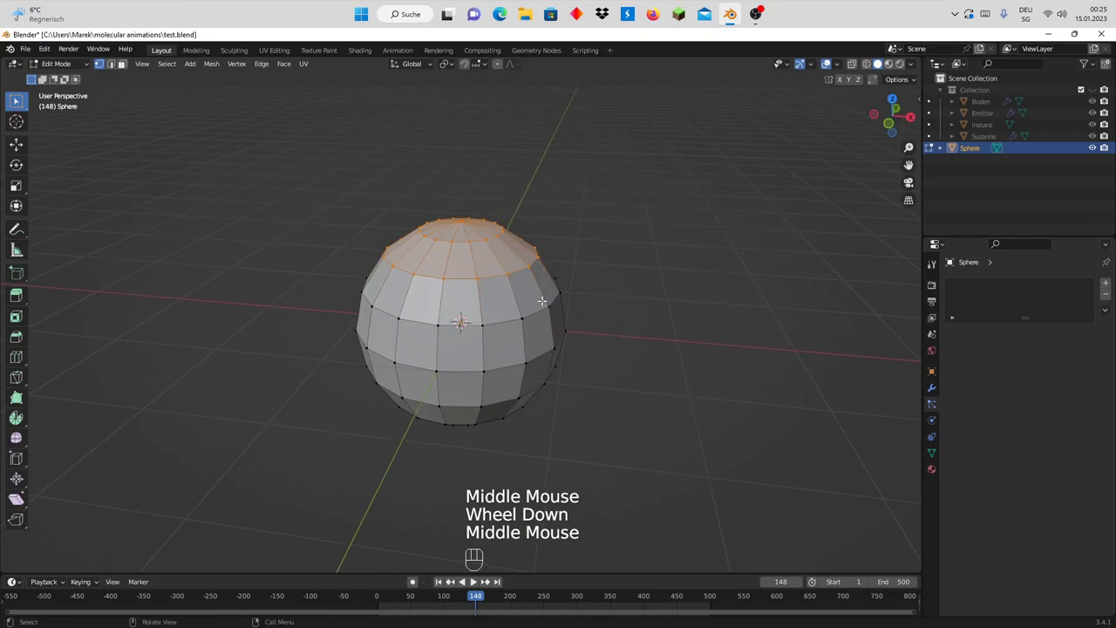
key("shift+d")
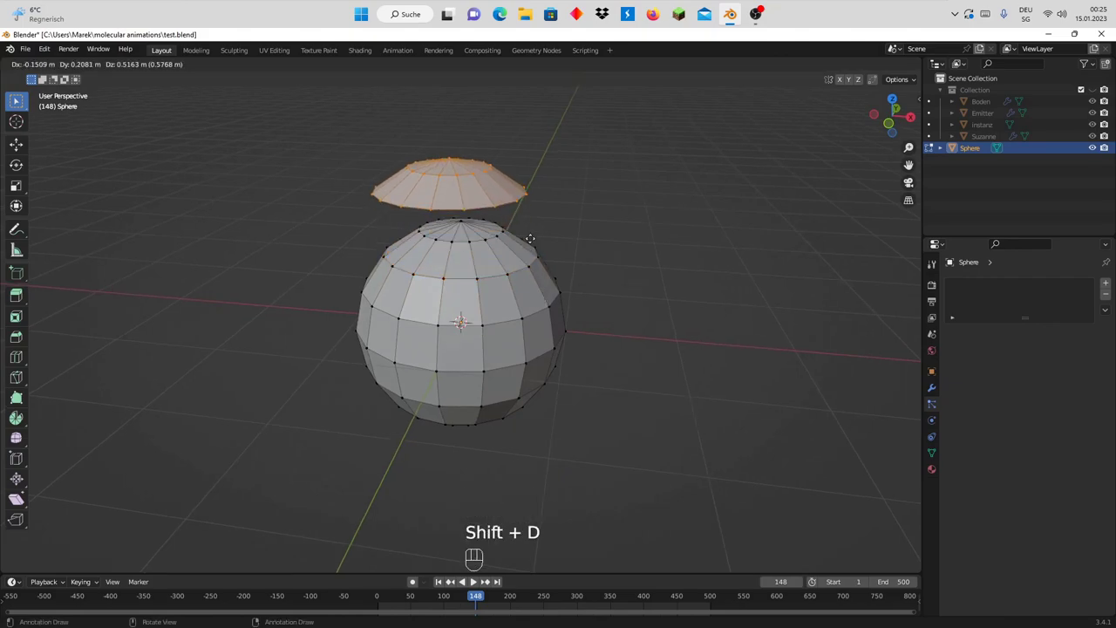
key("p")
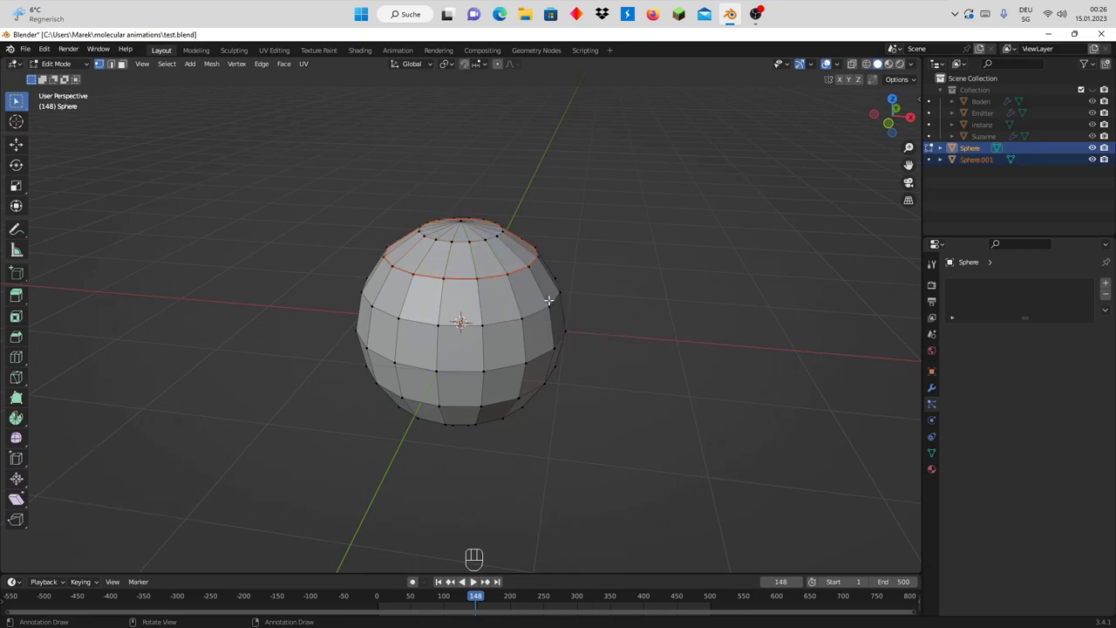
- Back in Object Mode, rename the original sphere to 'cornea' in the Outliner
key("Tab")
left_click(976, 151)
left_click(979, 153)
left_click(951, 259)
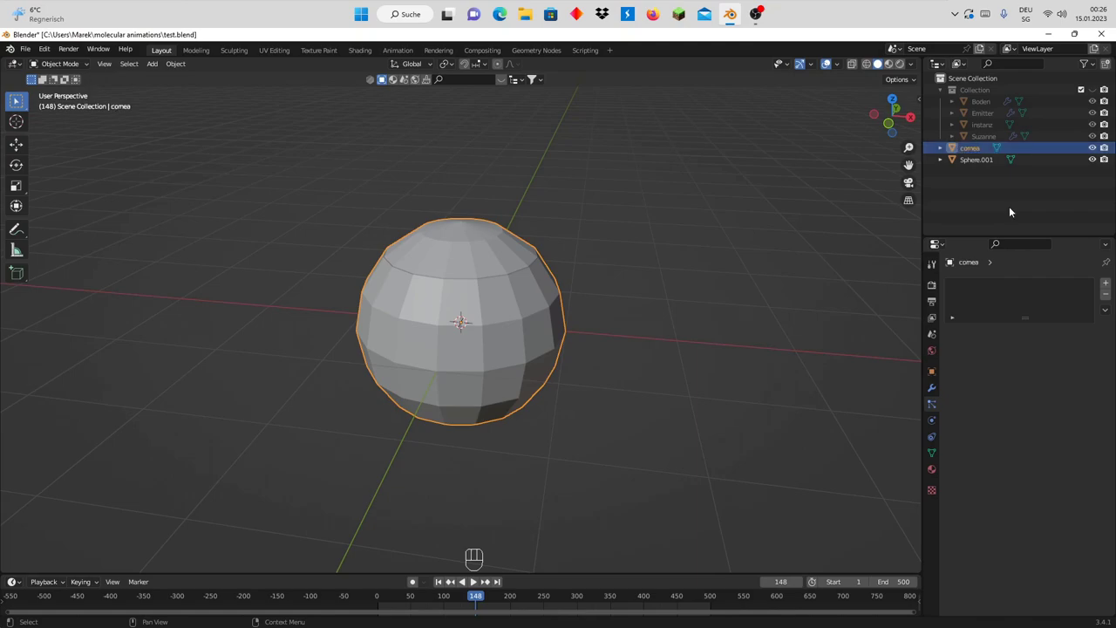
- Rename the separated cap 'iris', hide it, and select the cornea
left_click(983, 159)
left_click(951, 259)
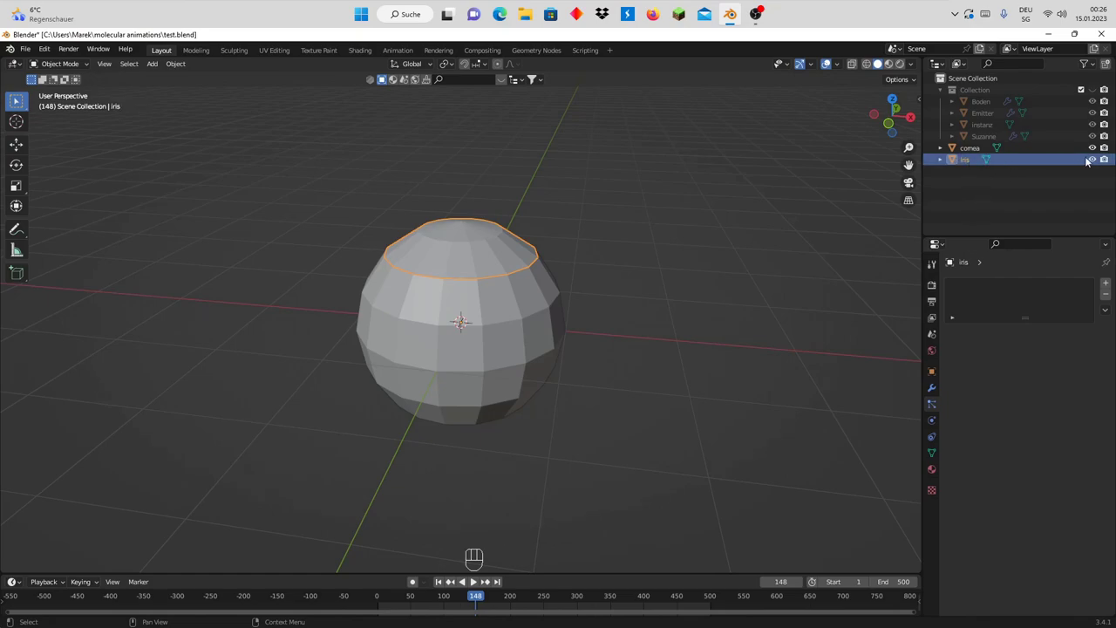
left_click(1098, 161)
left_click(513, 275)
- In Edit Mode from top view, circle-select the cornea's inner ring and scale it to 0.393
key("Tab")
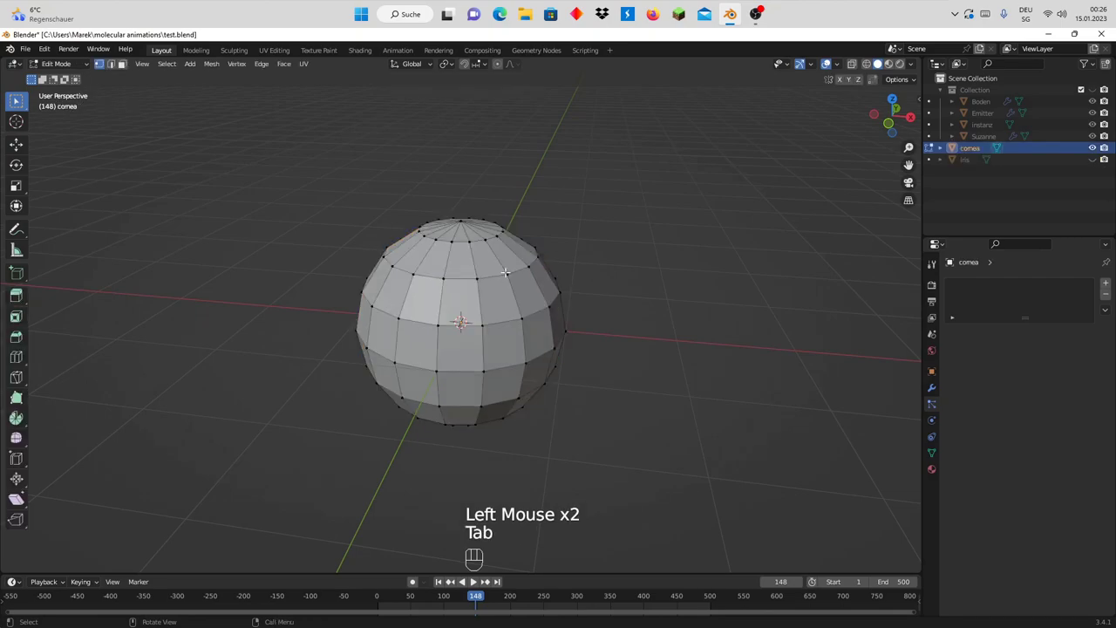
key("KP_7")
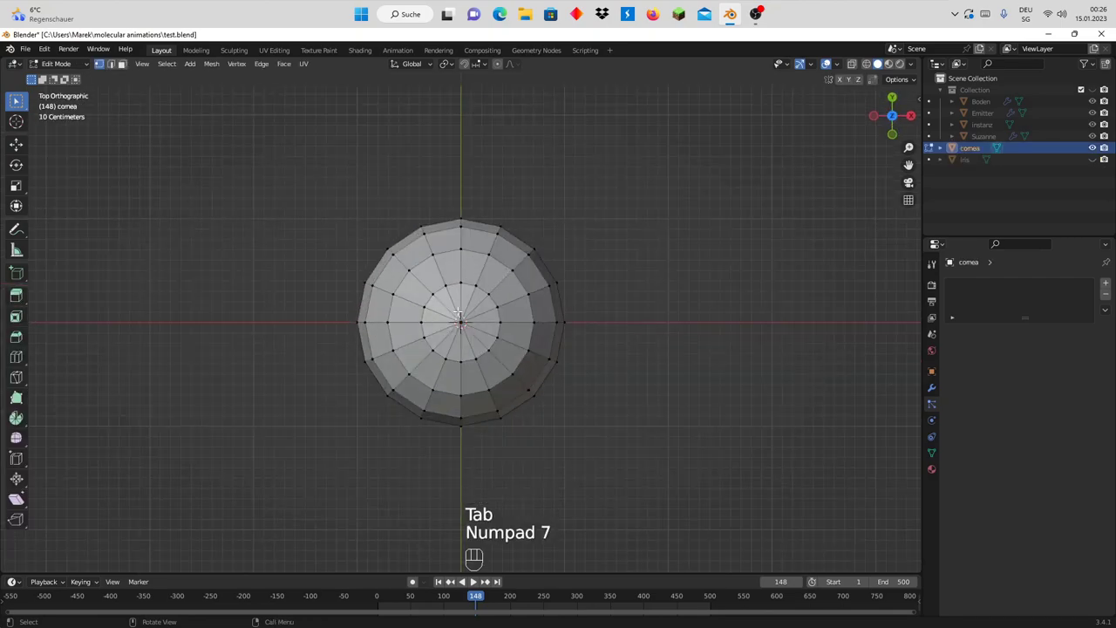
scroll("up", 3)
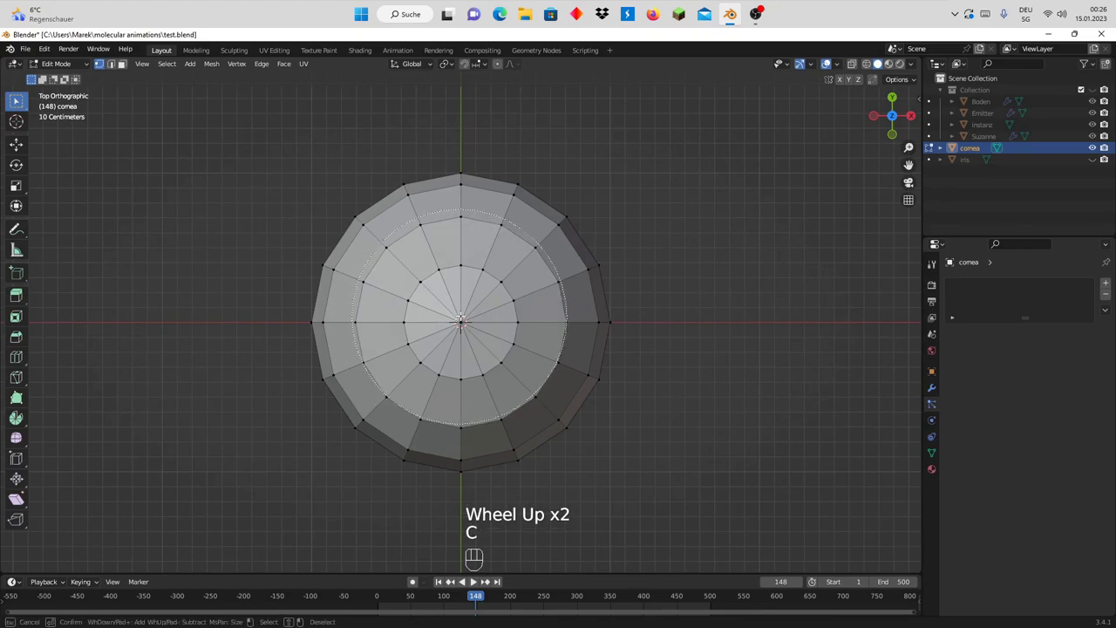
key("c")
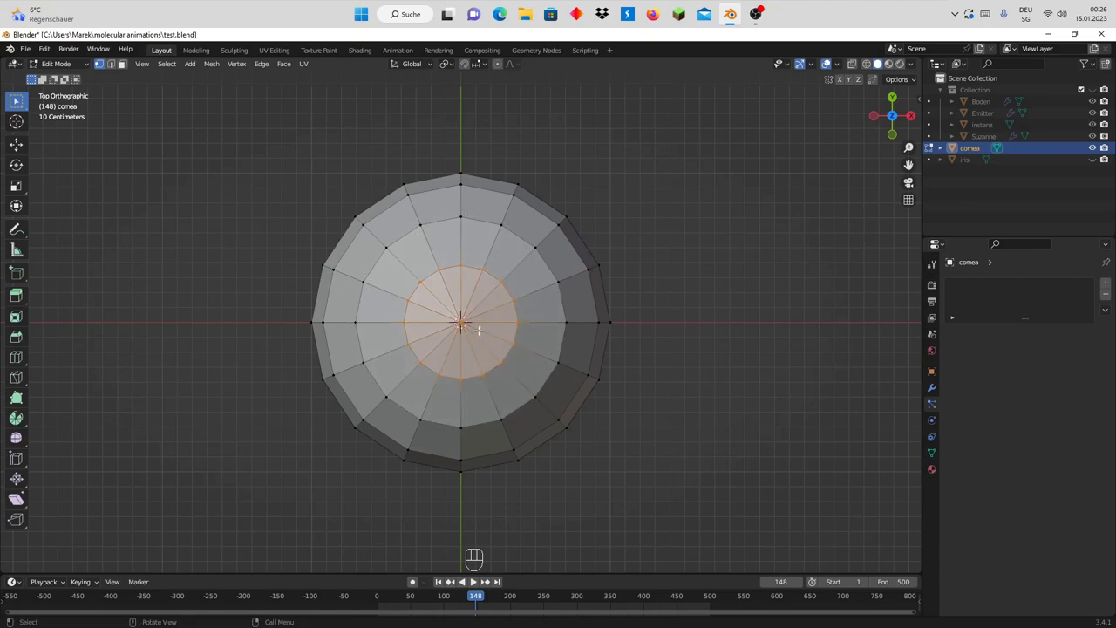
key("s")
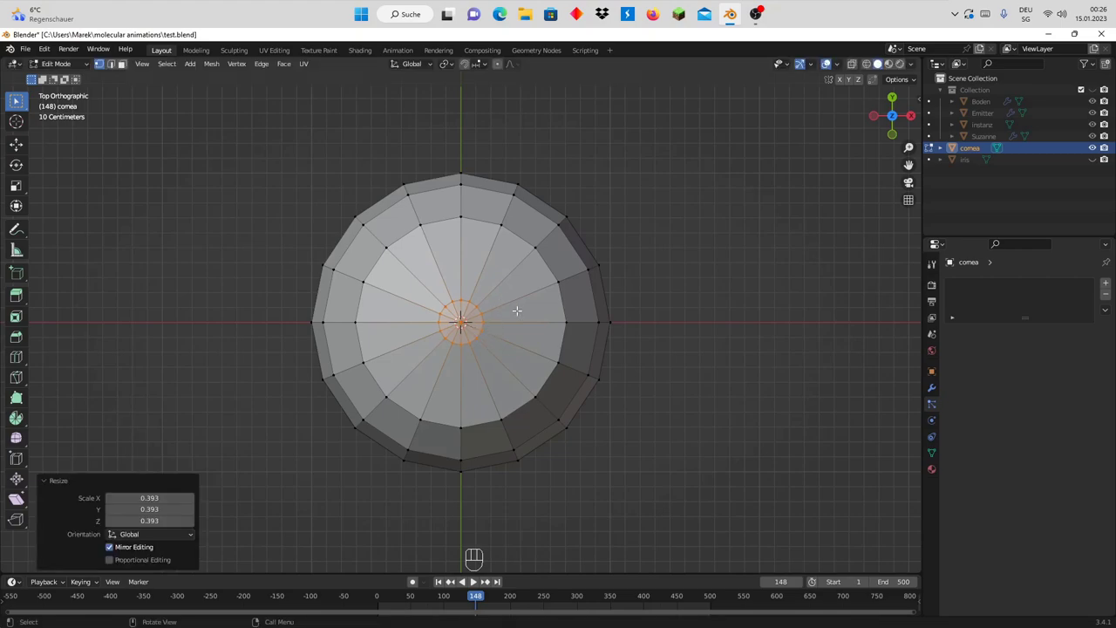
- Loop-cut 3 extra edge loops around the centre and frame the cornea's top from the front
key("ctrl+r")
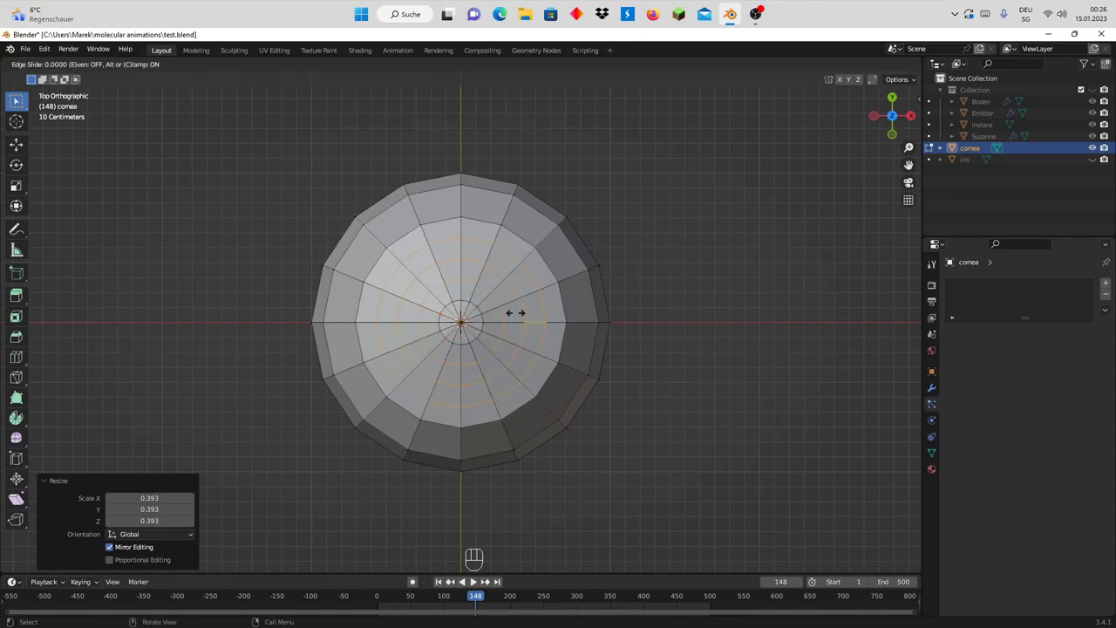
scroll("up", 3)
scroll("down", 3)
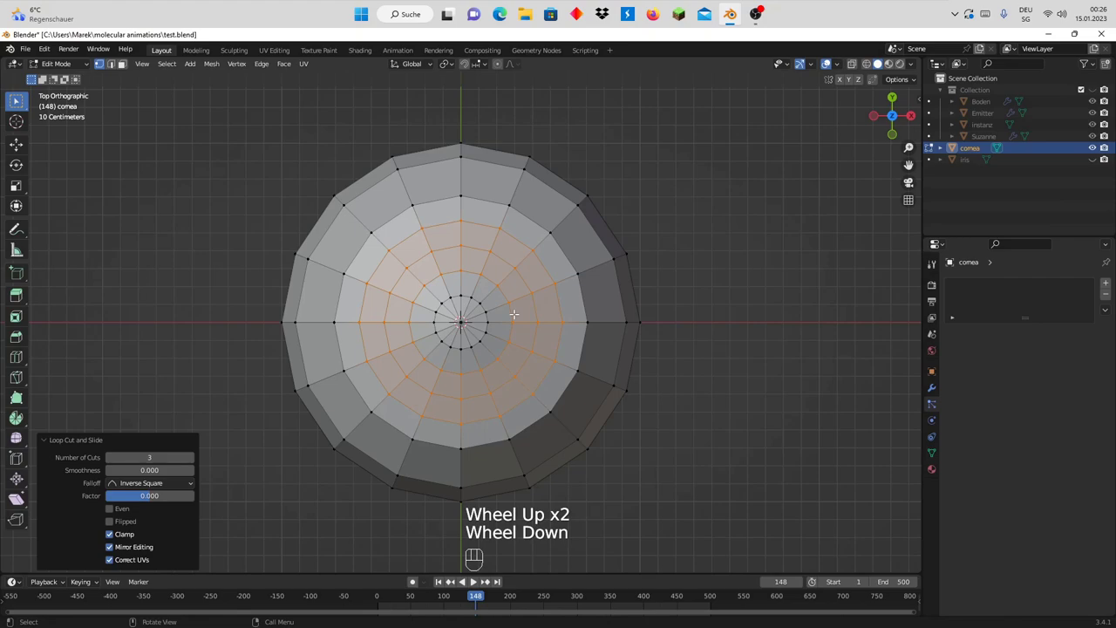
key("KP_1")
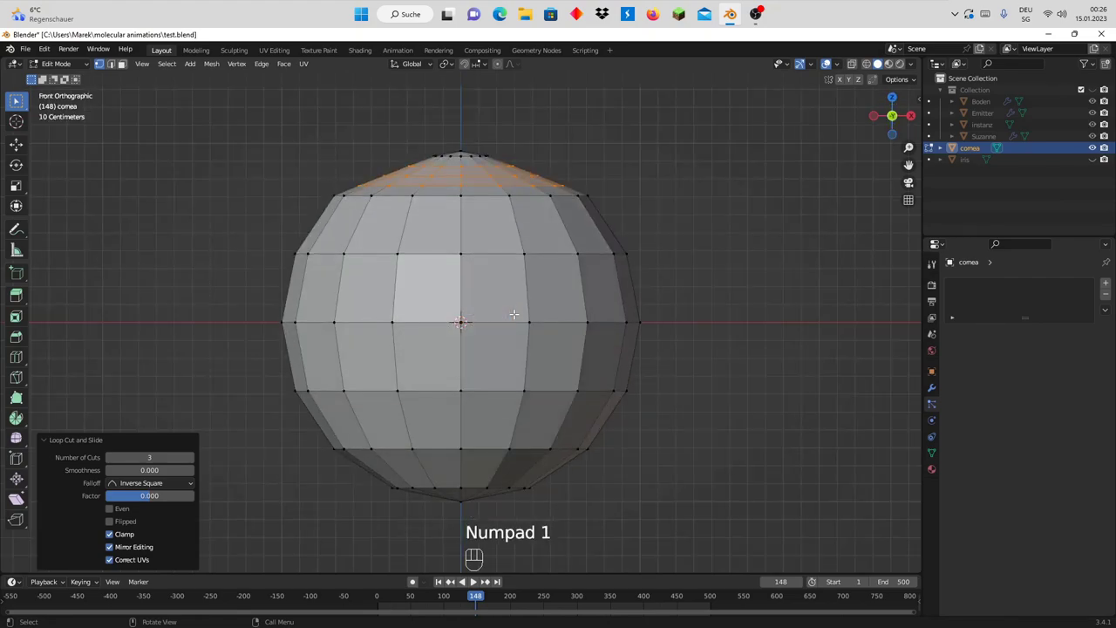
key("KP_Decimal")
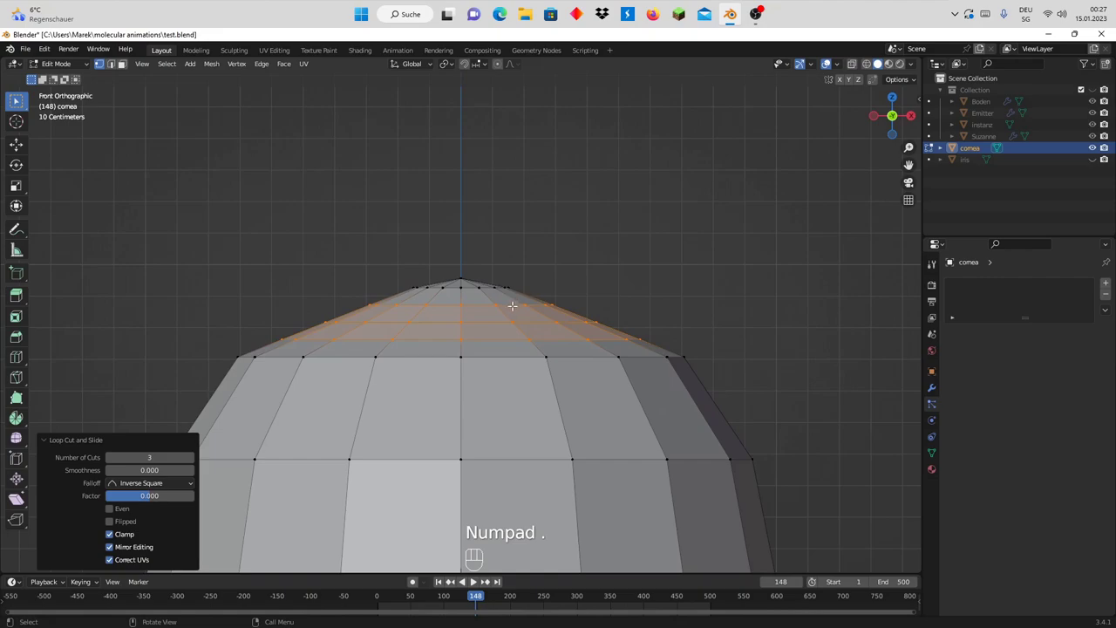
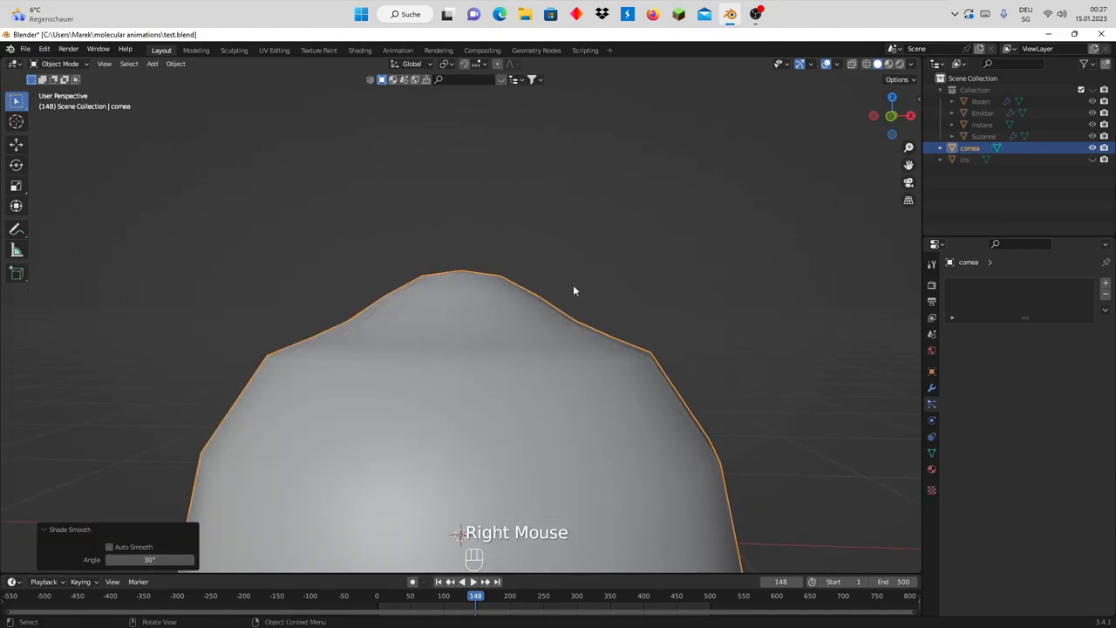
- Unhide the iris and switch the eyeball to see-through wireframe shading while orbiting it
left_click_drag(581, 288, 546, 389)
scroll("down", 3)
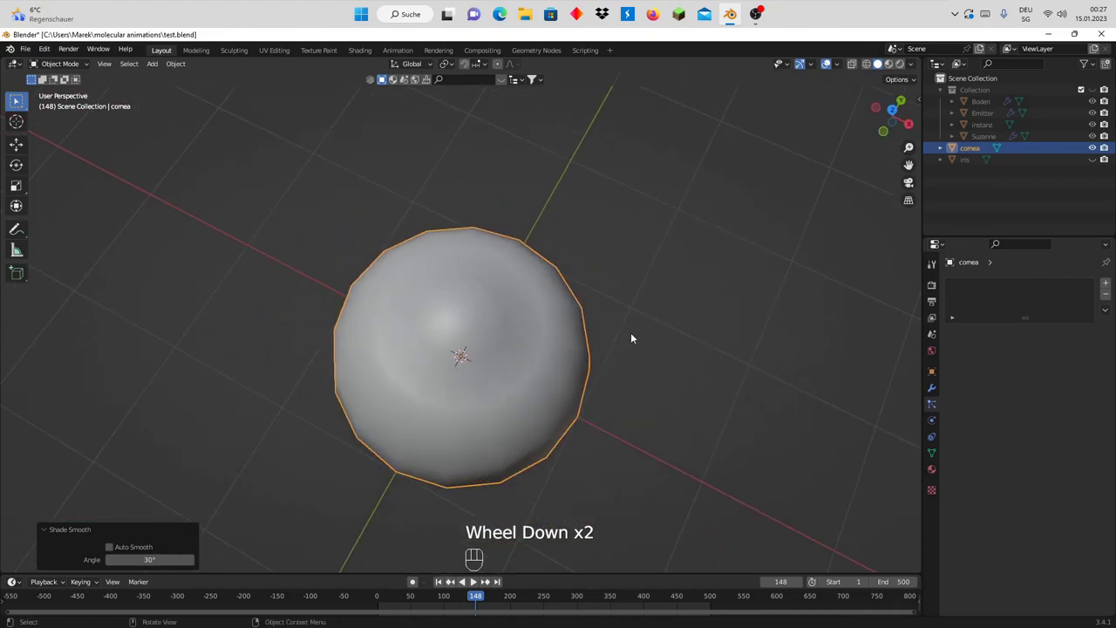
scroll("up", 3)
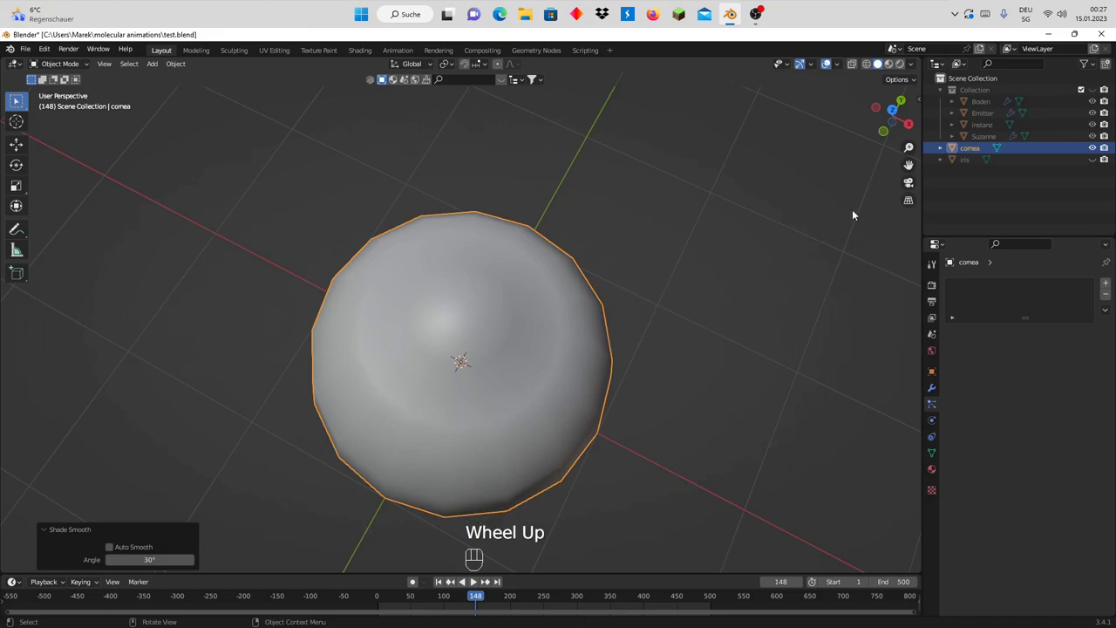
left_click(1096, 161)
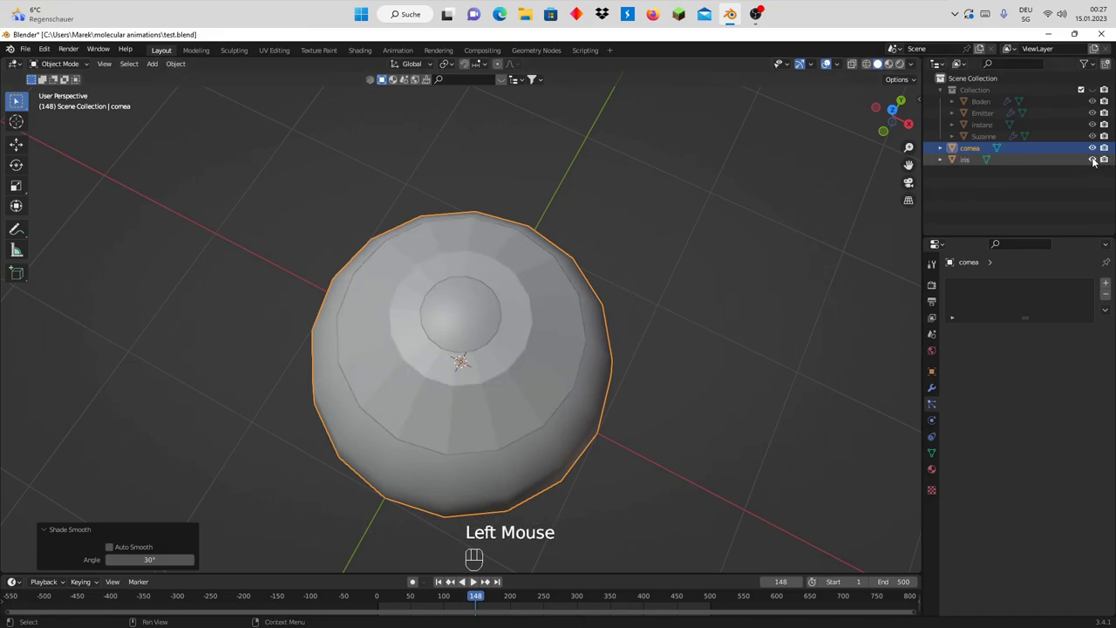
left_click_drag(678, 318, 648, 219)
scroll("up", 3)
left_click_drag(620, 298, 578, 290)
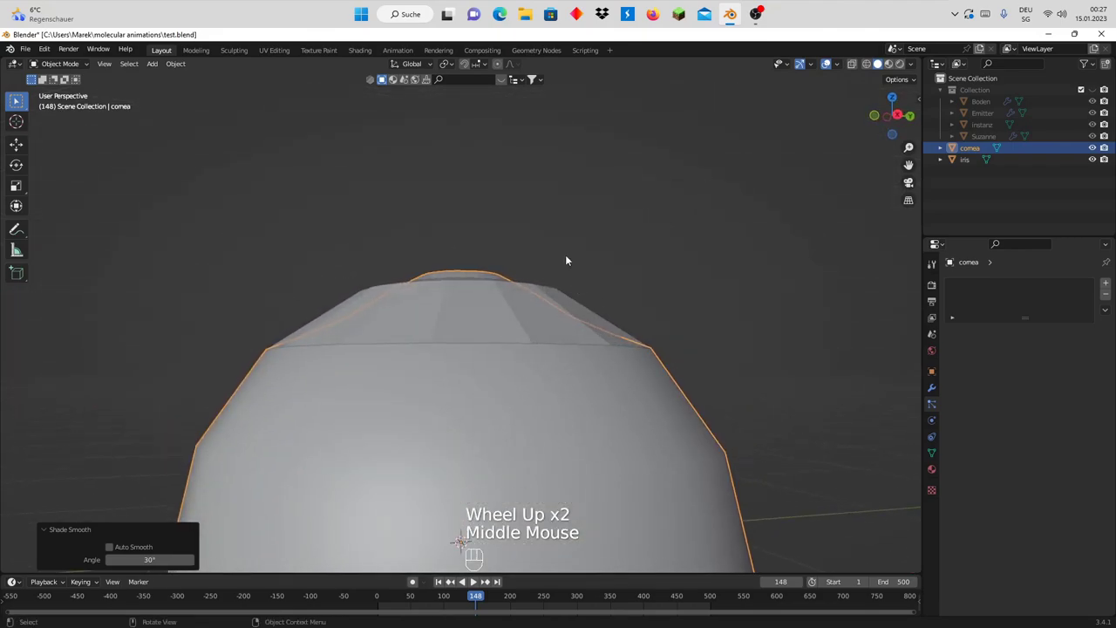
left_click_drag(612, 264, 597, 271)
key("z")
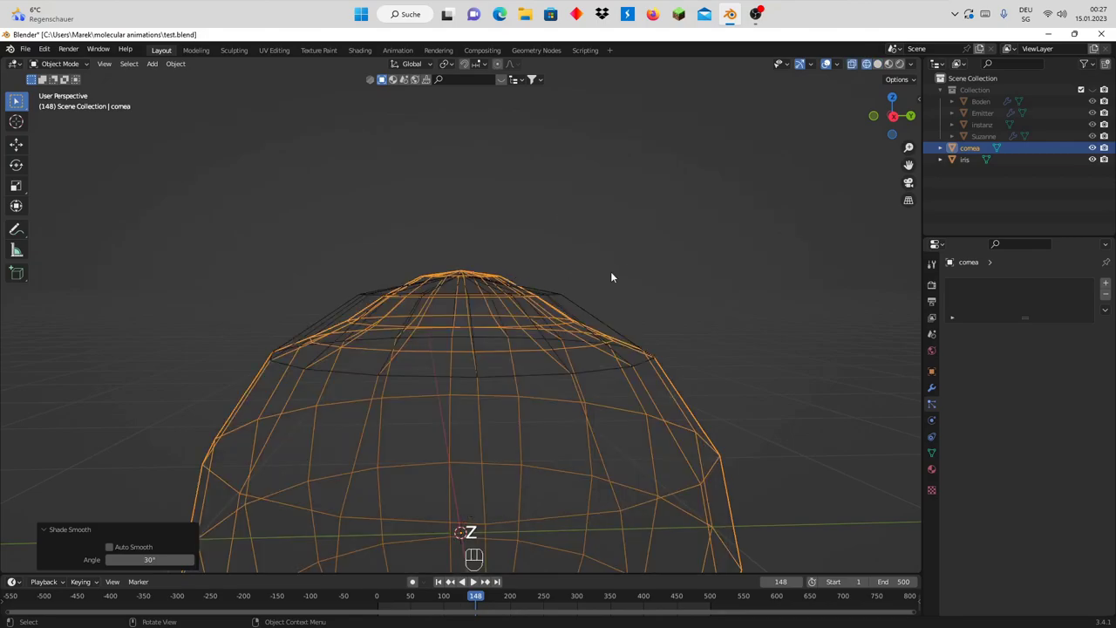
- Select the iris object in the Outliner and enter Edit Mode on its mesh
left_click_drag(615, 277, 568, 341)
scroll("up", 3)
scroll("down", 3)
left_click_drag(573, 334, 644, 285)
left_click(972, 166)
left_click_drag(590, 307, 605, 290)
left_click_drag(600, 294, 584, 306)
key("Tab")
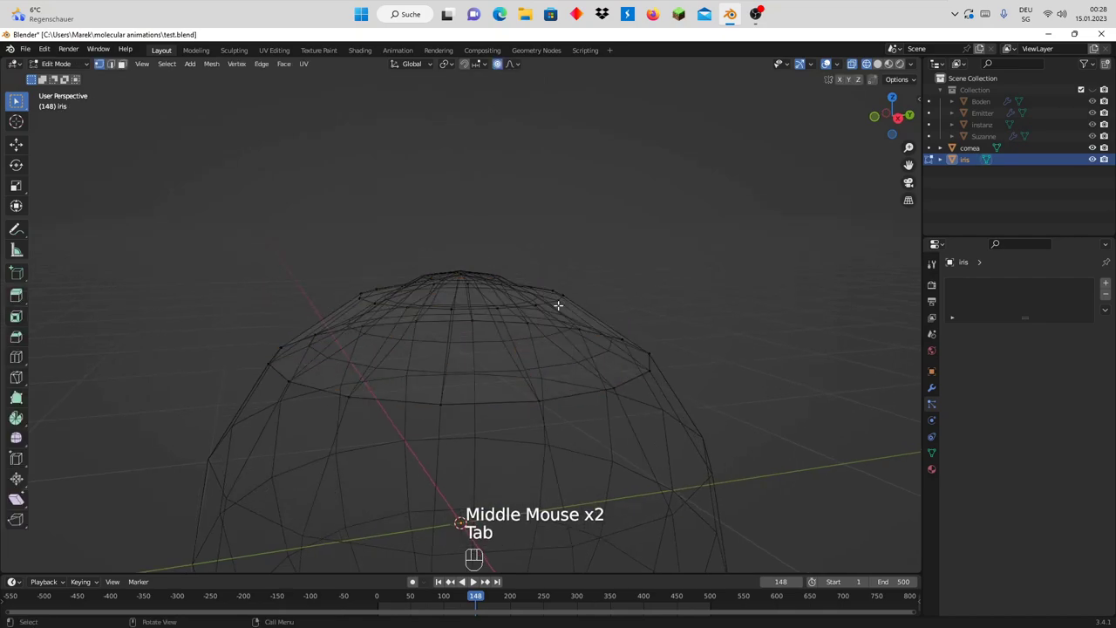
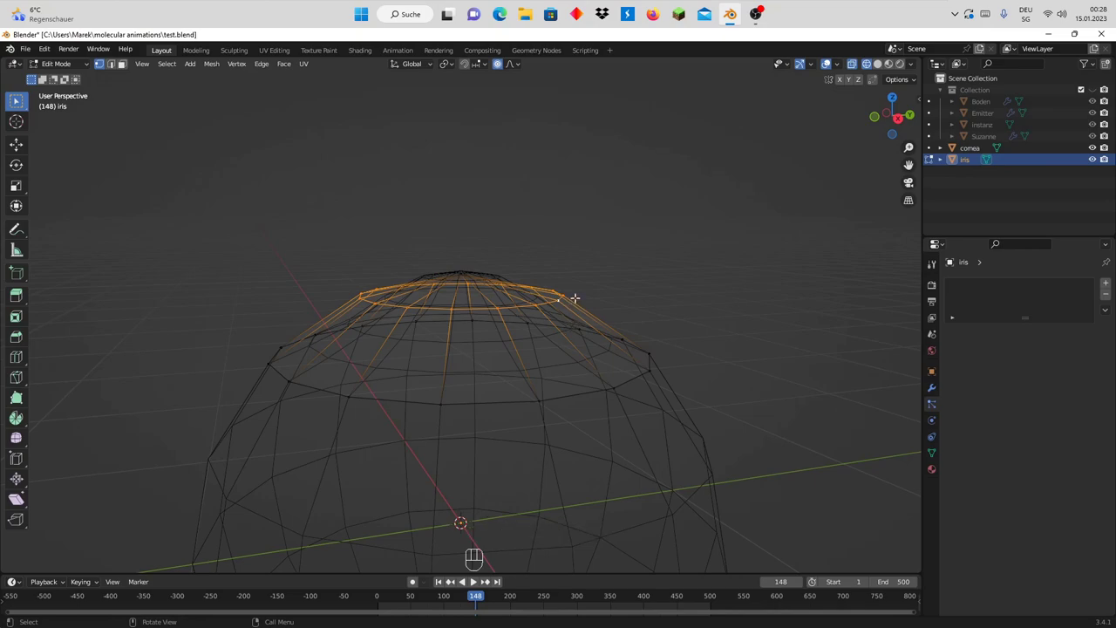
- Move the iris's front rings down along Z with proportional editing and scale them into a small pupil
key("g")
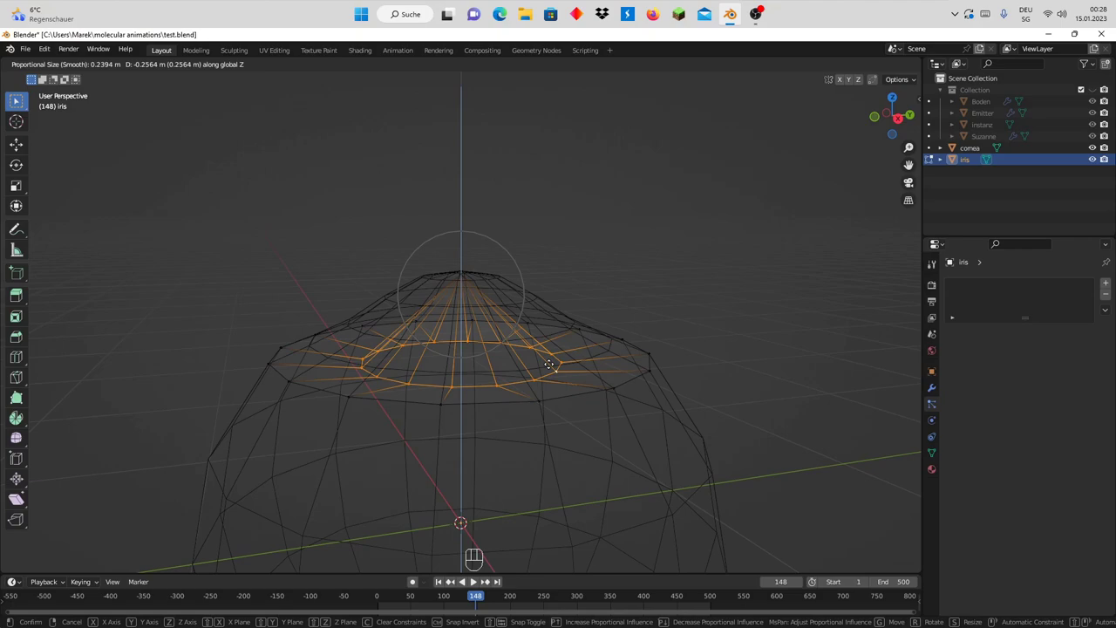
key("s")
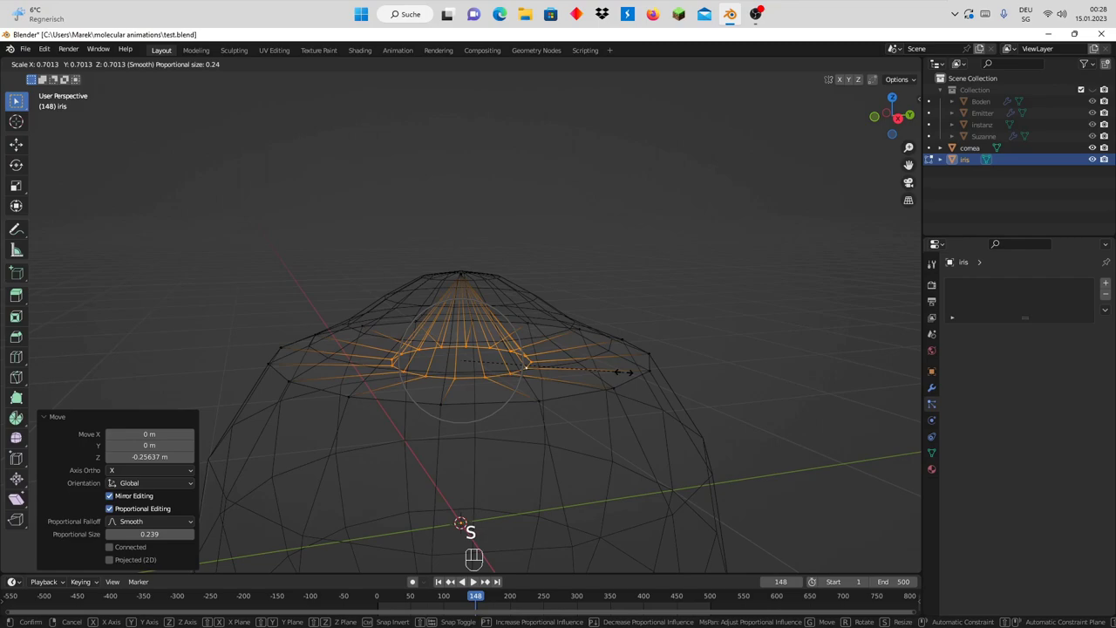
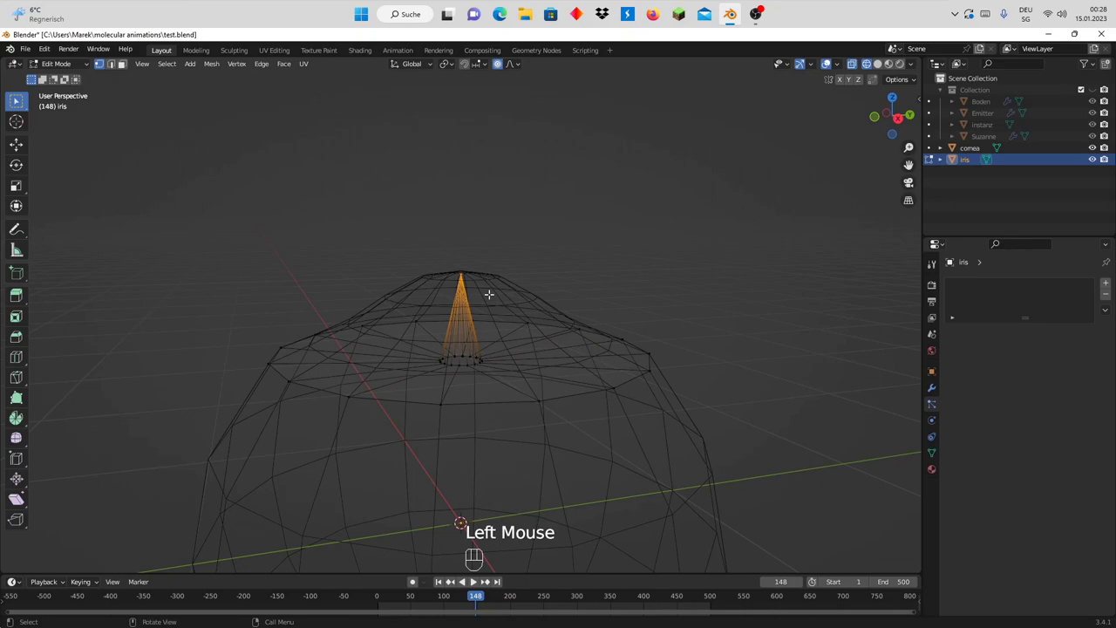
- Delete the centre vertex, extrude the pupil ring inward along Z, and return to solid shading
key("x")
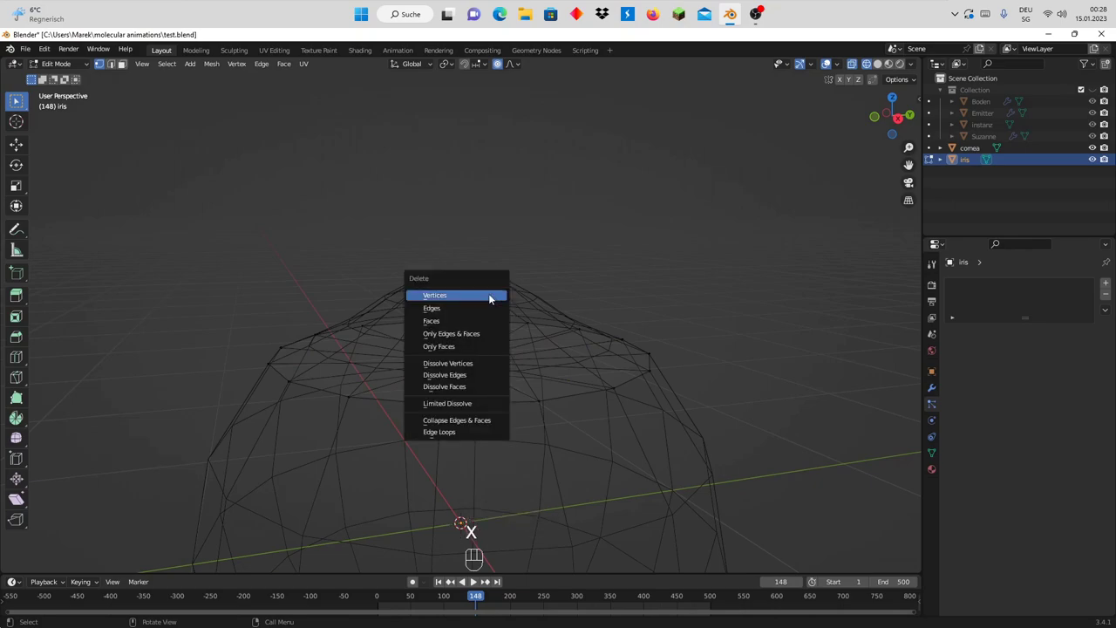
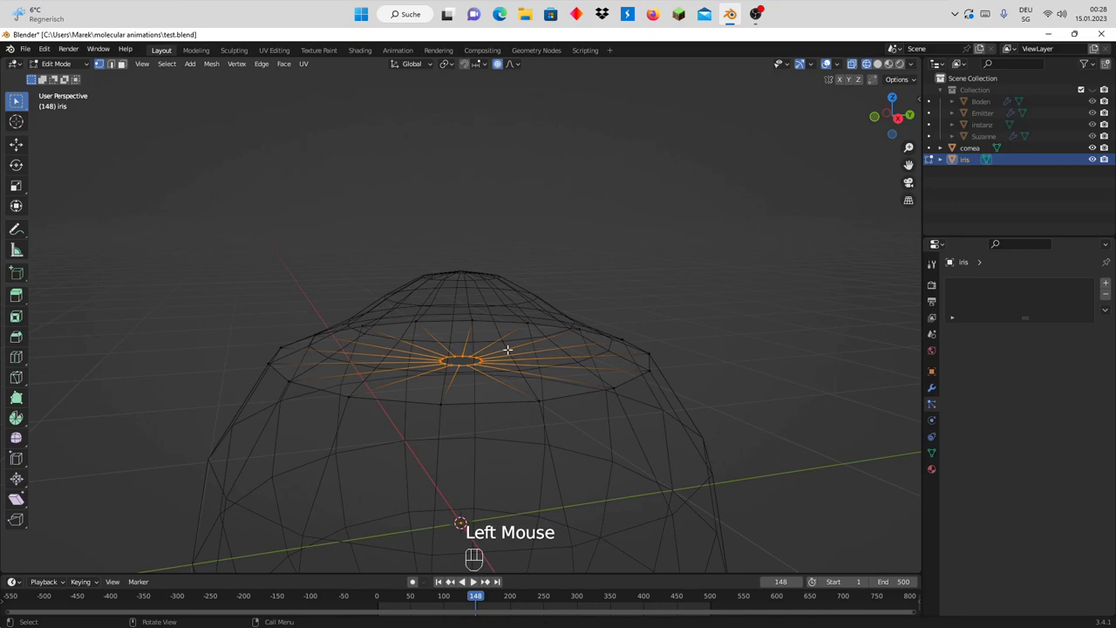
key("e")
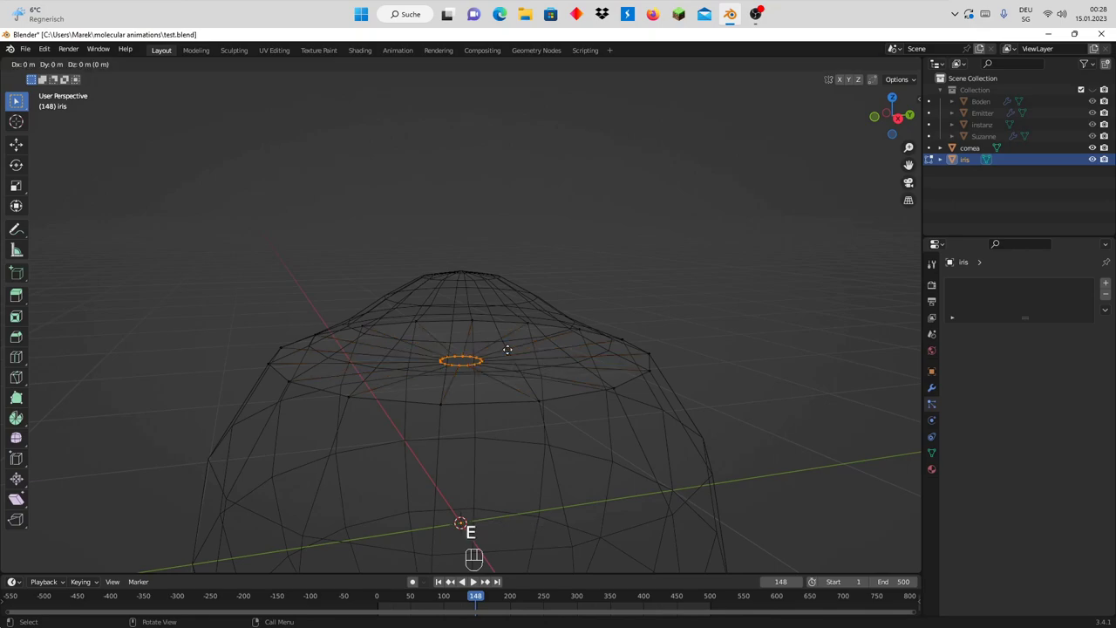
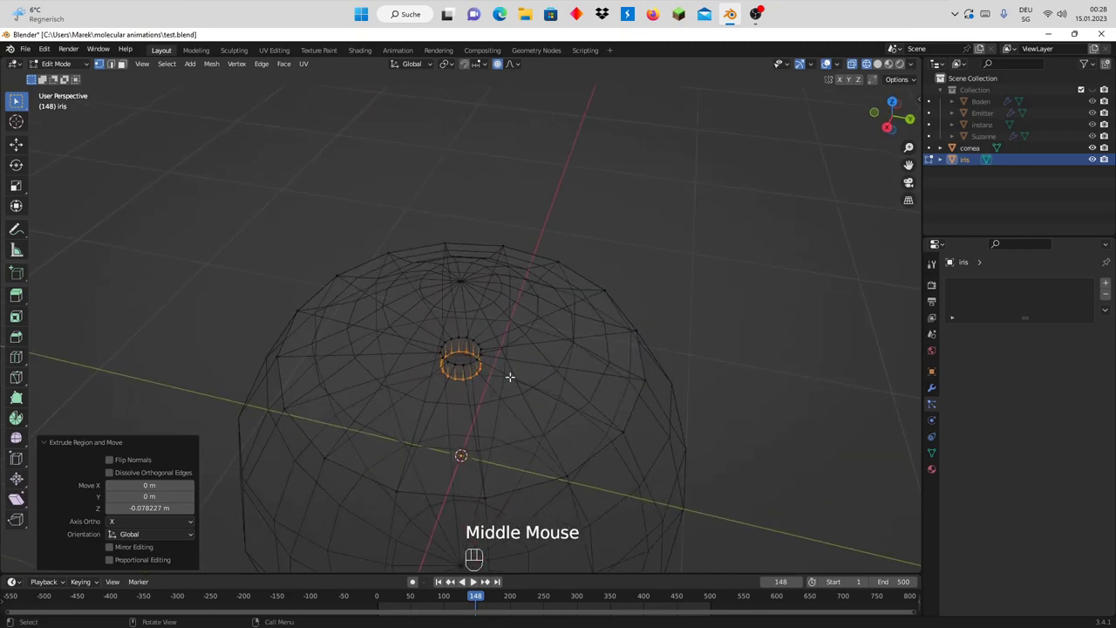
key("z")
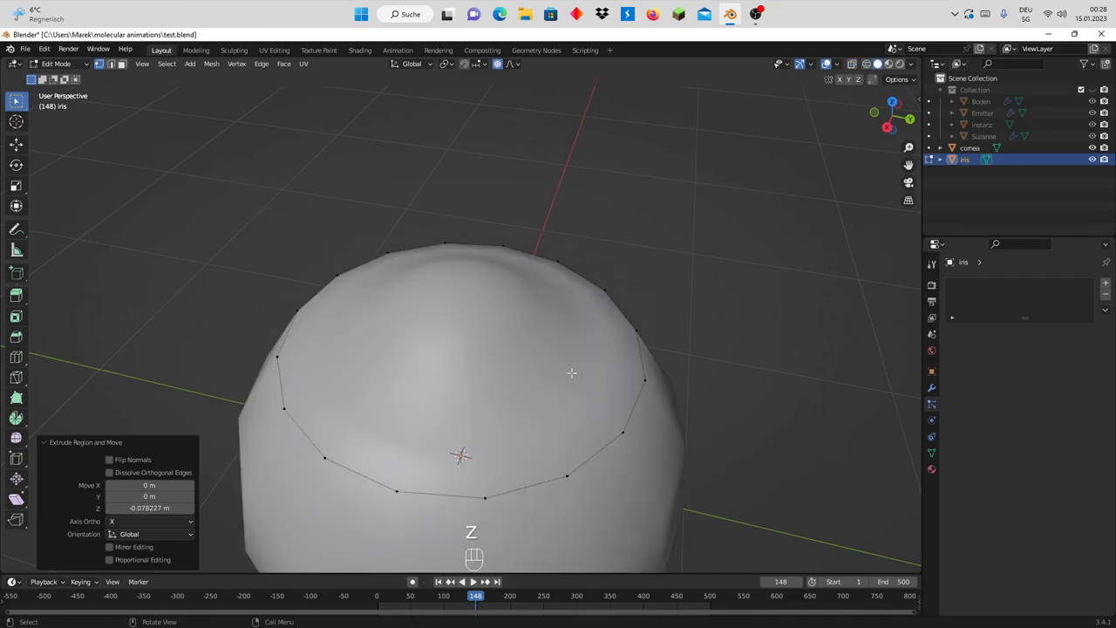
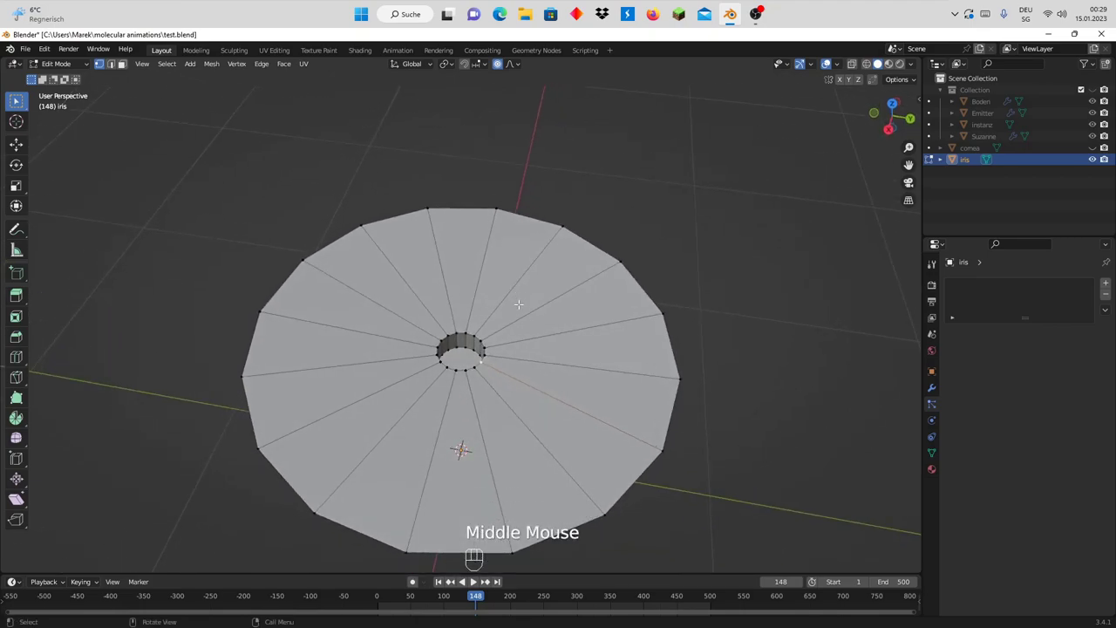
- Leave Edit Mode on the iris and make the cornea sphere visible again around it
key("Tab")
scroll("down", 3)
left_click_drag(523, 372, 431, 372)
scroll("up", 3)
scroll("down", 3)
left_click(1105, 152)
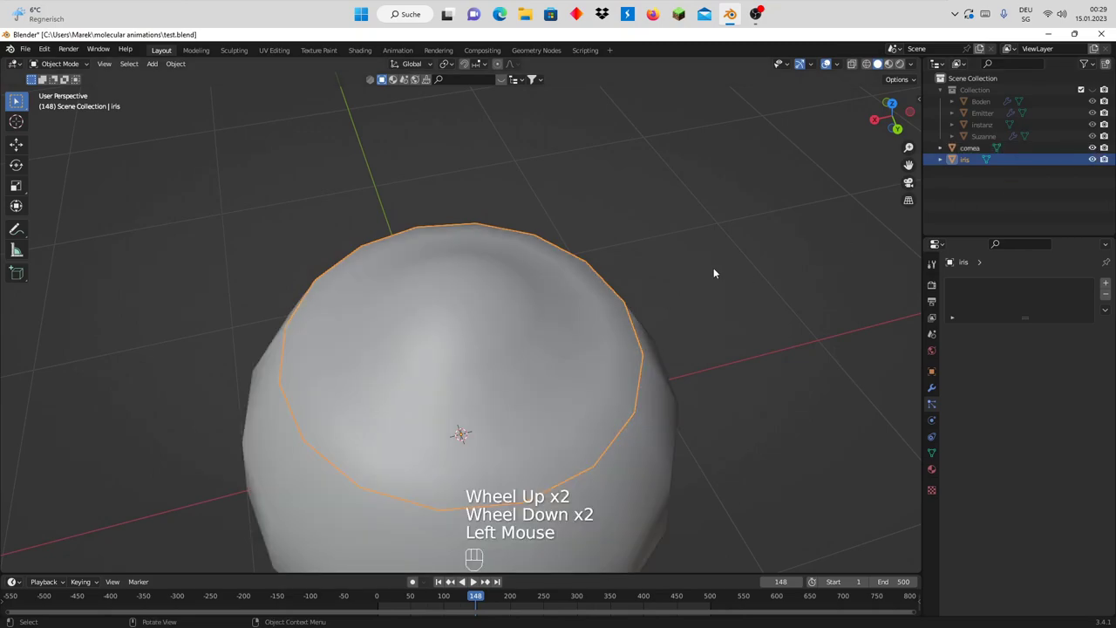
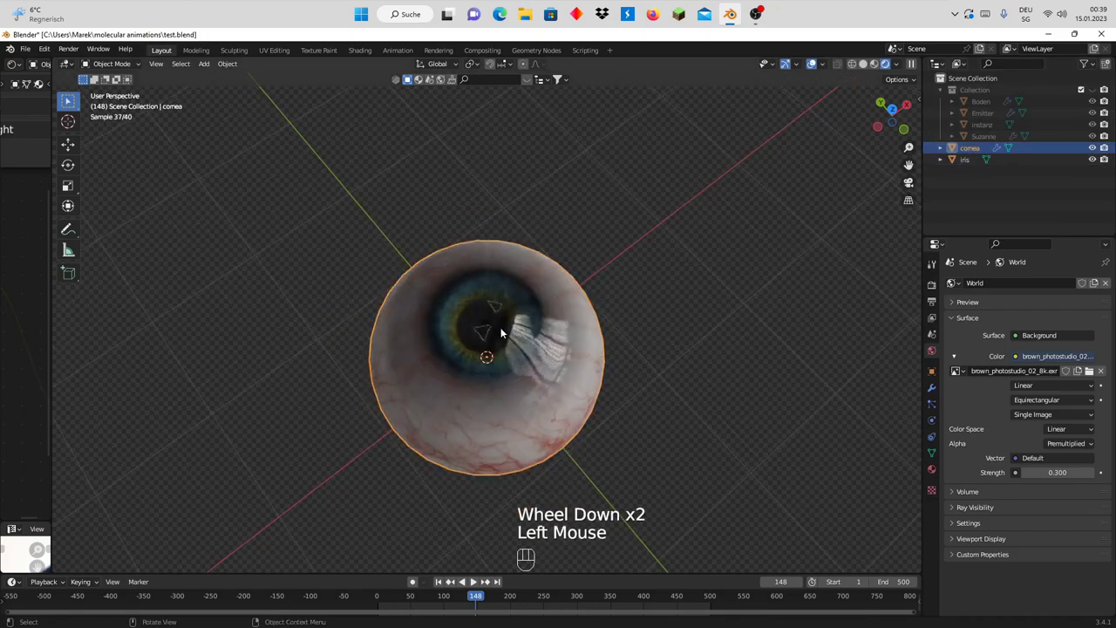
- Shift-select the iris with the cornea so the two can be joined into one object
left_click(505, 328)
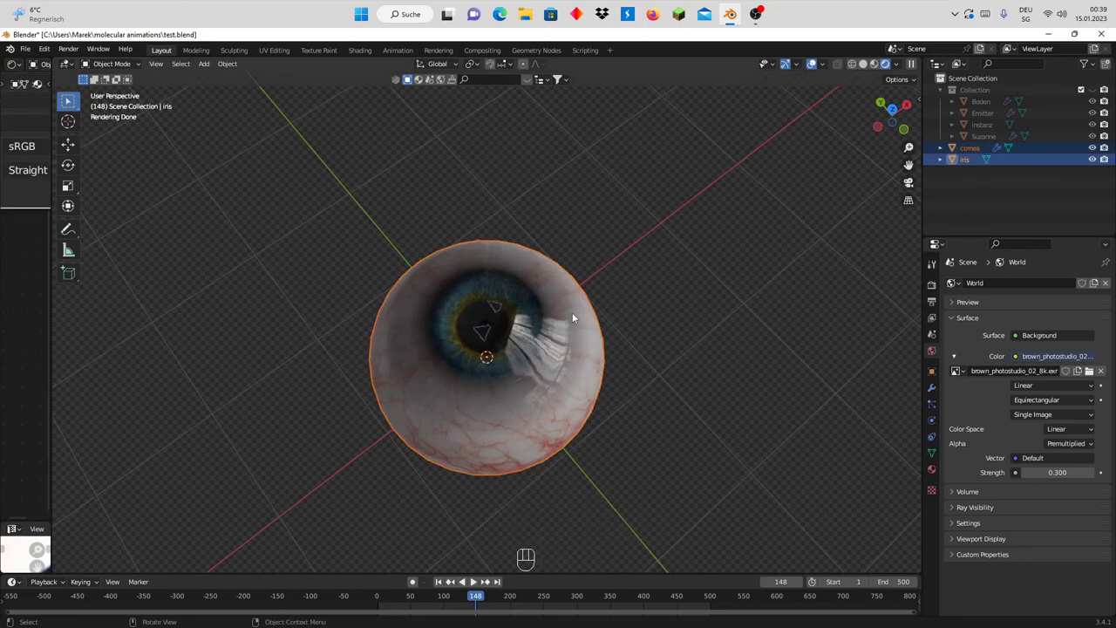
- Join the cornea into the iris object so the eyeball becomes one mesh (Ctrl+J)
key("ctrl+j")
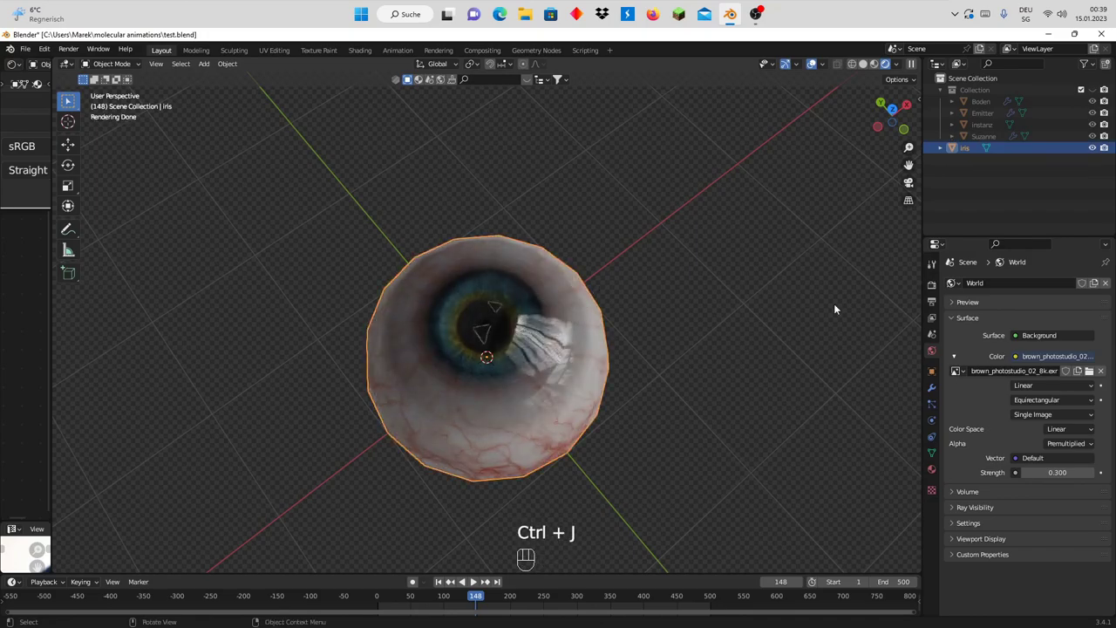
left_click_drag(929, 392, 637, 333)
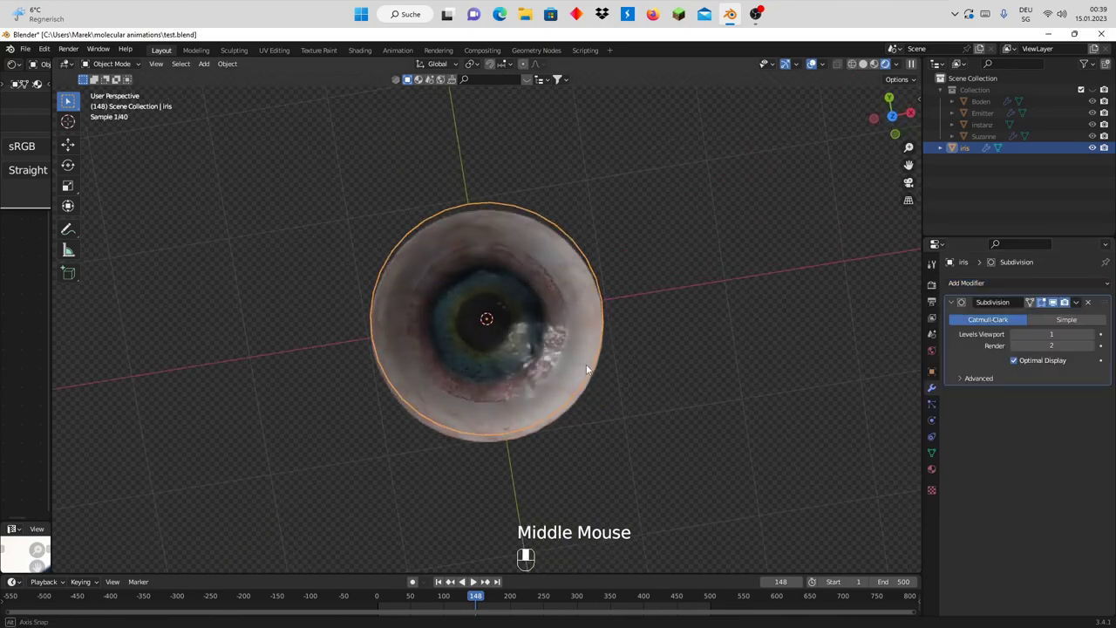
scroll("up", 3)
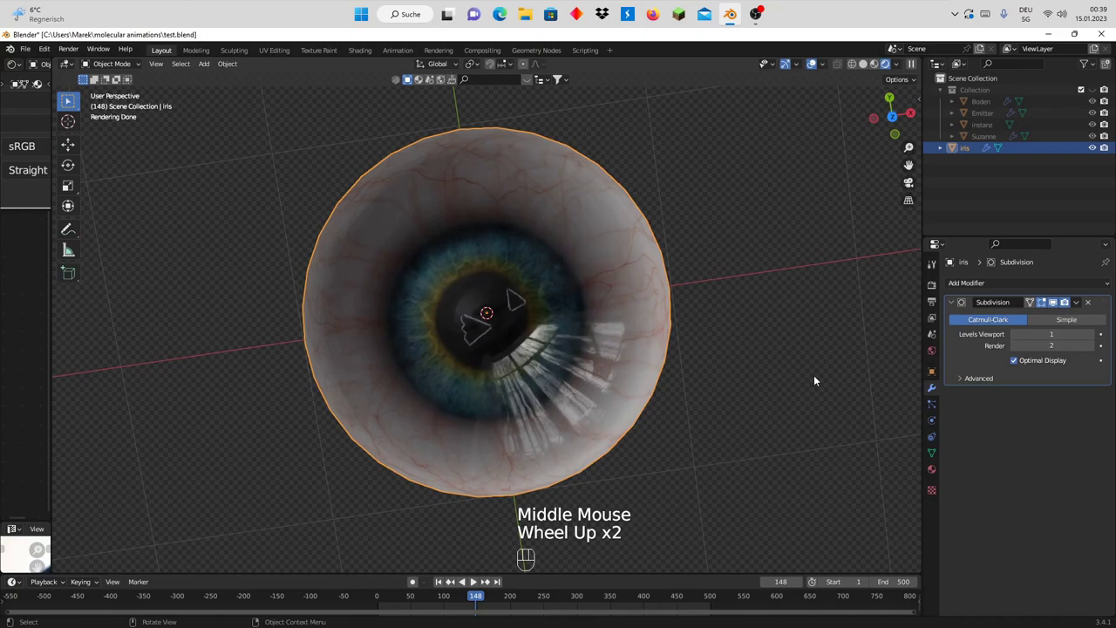
left_click_drag(820, 380, 702, 406)
scroll("down", 3)
- Orbit the eyeball to inspect its red-veined back and the iris front
left_click_drag(585, 435, 637, 312)
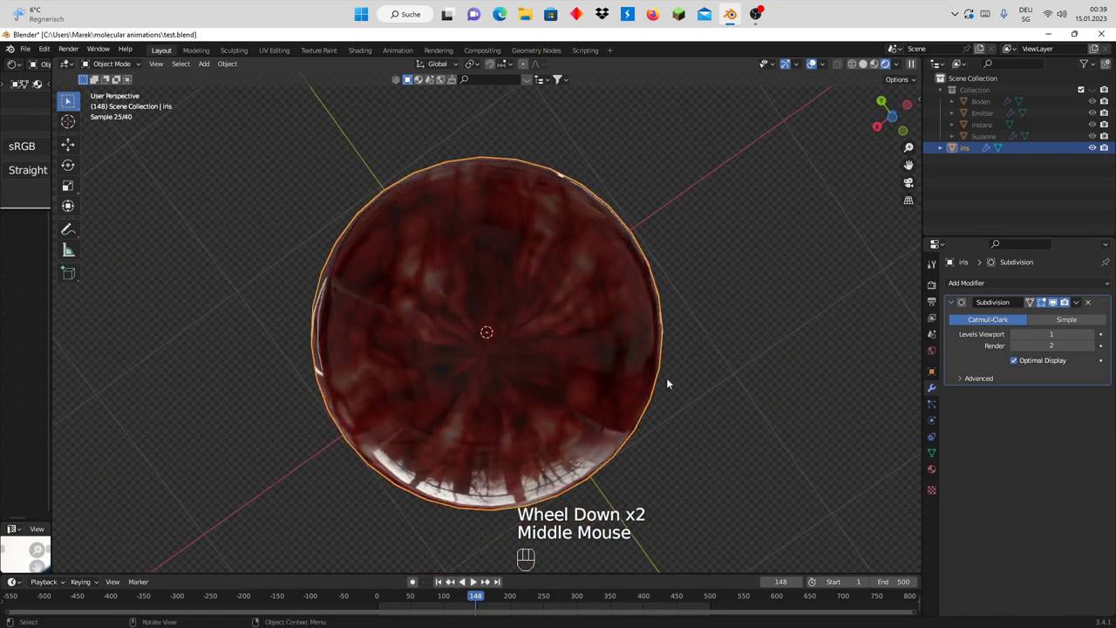
left_click_drag(651, 348, 553, 401)
left_click_drag(590, 302, 554, 378)
scroll("up", 3)
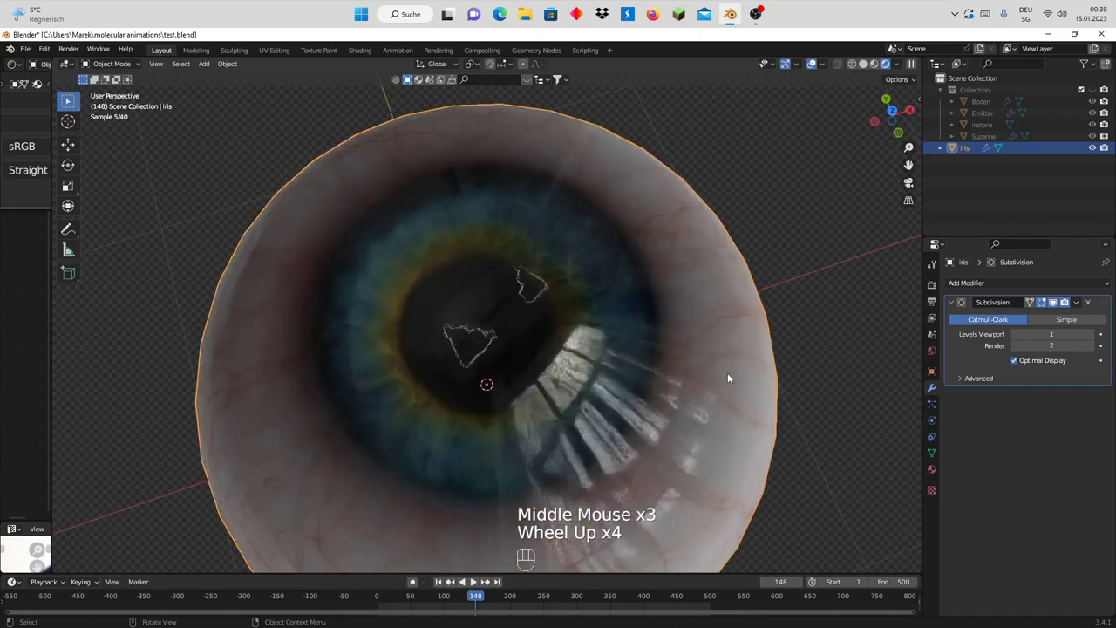
left_click_drag(595, 410, 678, 415)
scroll("down", 3)
left_click_drag(572, 449, 507, 257)
scroll("down", 3)
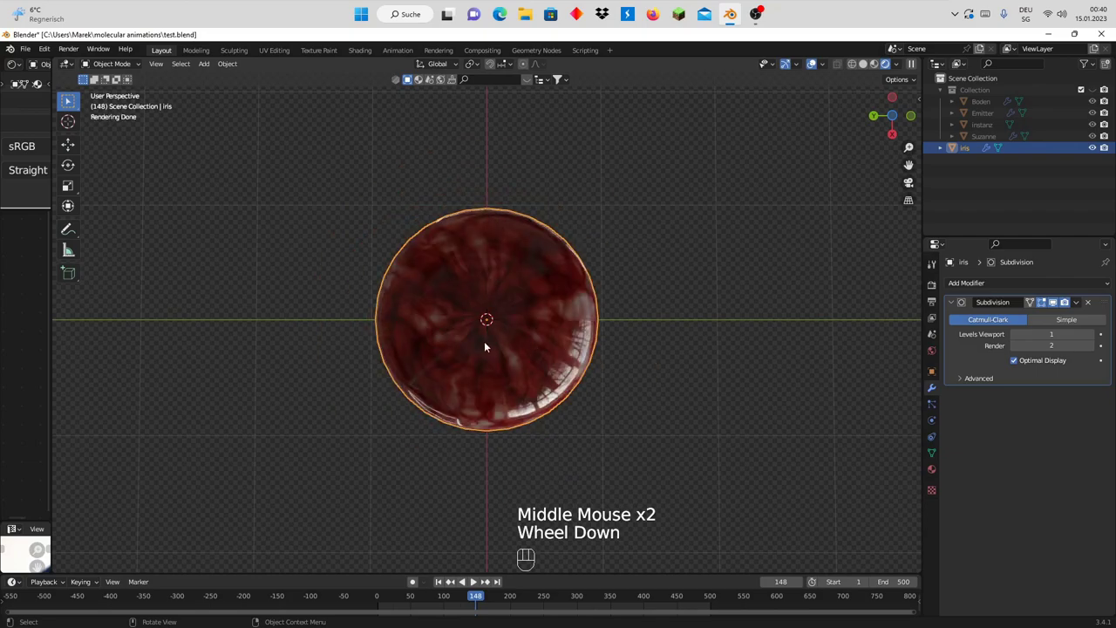
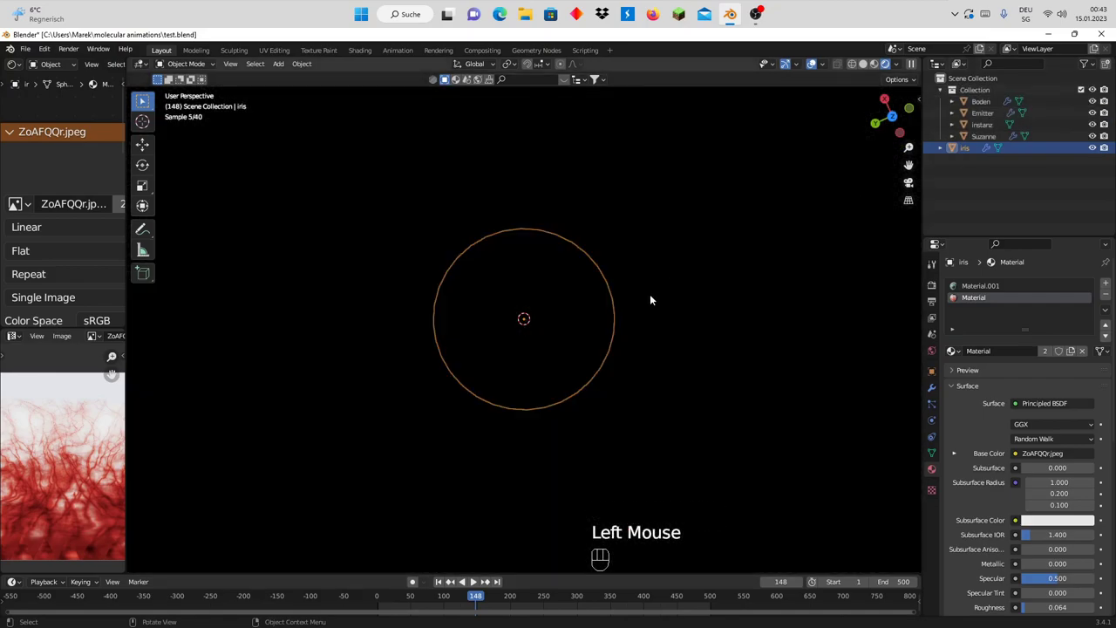
- Frame Suzanne's face head-on in the viewport
scroll("down", 3)
scroll("up", 3)
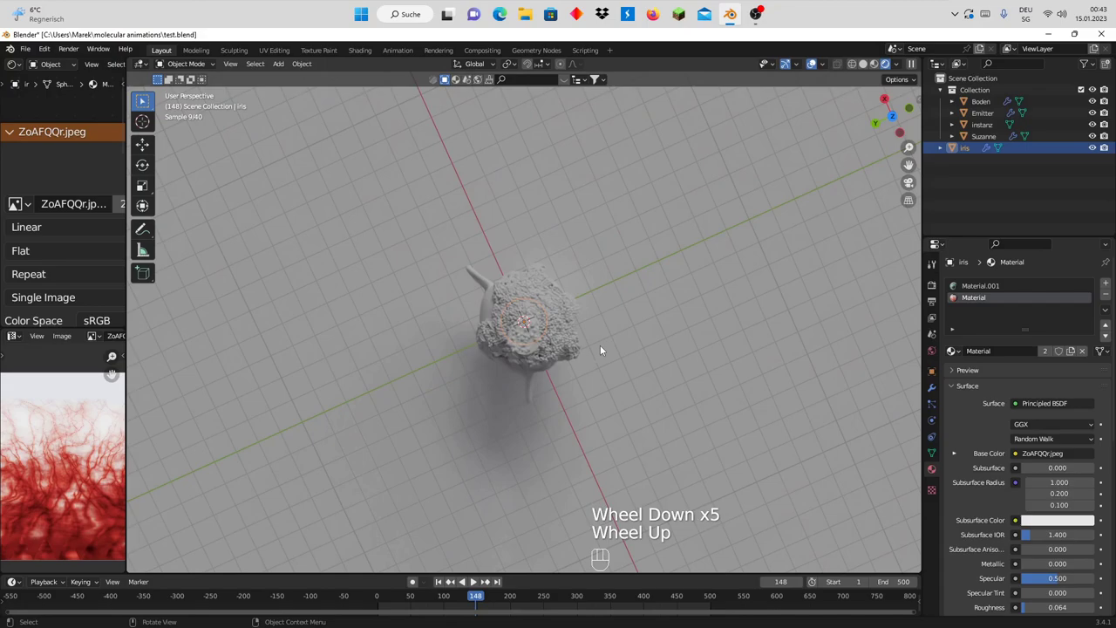
left_click_drag(601, 346, 651, 272)
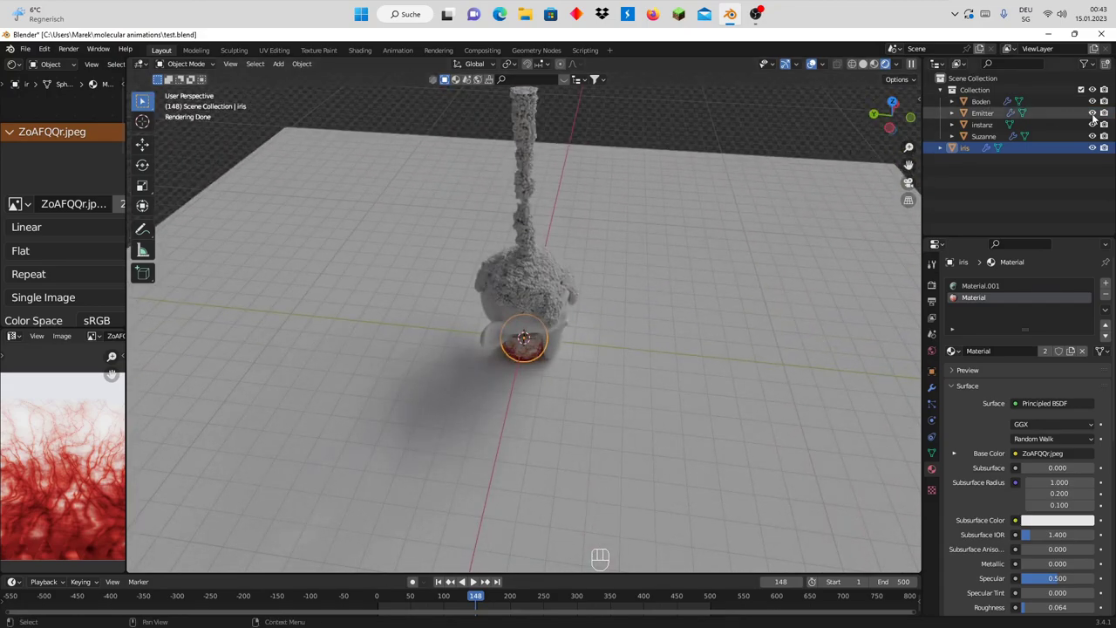
left_click_drag(771, 206, 665, 194)
scroll("up", 3)
scroll("up", 3)
left_click_drag(605, 310, 604, 293)
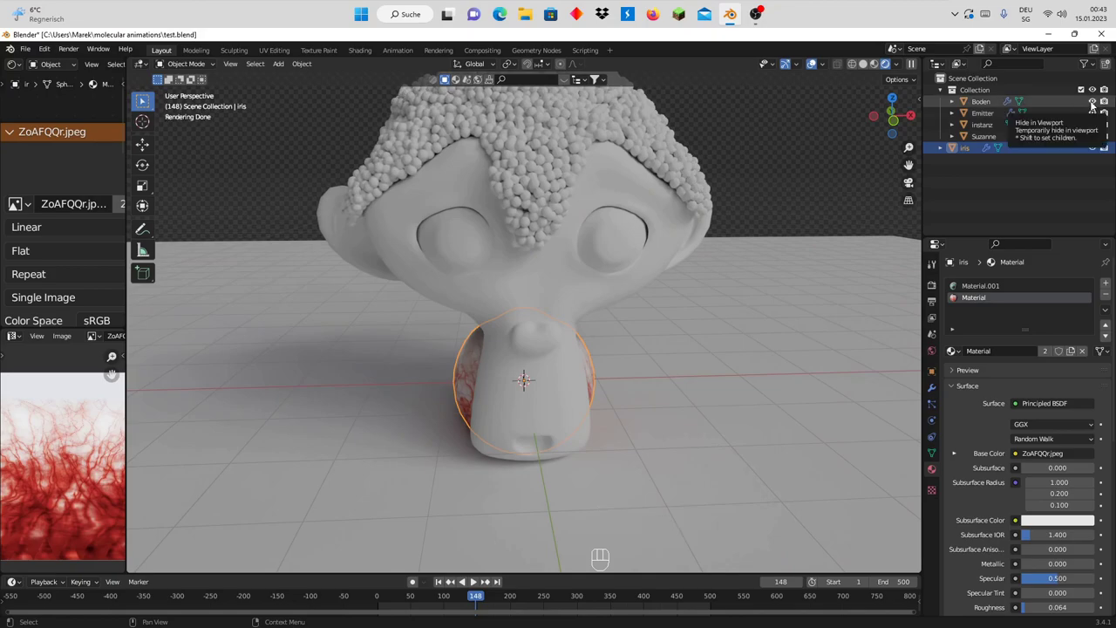
- Hide the Emitter, Boden and Instanz objects and switch the viewport to solid shading
left_click(1094, 114)
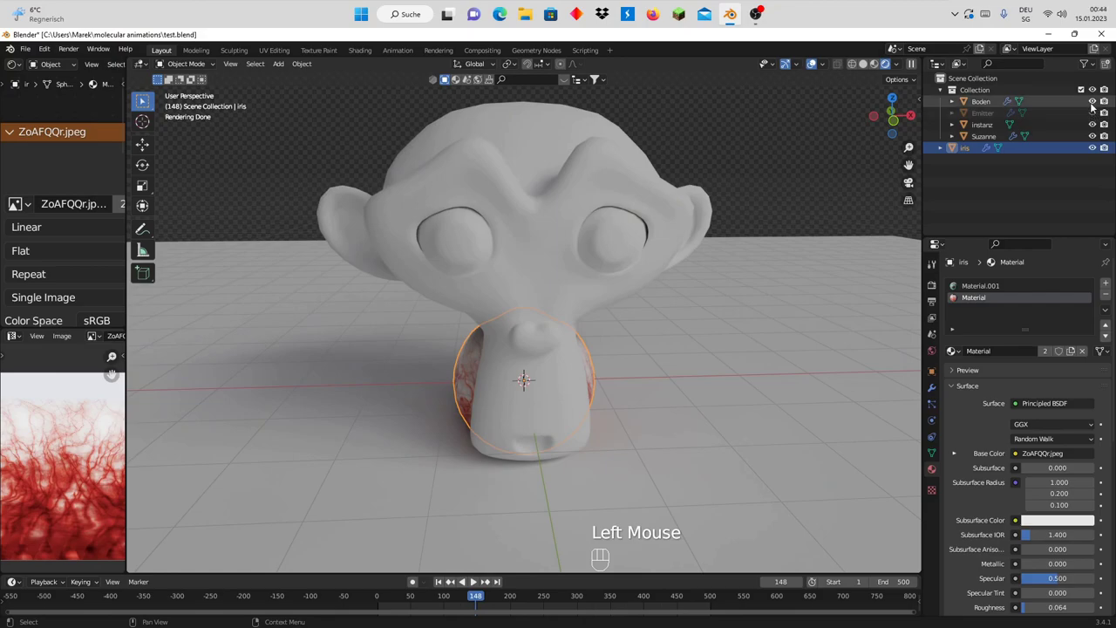
left_click(1095, 104)
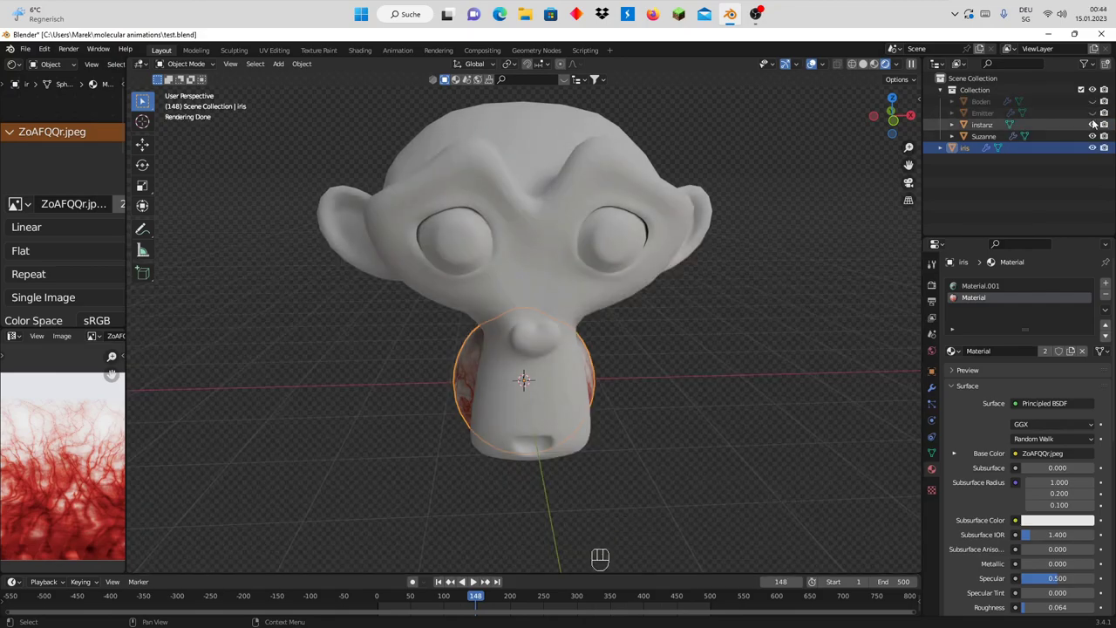
left_click(1096, 121)
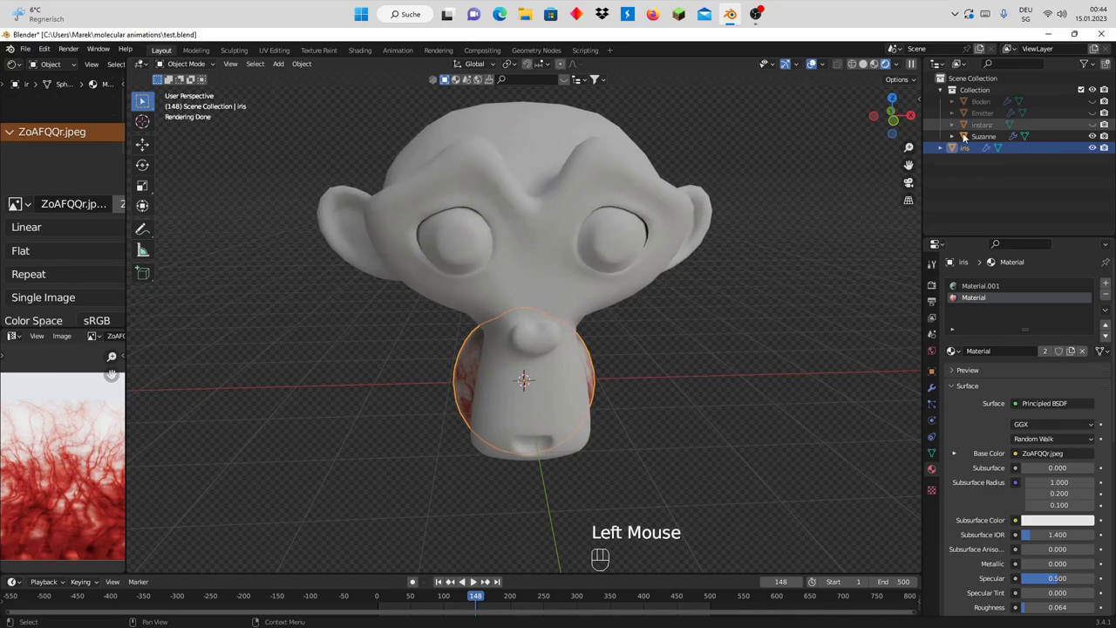
scroll("down", 3)
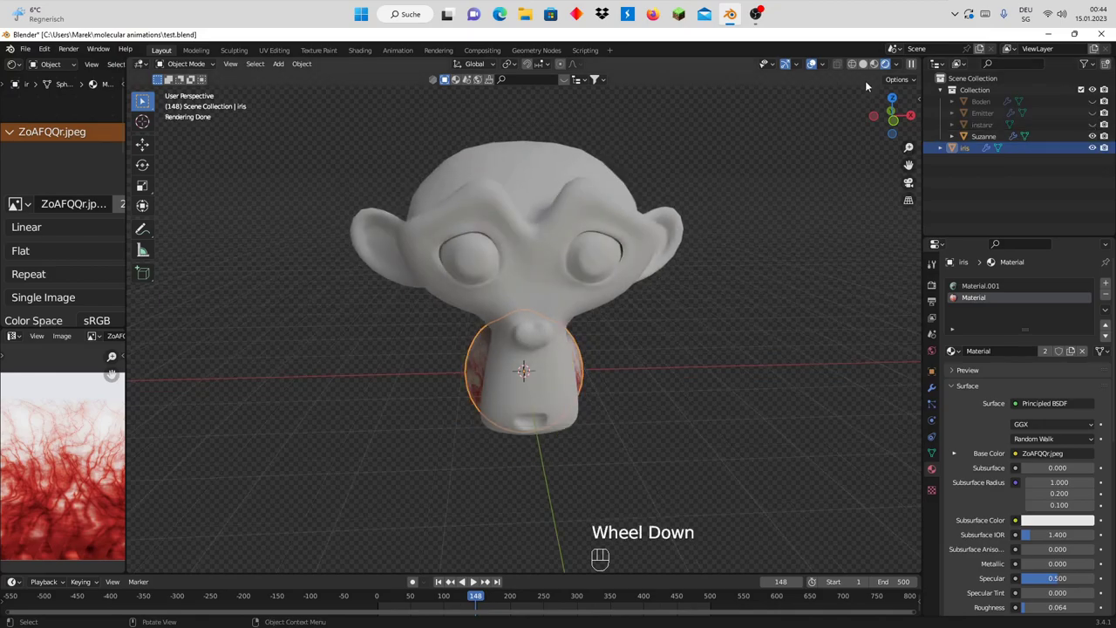
left_click(870, 67)
left_click_drag(742, 269, 737, 250)
- Select Suzanne's eye face regions with Select Similar and delete them, leaving open sockets
left_click(539, 197)
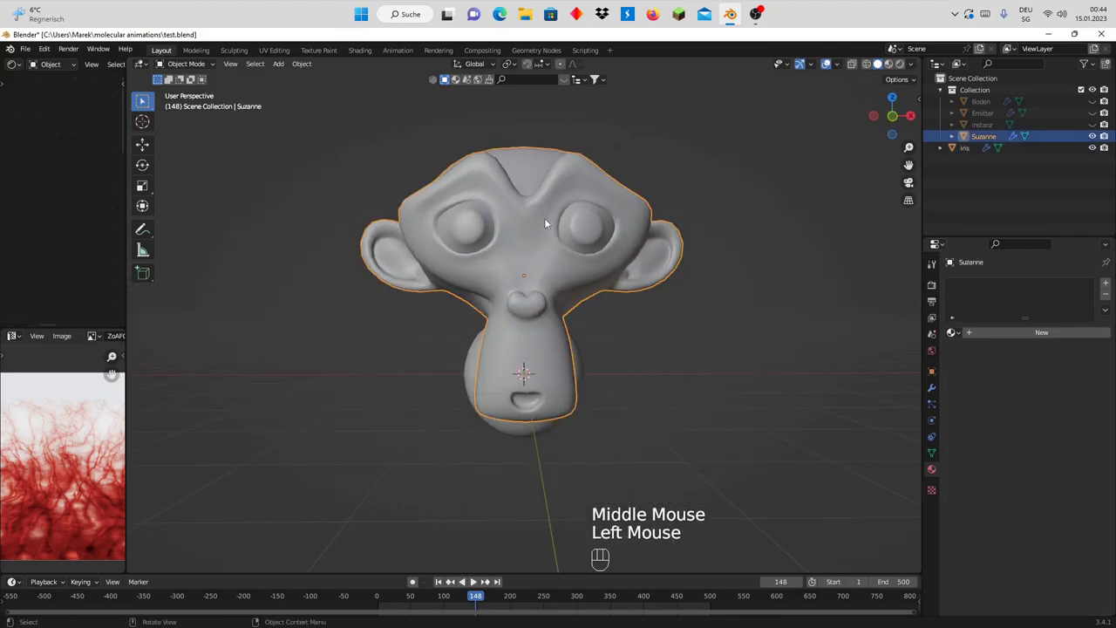
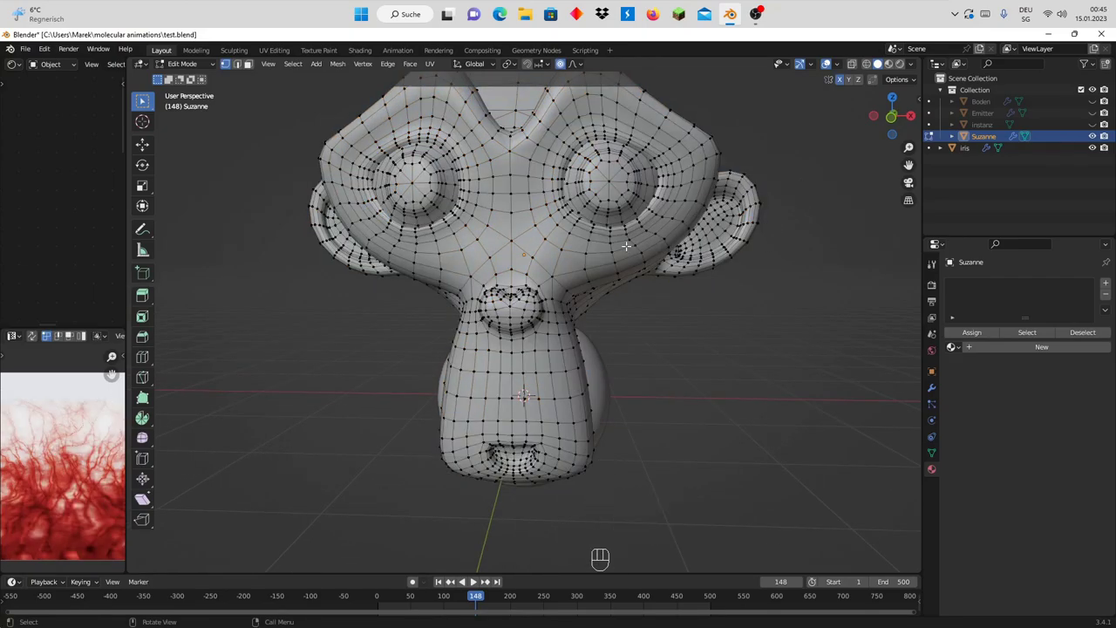
key("c")
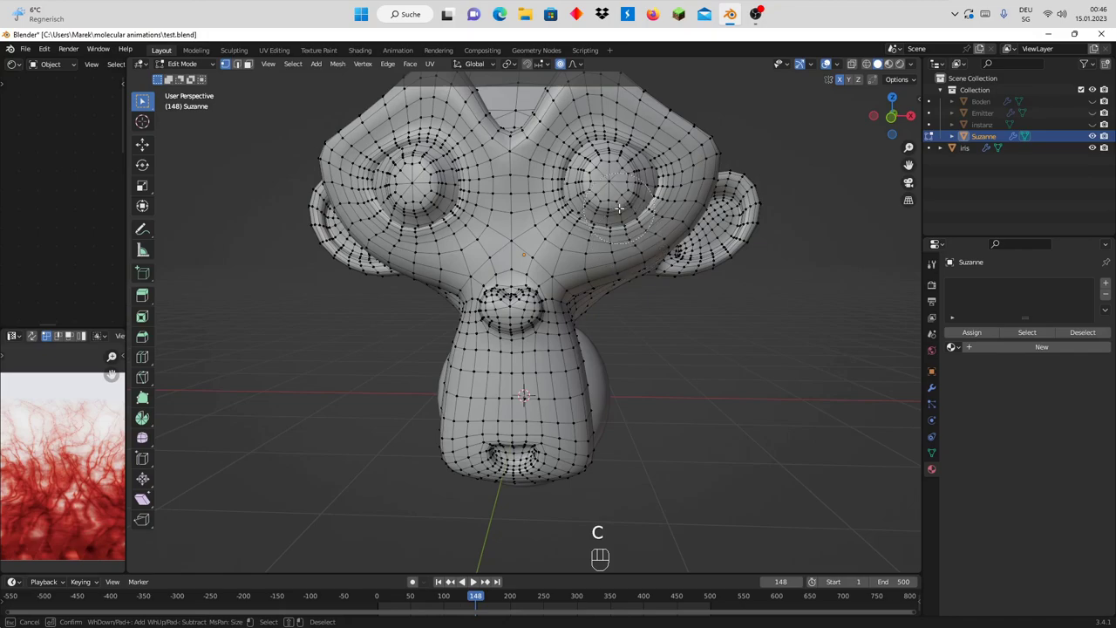
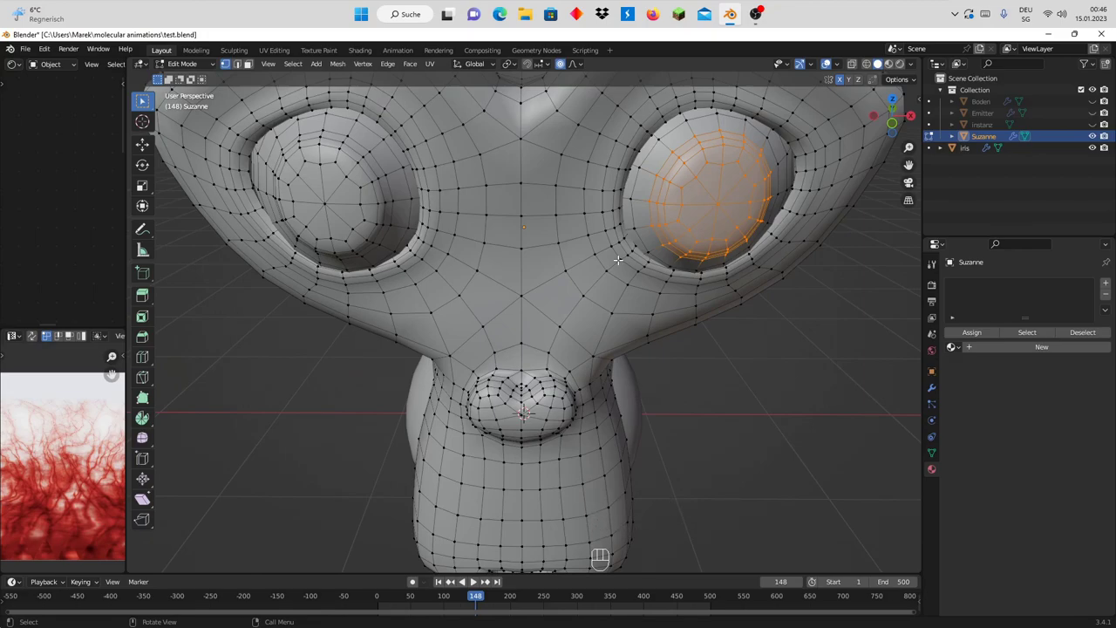
key("shift+g")
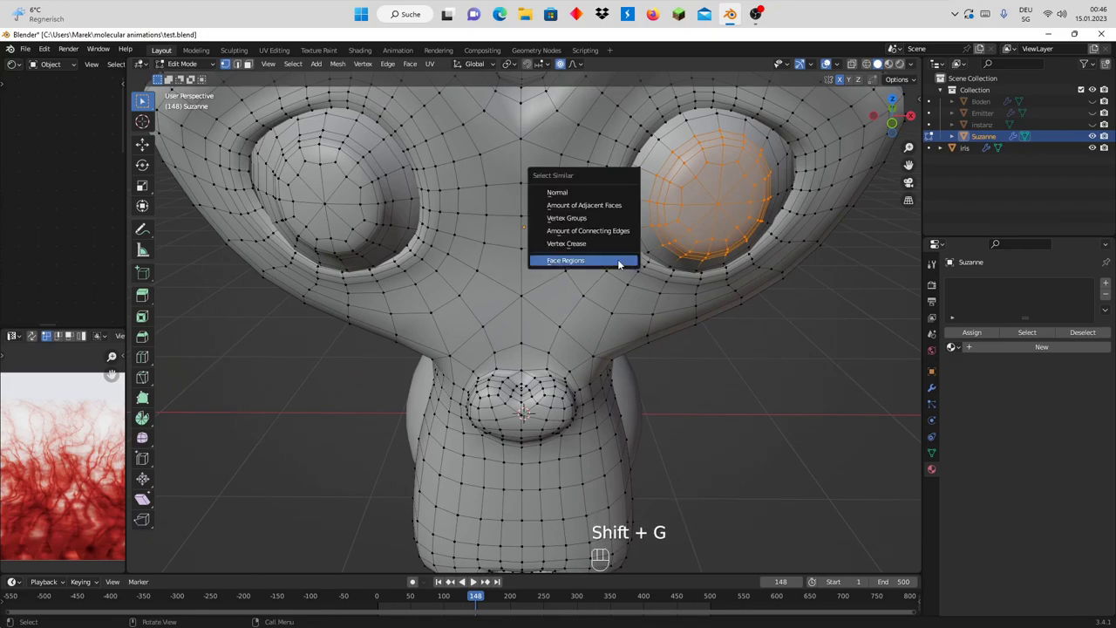
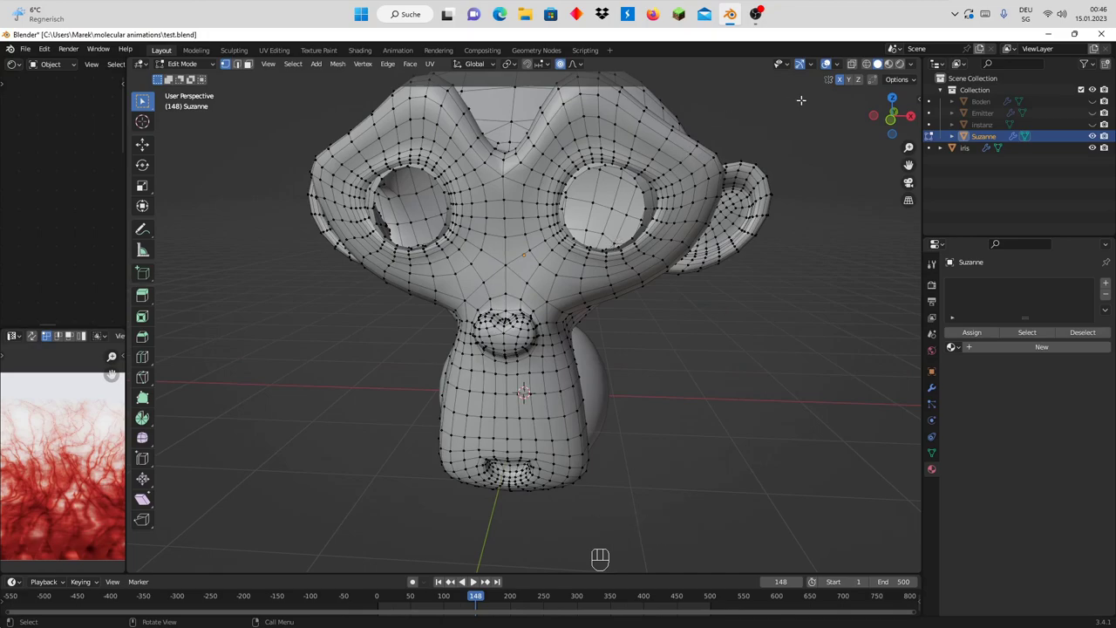
left_click(841, 76)
left_click(846, 86)
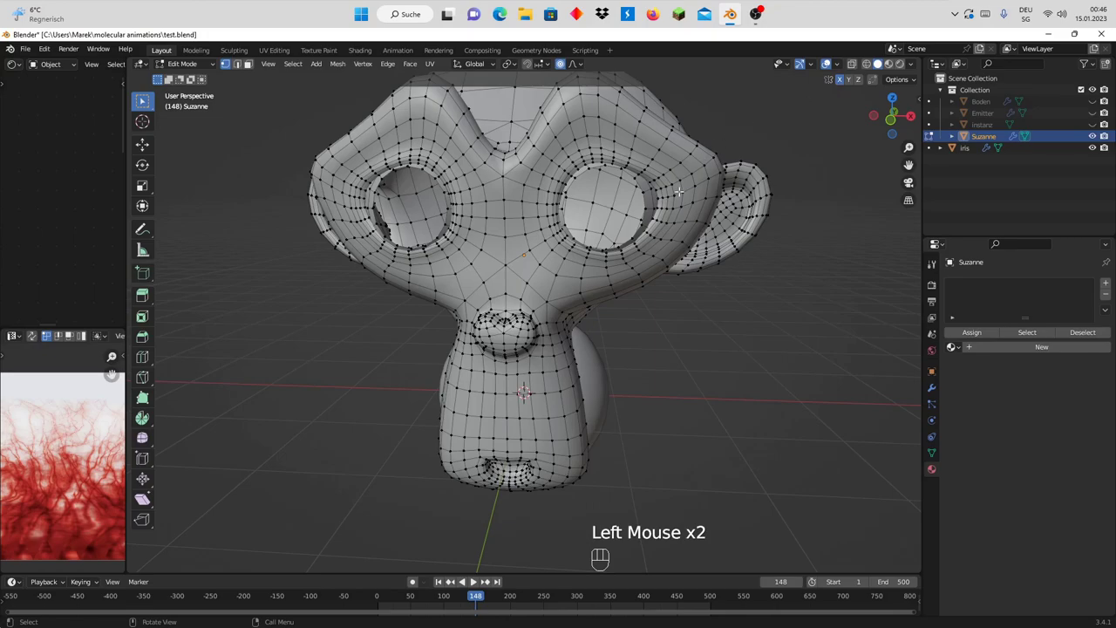
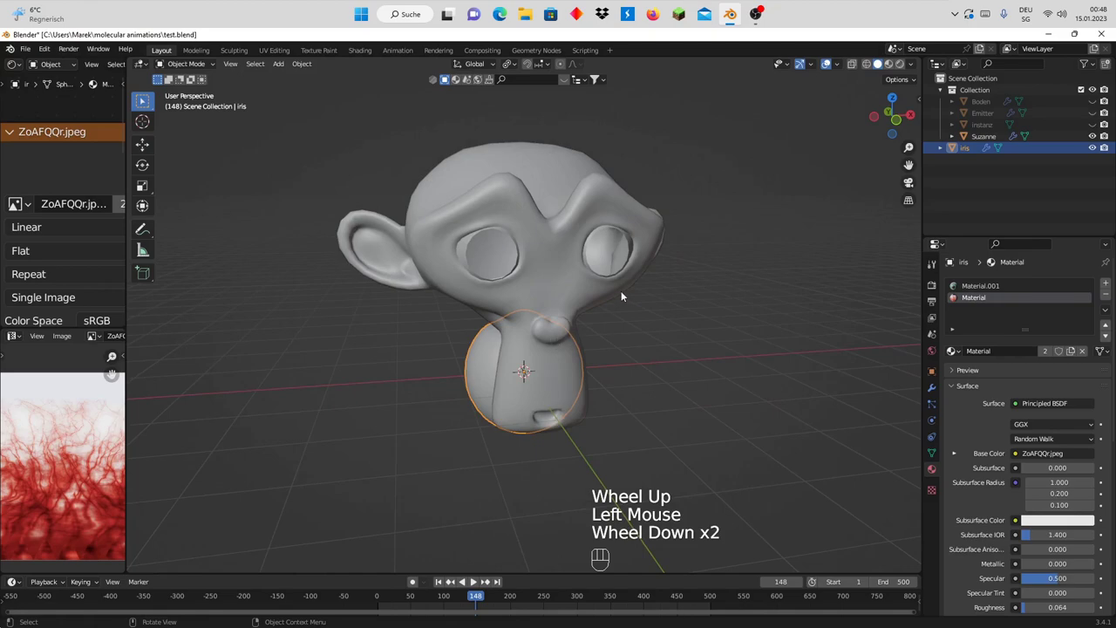
- Rotate the eyeball 90° on X, shrink it and move it into Suzanne's left socket
left_click_drag(618, 293, 504, 292)
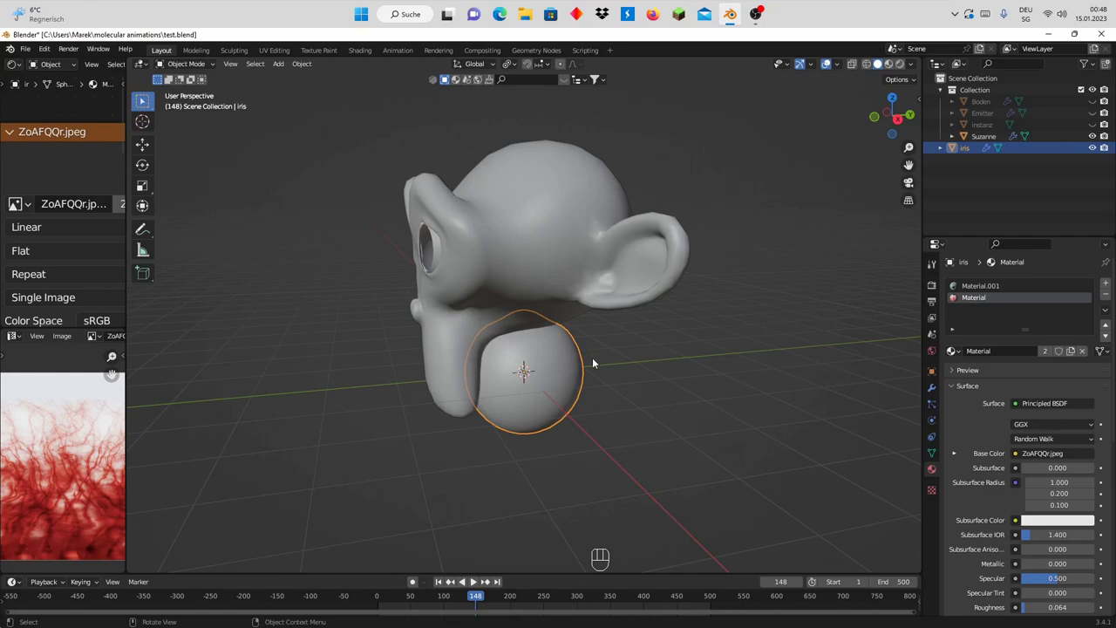
key("r")
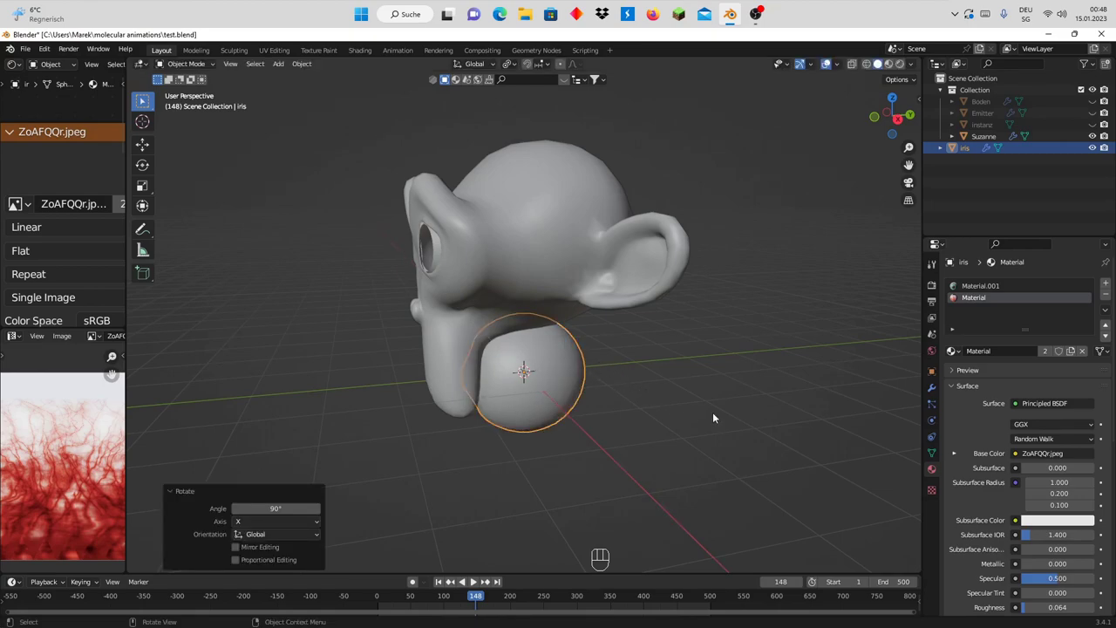
key("g")
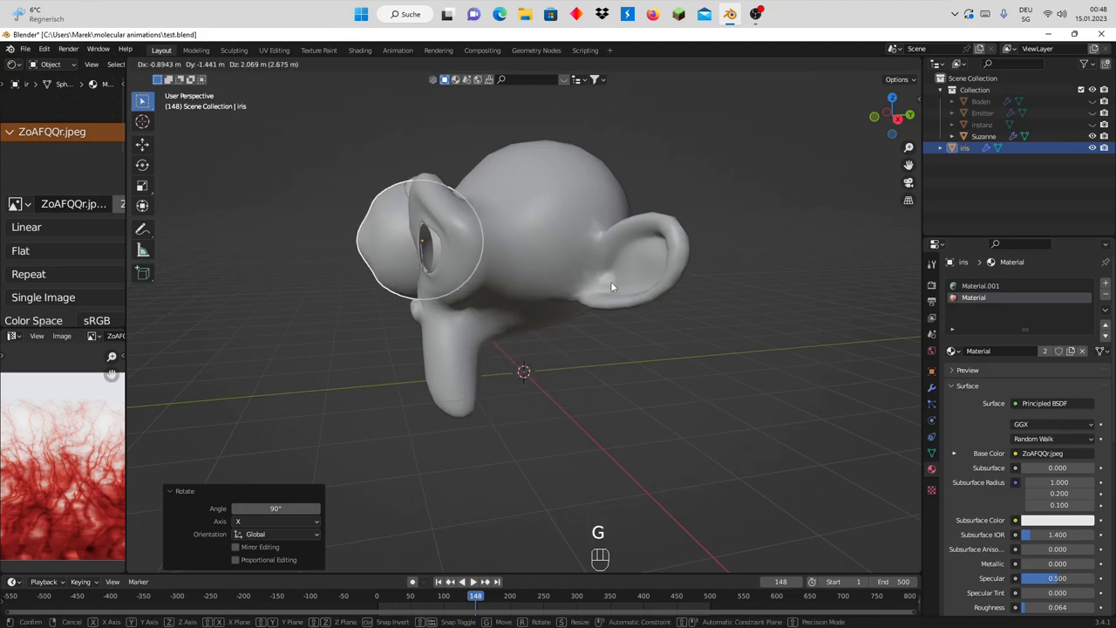
left_click_drag(446, 306, 566, 291)
key("s")
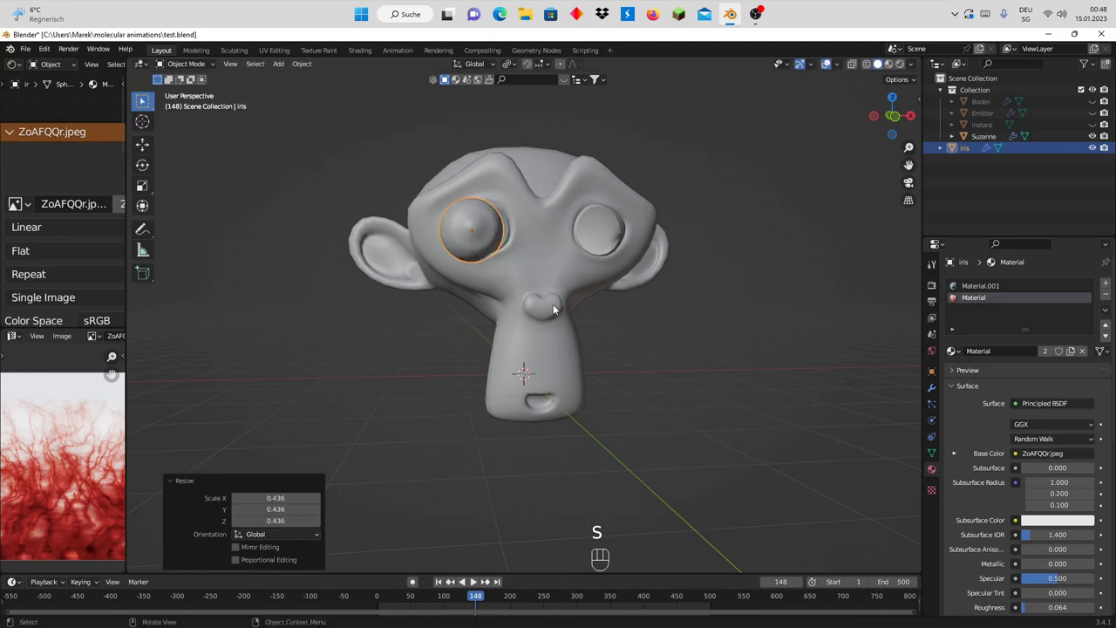
scroll("up", 3)
left_click_drag(503, 253, 508, 267)
key("g")
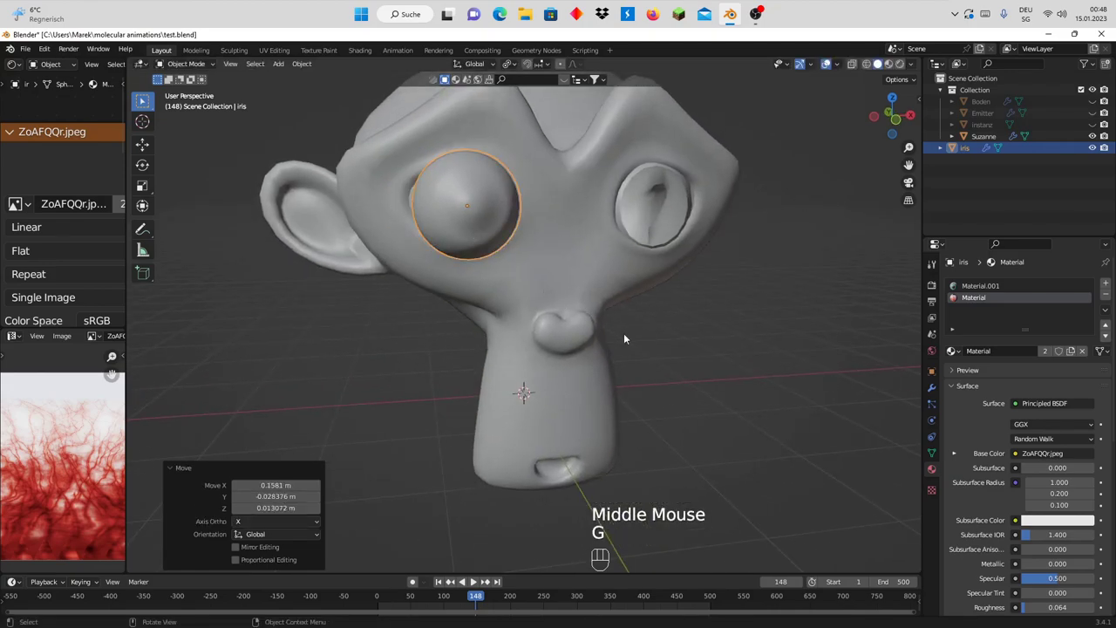
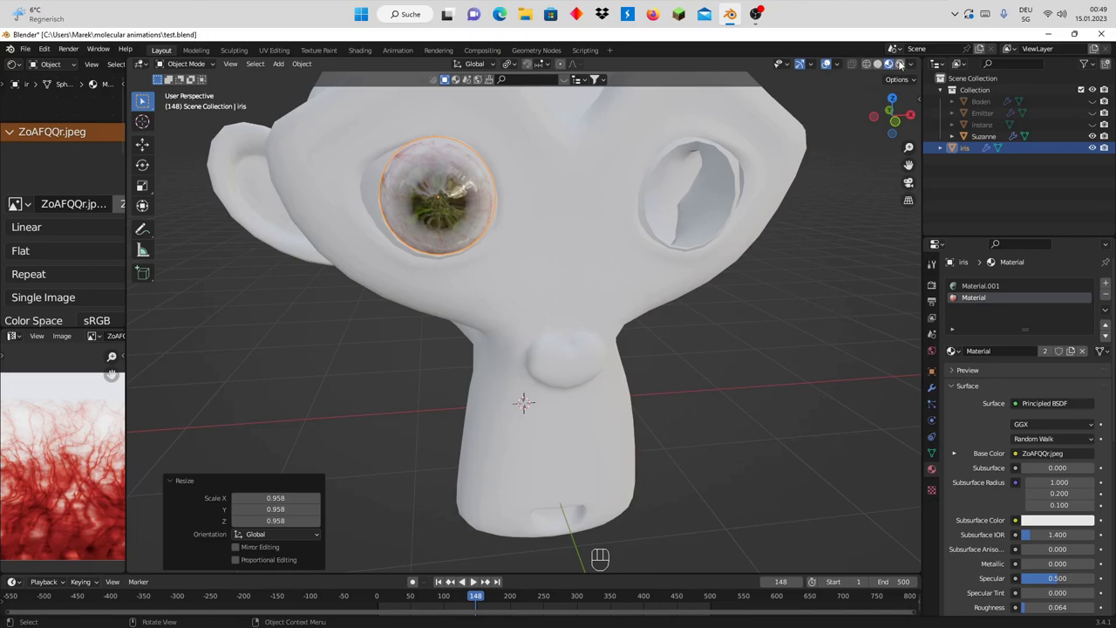
- Fine-tune the eyeball's position in the socket while checking it from the front
left_click_drag(906, 63, 593, 206)
left_click_drag(565, 208, 555, 204)
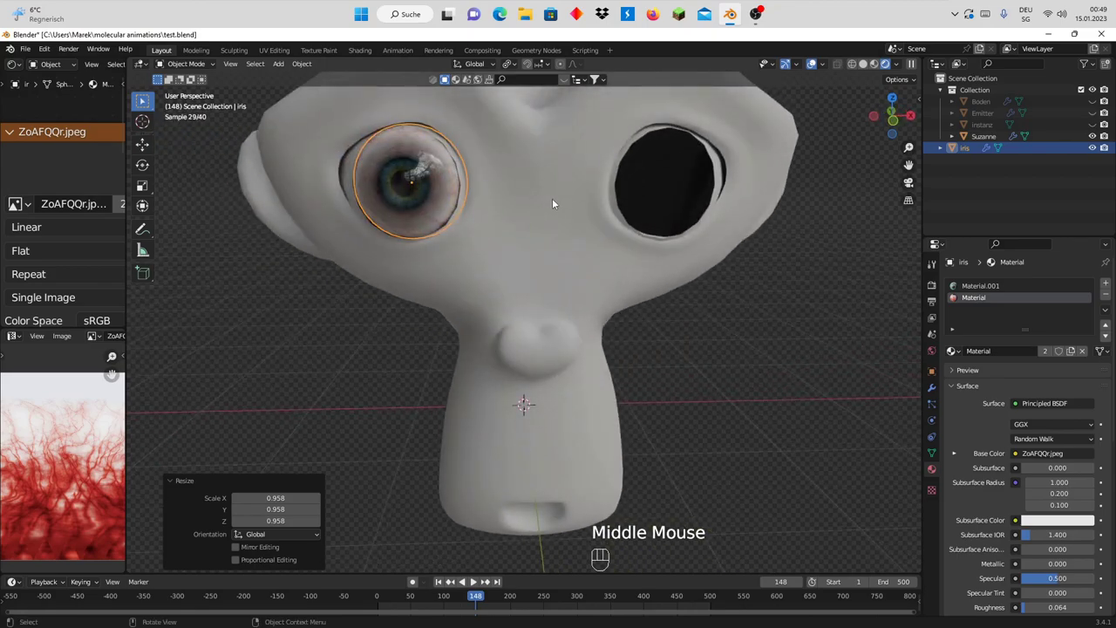
scroll("up", 3)
scroll("down", 3)
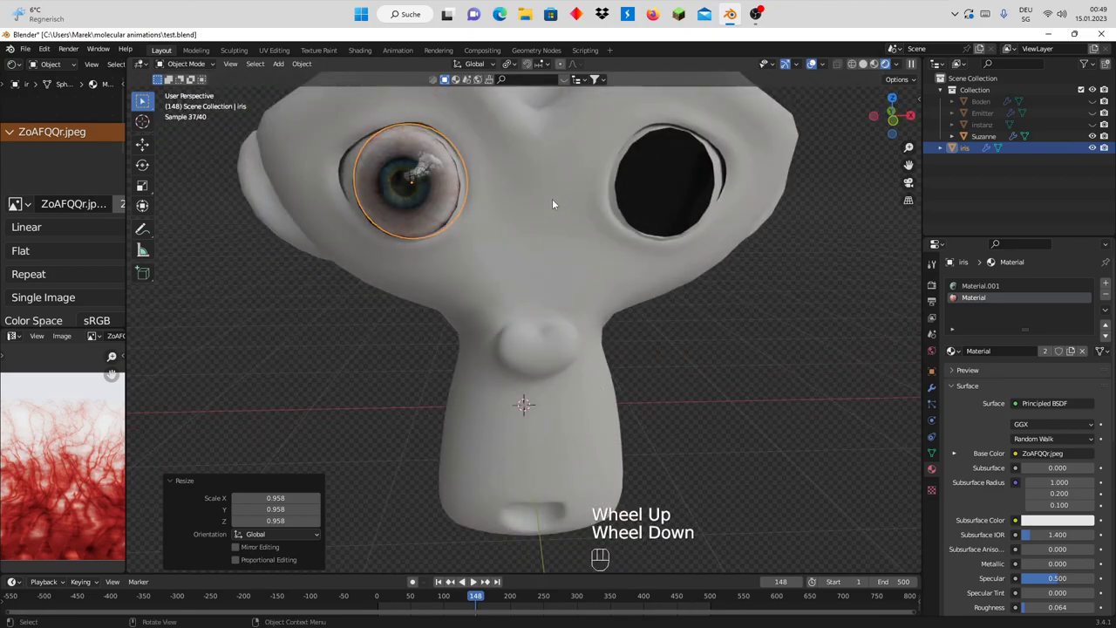
key("g")
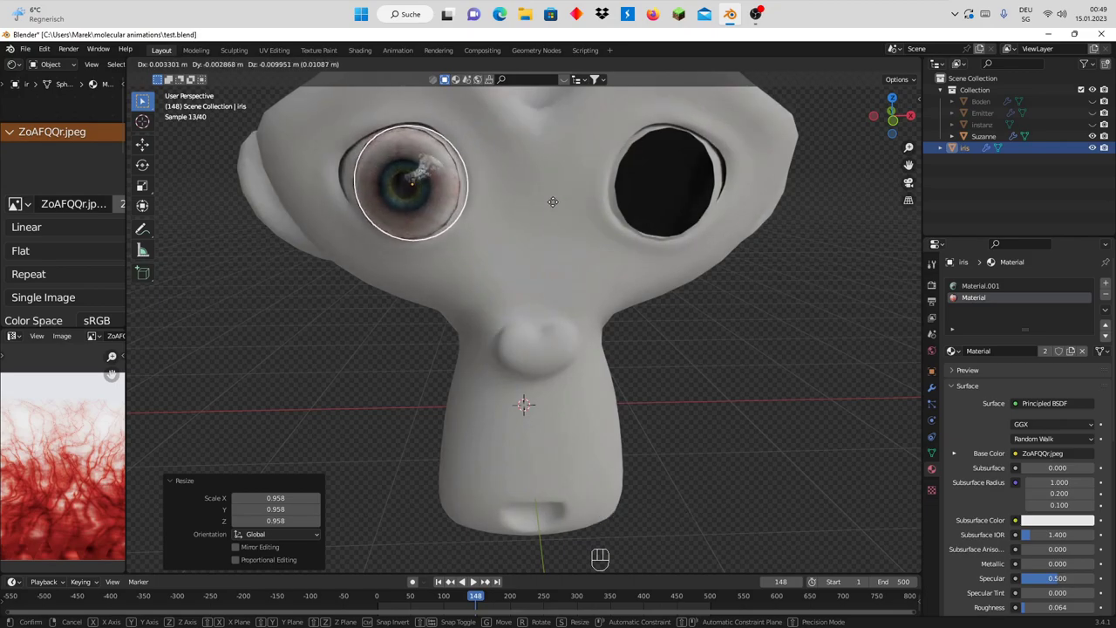
left_click_drag(469, 215, 500, 212)
scroll("up", 3)
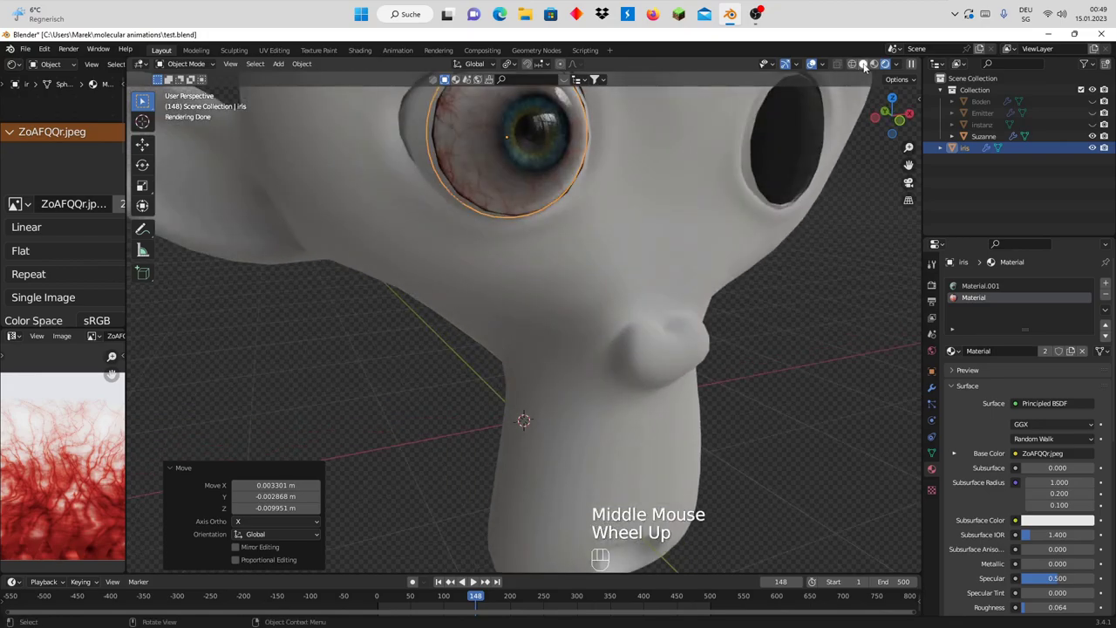
left_click_drag(866, 66, 642, 208)
scroll("down", 3)
left_click_drag(643, 213, 626, 226)
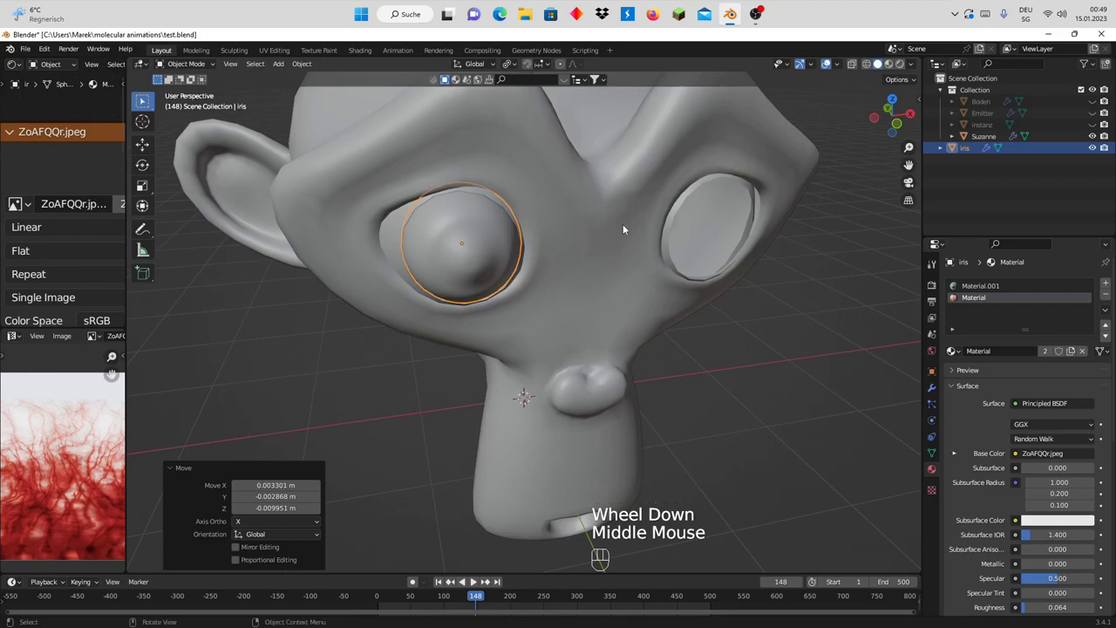
- Leave the eyeball's edit mode and enter edit mode on Suzanne's head instead
key("Tab")
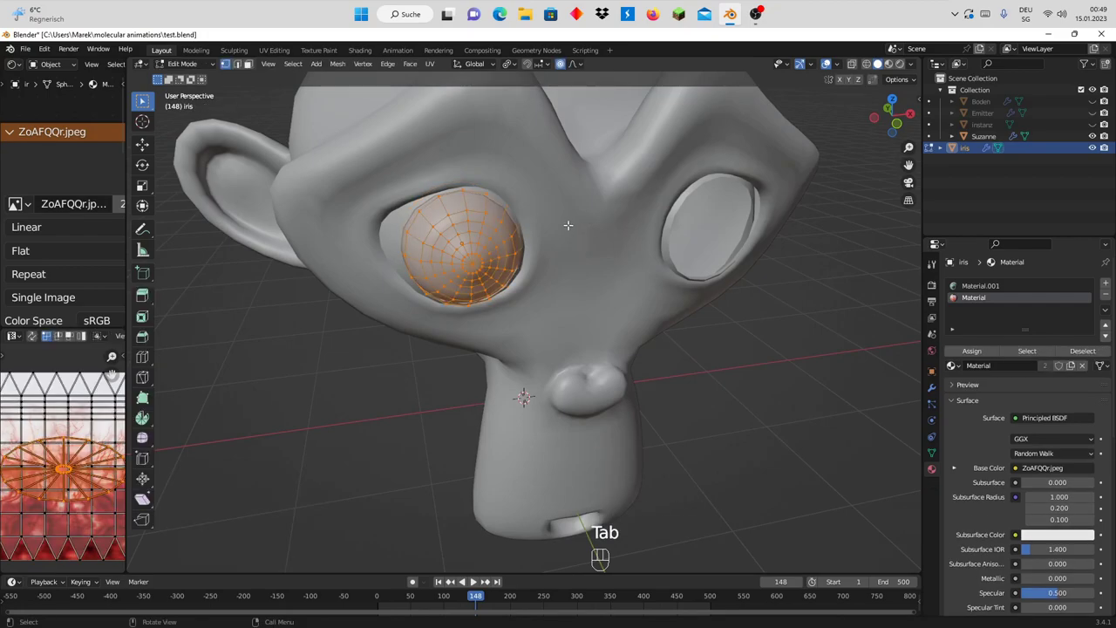
scroll("up", 3)
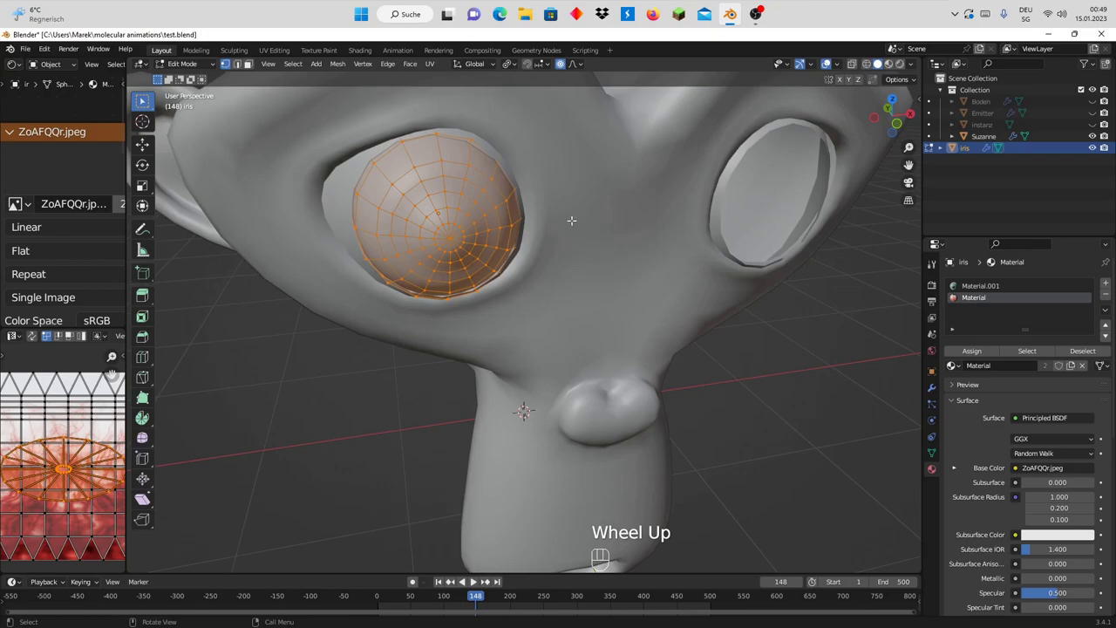
left_click(983, 140)
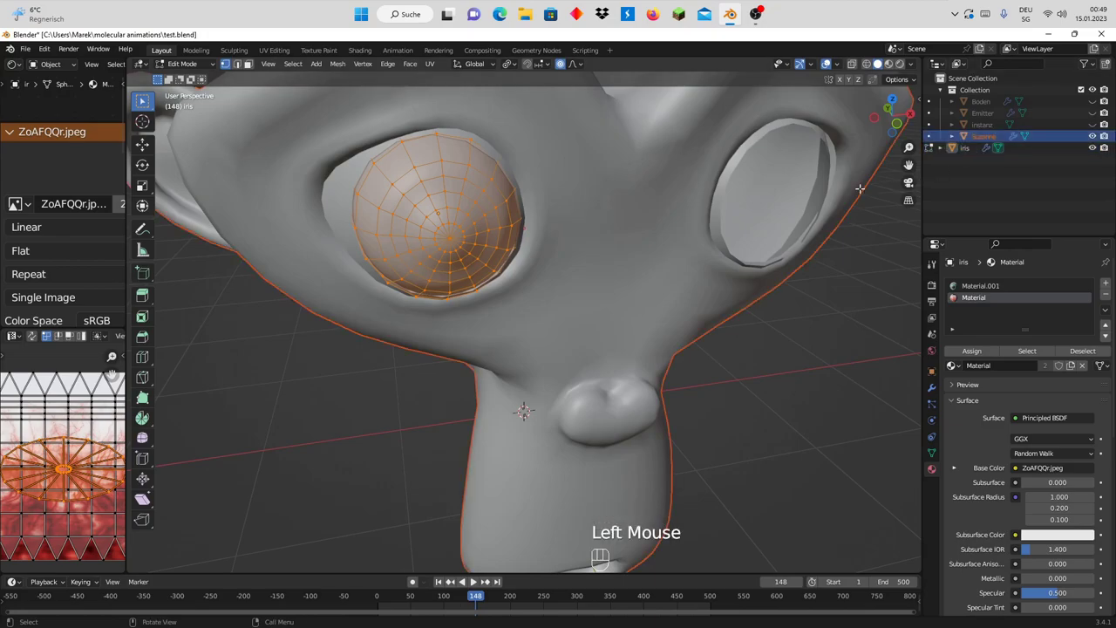
key("Tab")
left_click(992, 135)
key("Tab")
key("Tab")
left_click(951, 259)
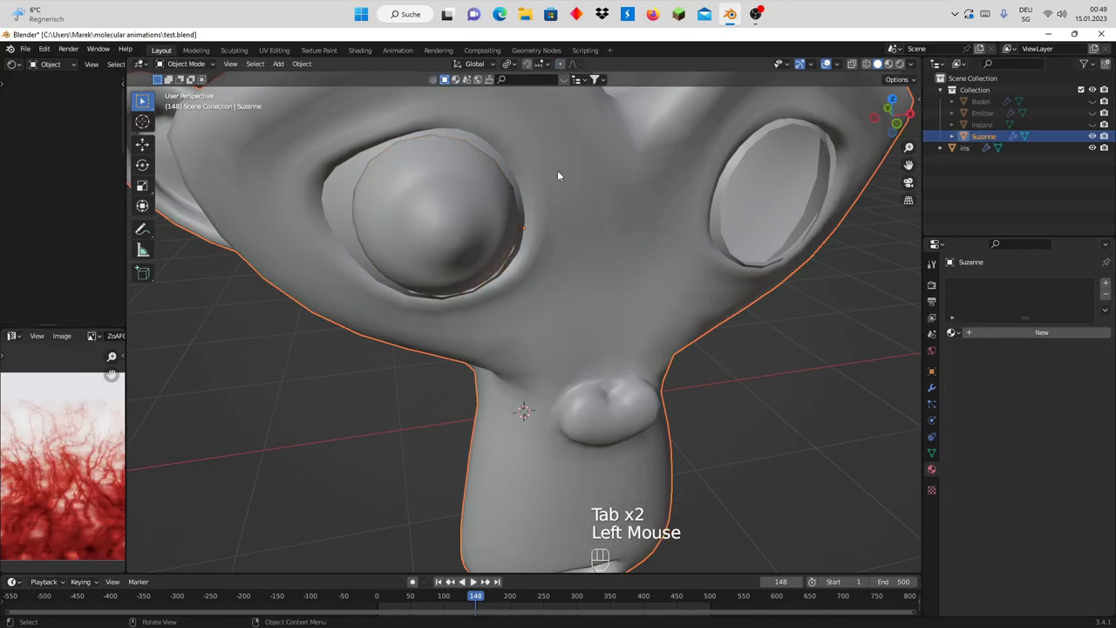
key("Tab")
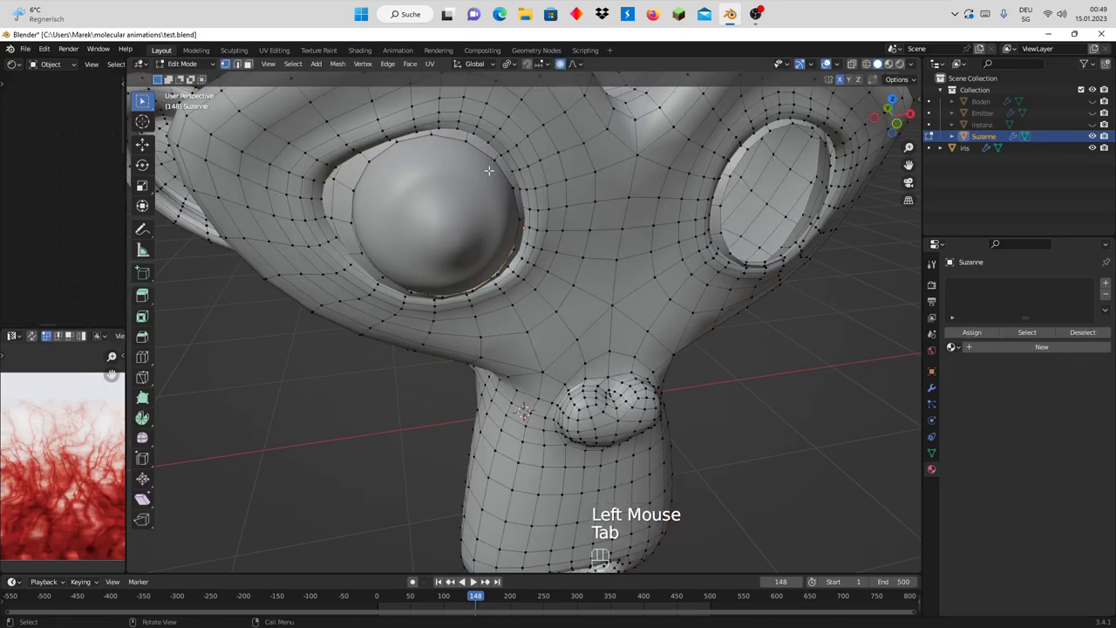
- Select the edge loops around both eye-socket rims, undoing an accidental select-all
left_click(951, 259)
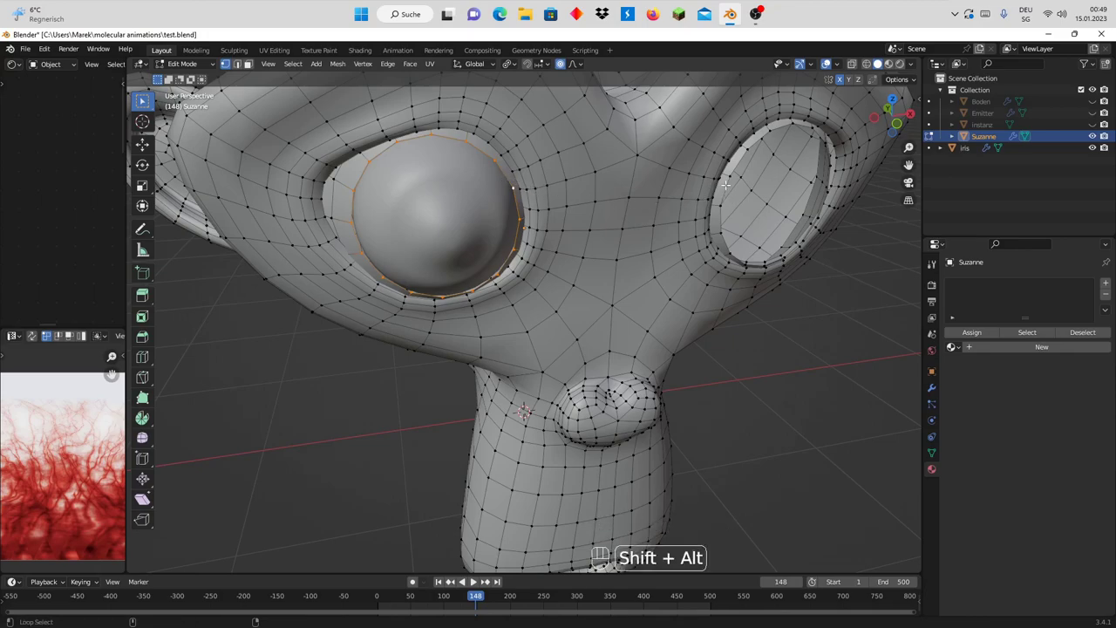
left_click(951, 259)
left_click_drag(951, 259, 951, 259)
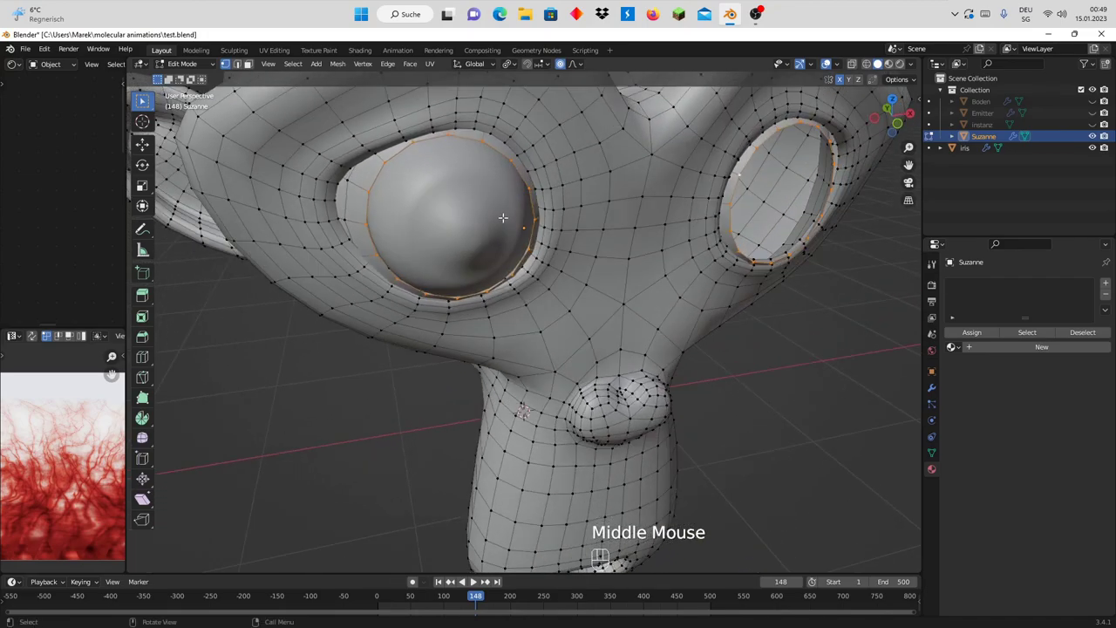
key("a")
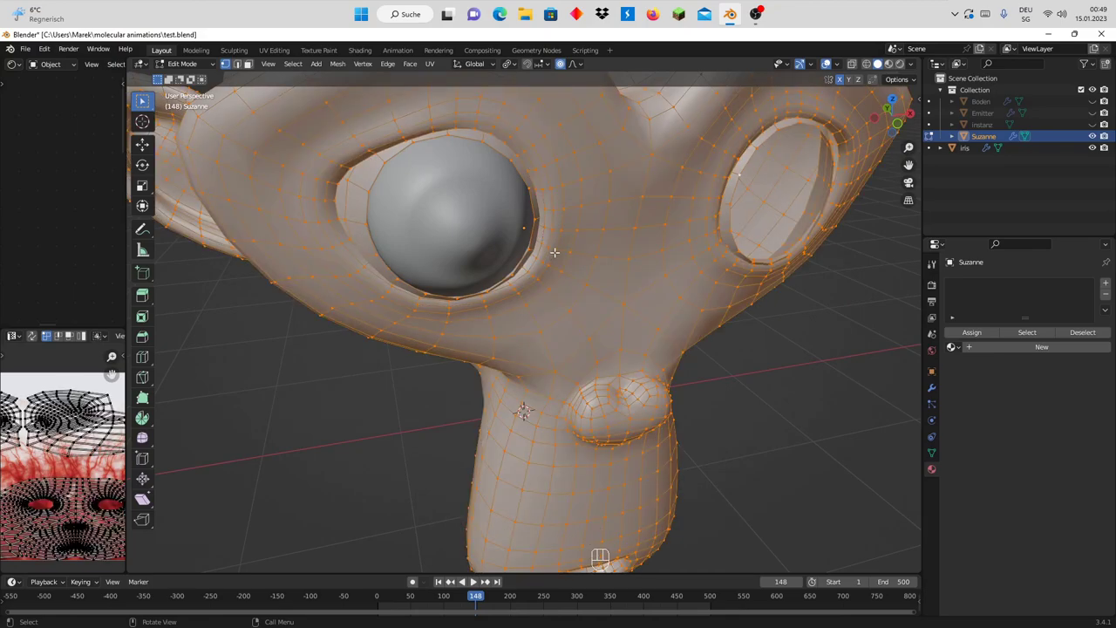
key("ctrl+z")
- Scale the socket rims down to hug the eyeball and push them along Y
key("s")
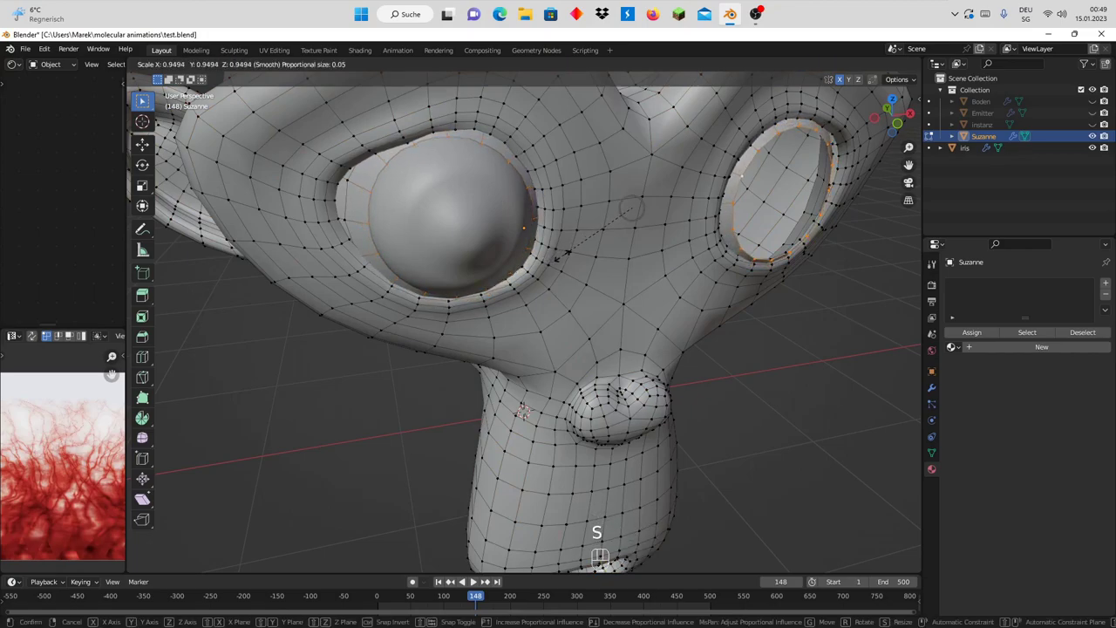
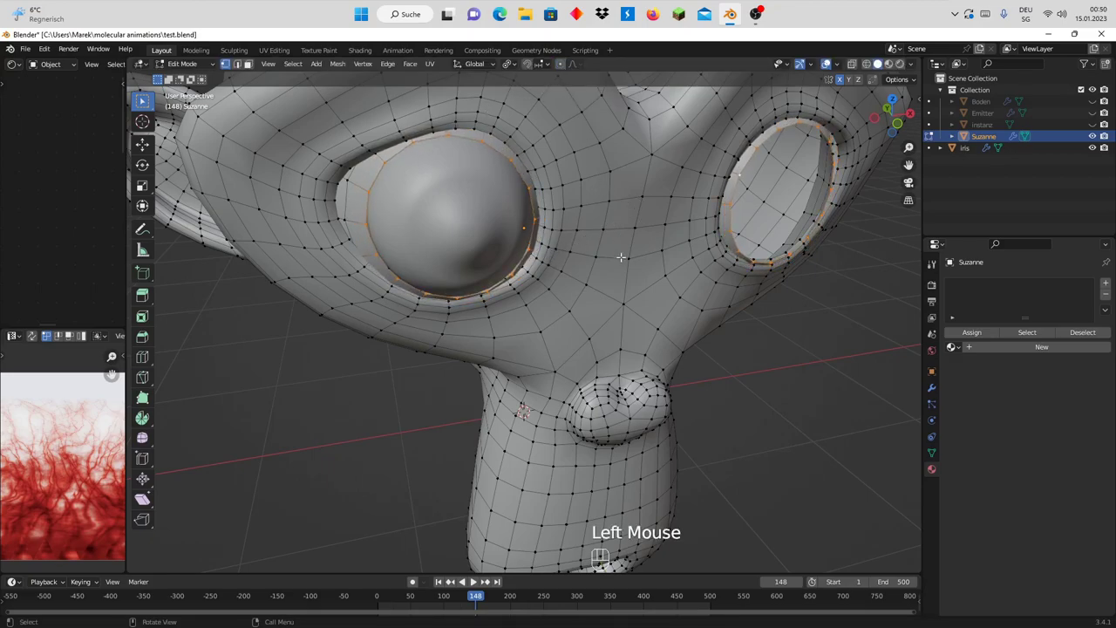
key("s")
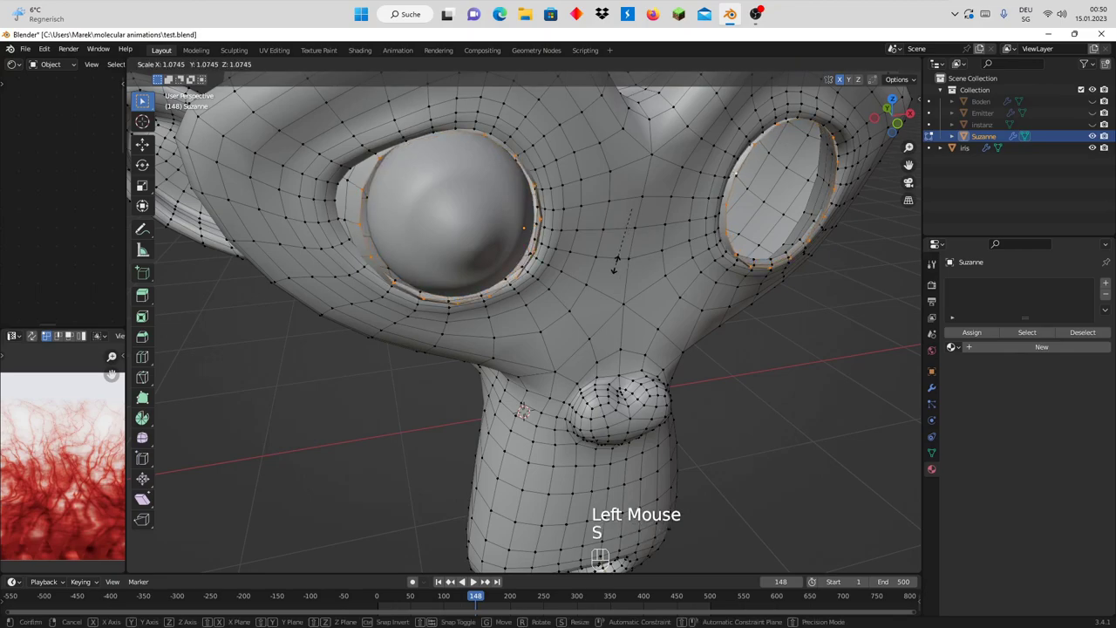
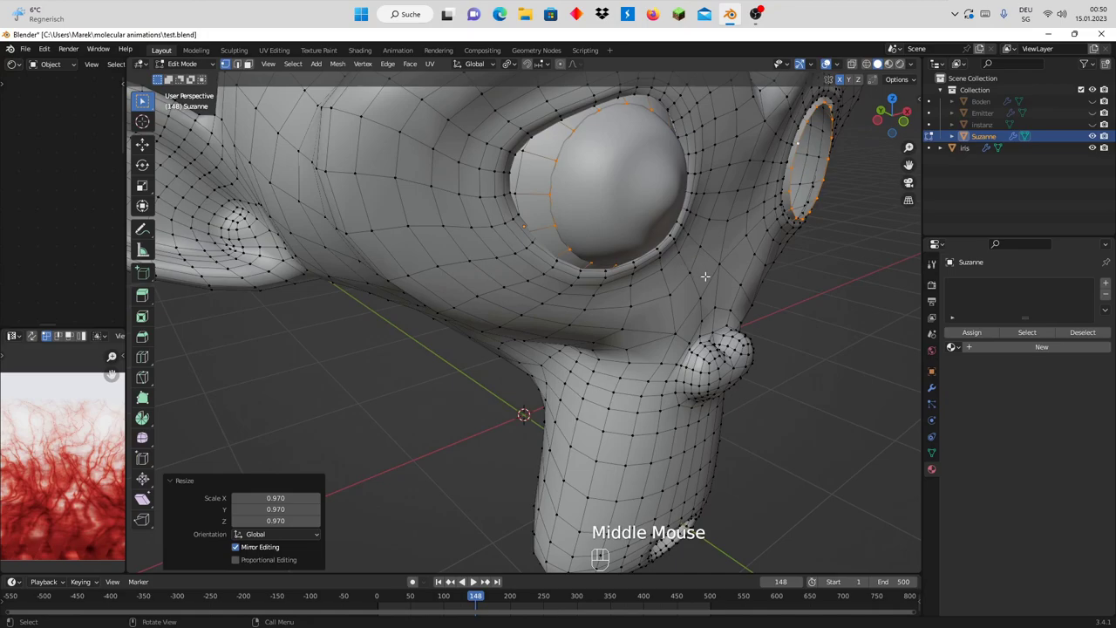
key("g")
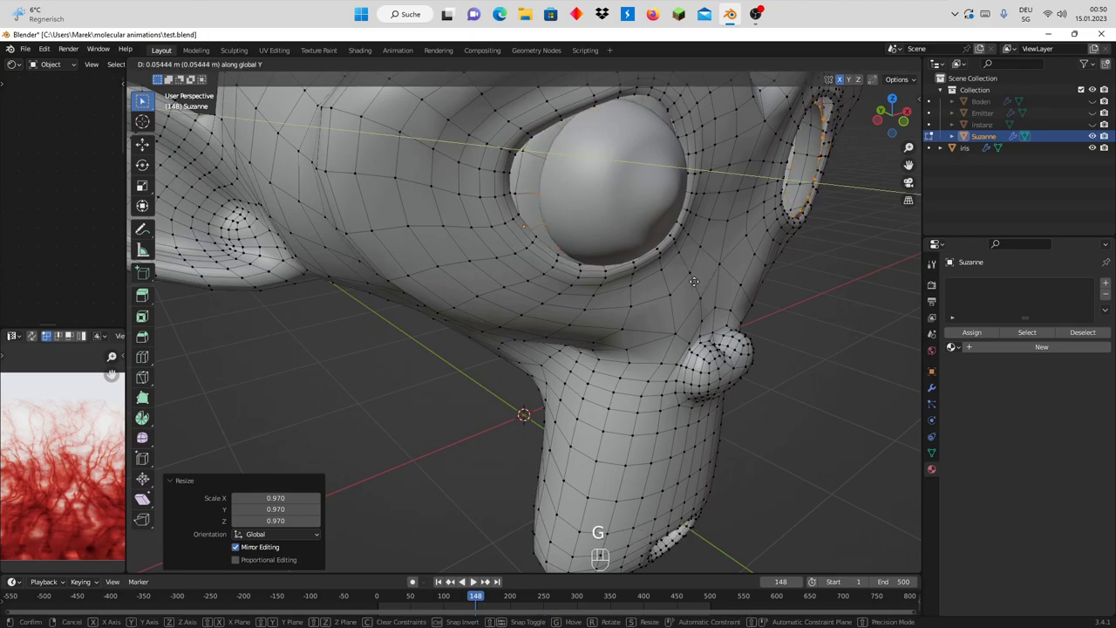
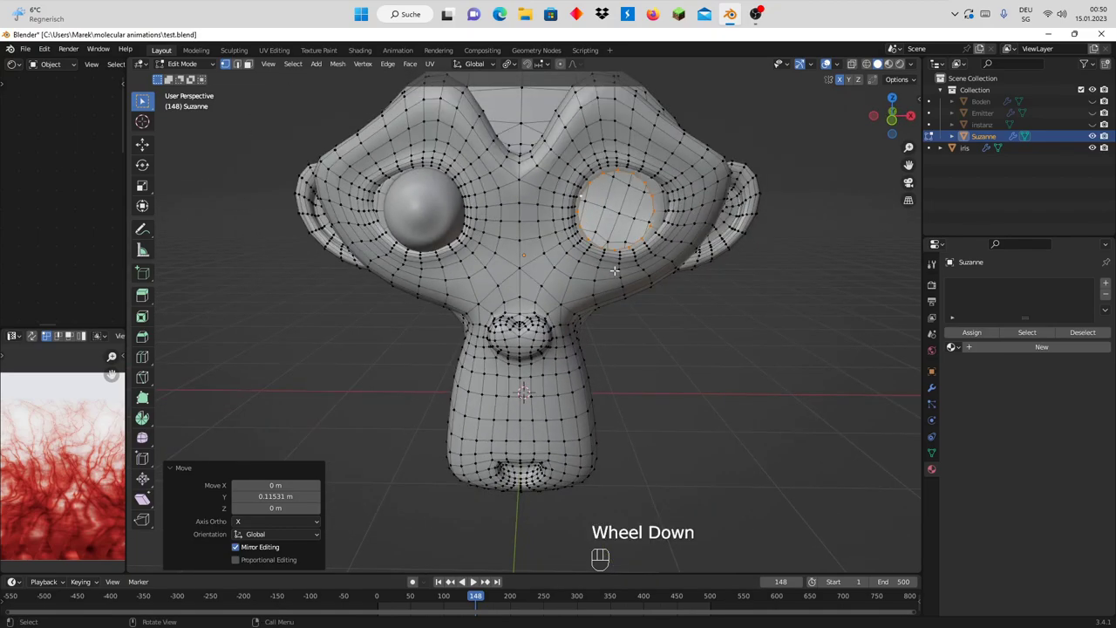
- Add a Mirror modifier to the eyeball with Suzanne as mirror object, filling both sockets
key("Tab")
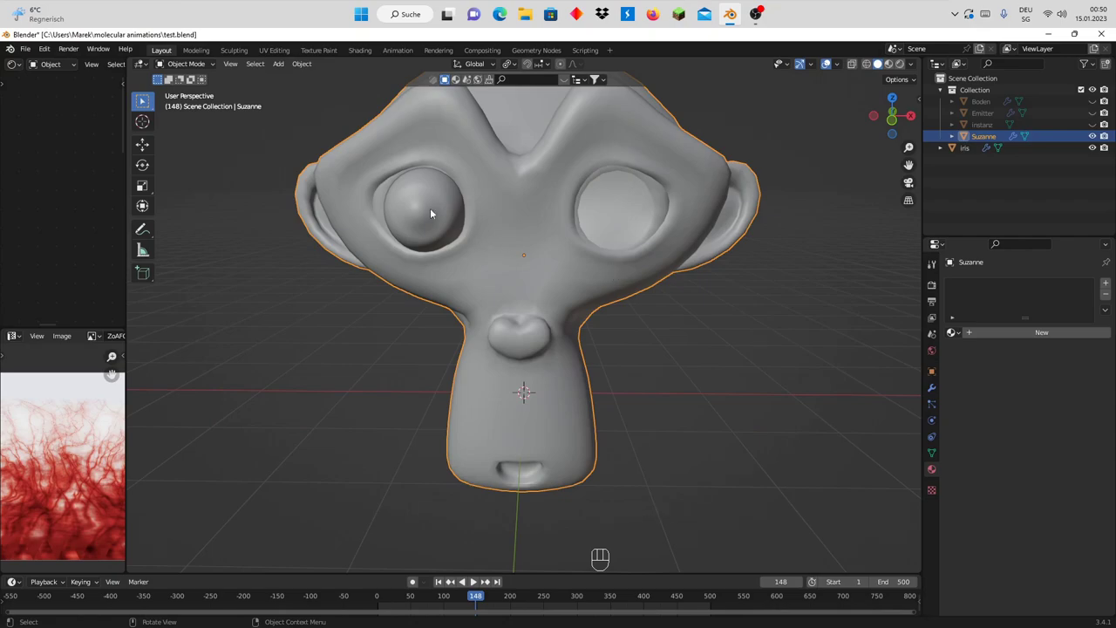
left_click(438, 211)
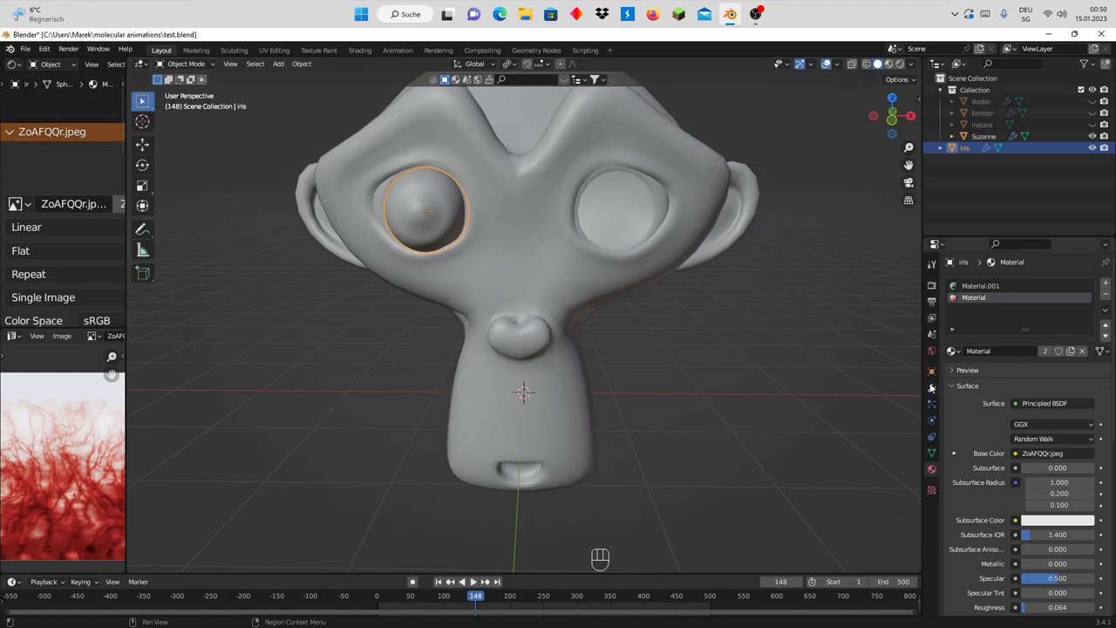
left_click(935, 384)
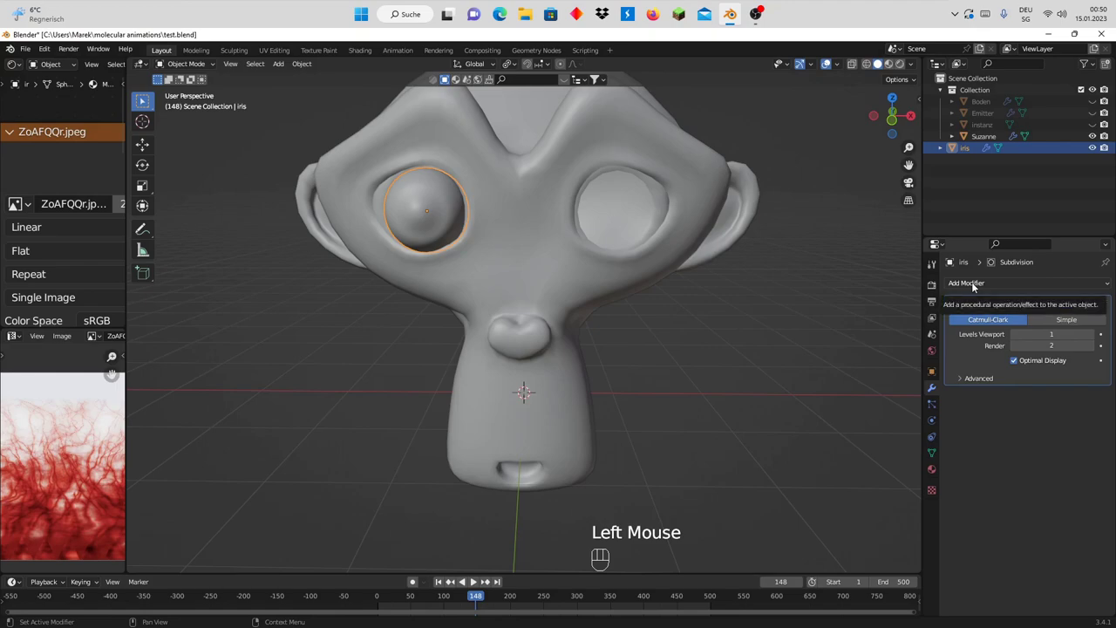
left_click_drag(977, 282, 884, 419)
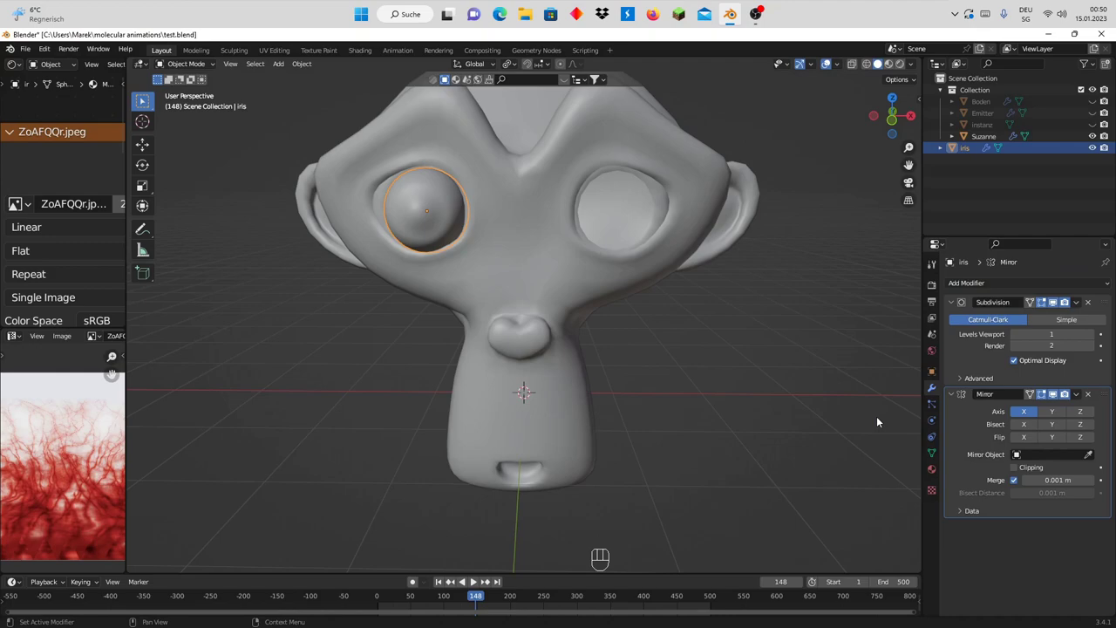
left_click(1092, 458)
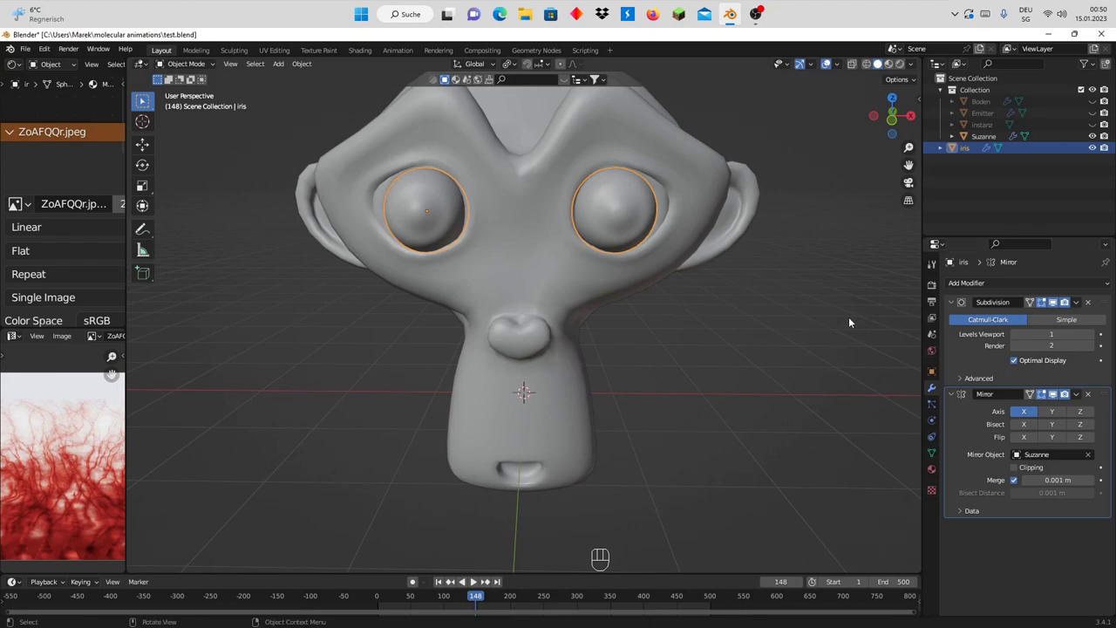
scroll("down", 3)
scroll("up", 3)
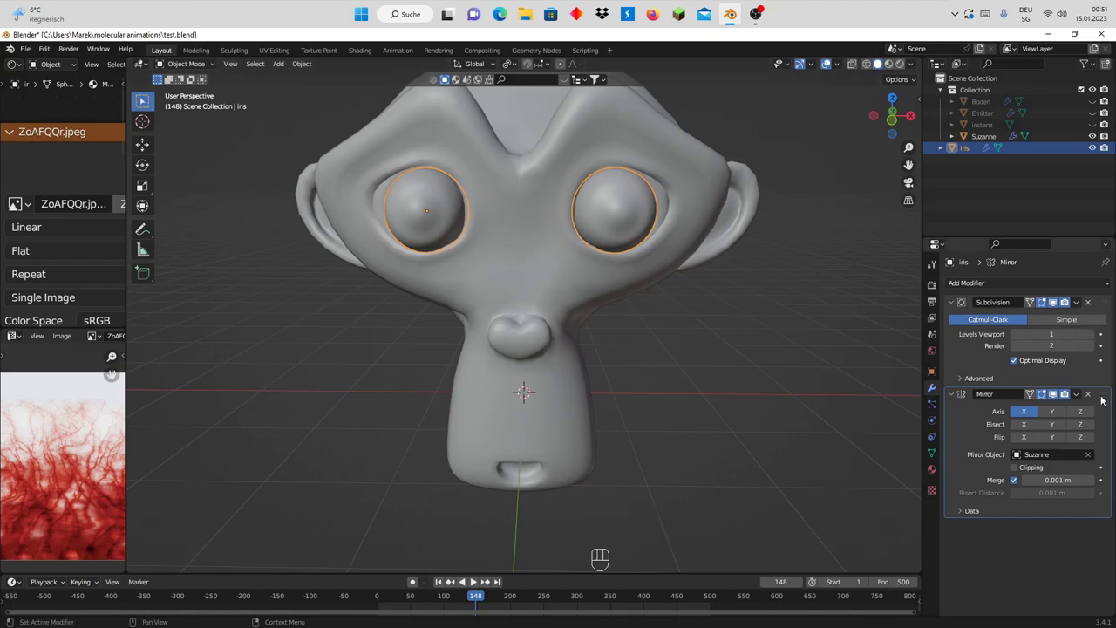
- Move Mirror above Subdivision, switch to rendered preview and select Suzanne's head
left_click_drag(1106, 395, 1084, 264)
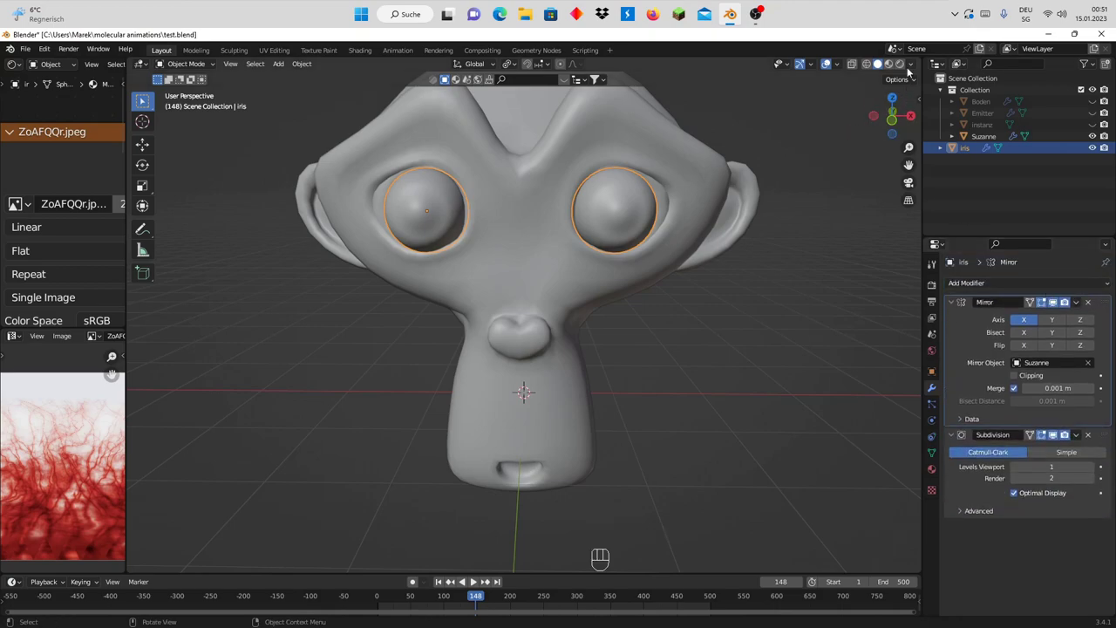
left_click(905, 64)
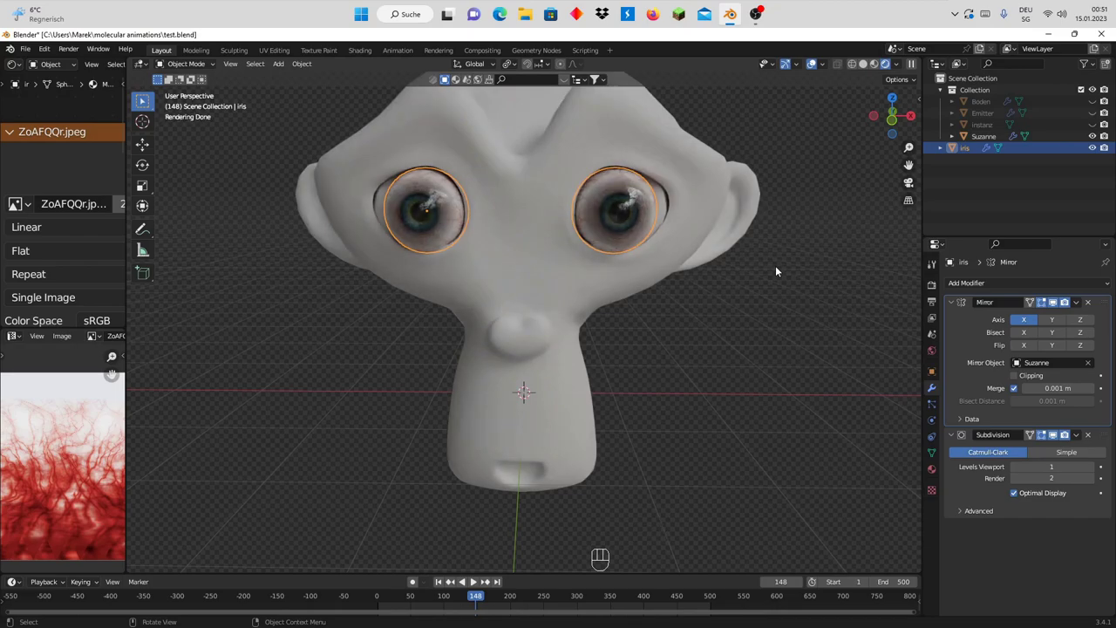
left_click_drag(783, 268, 788, 275)
scroll("up", 3)
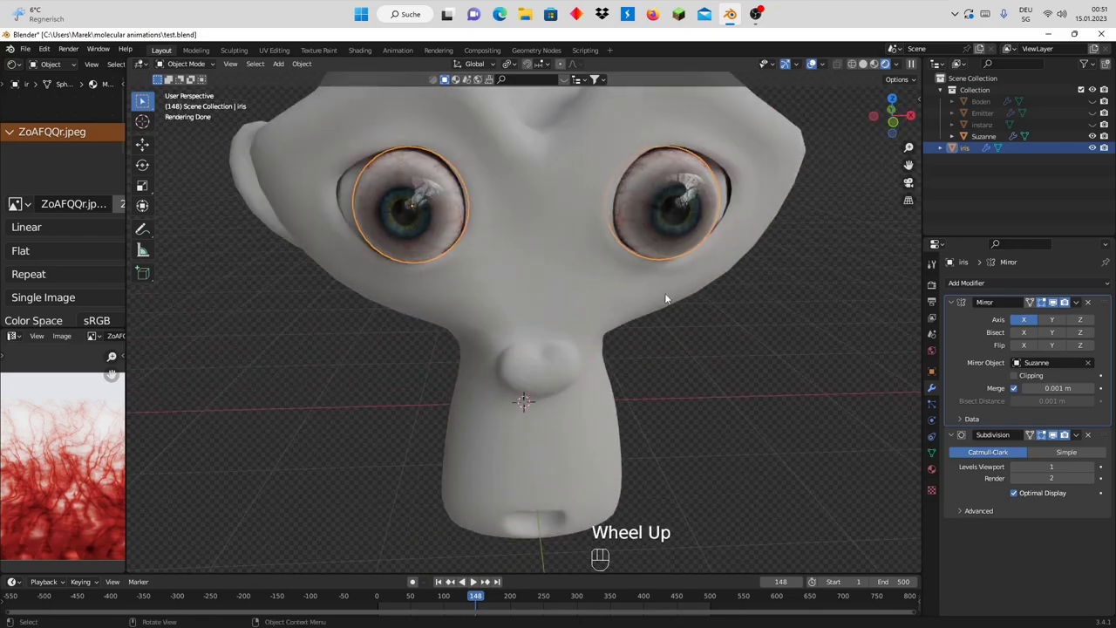
left_click_drag(668, 295, 666, 277)
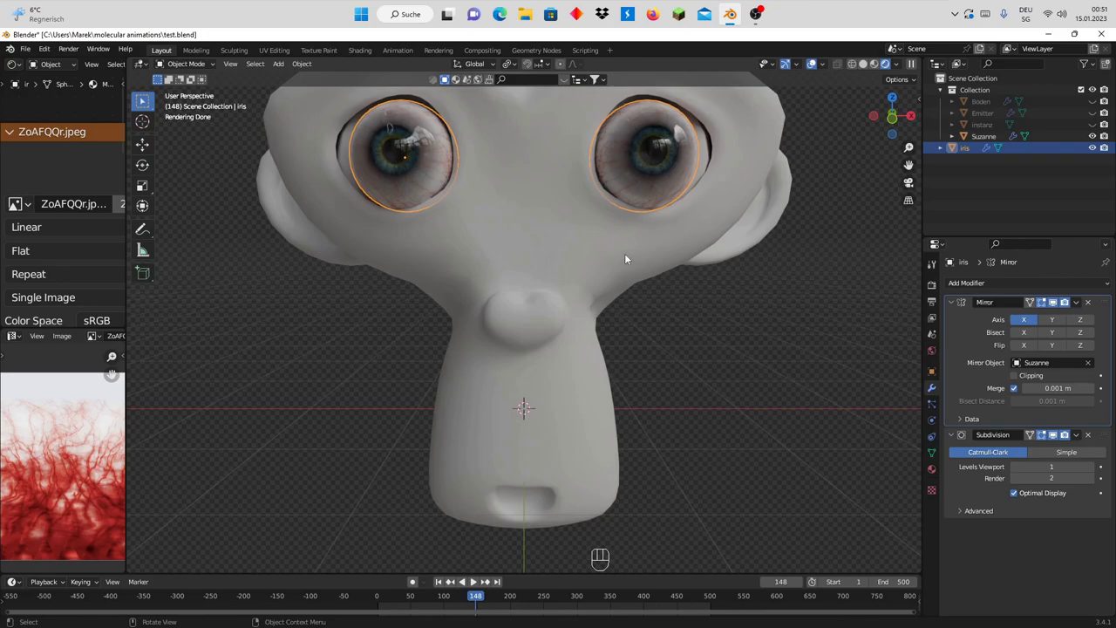
left_click(615, 250)
- Enable X-axis mirror in Edit Mode and start moving the eyelid vertices toward the eyeballs
key("Tab")
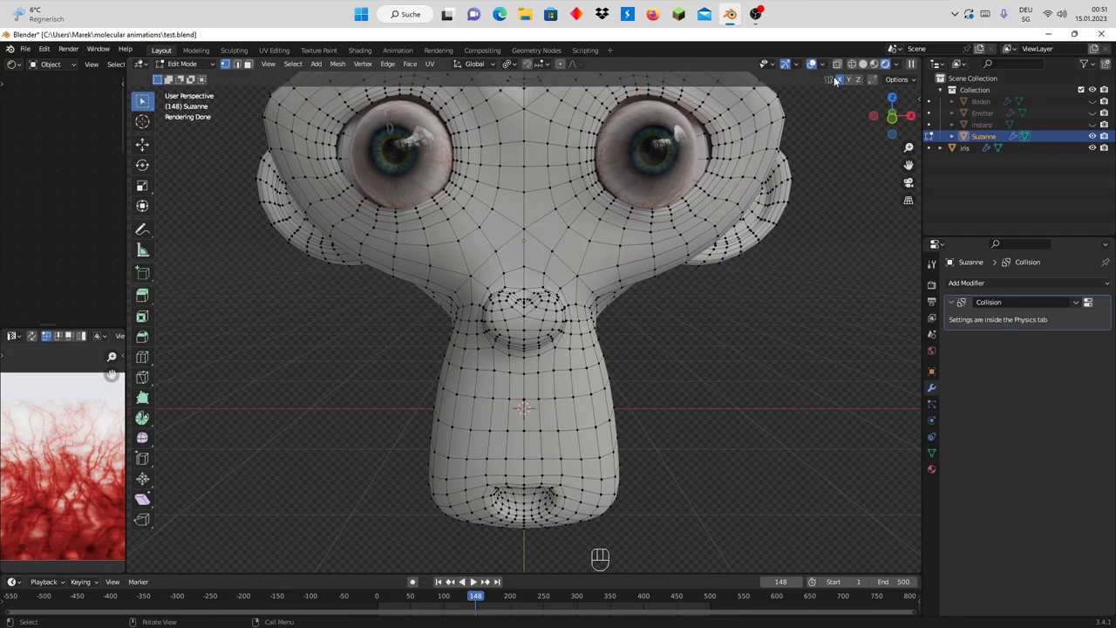
left_click(843, 83)
left_click(843, 83)
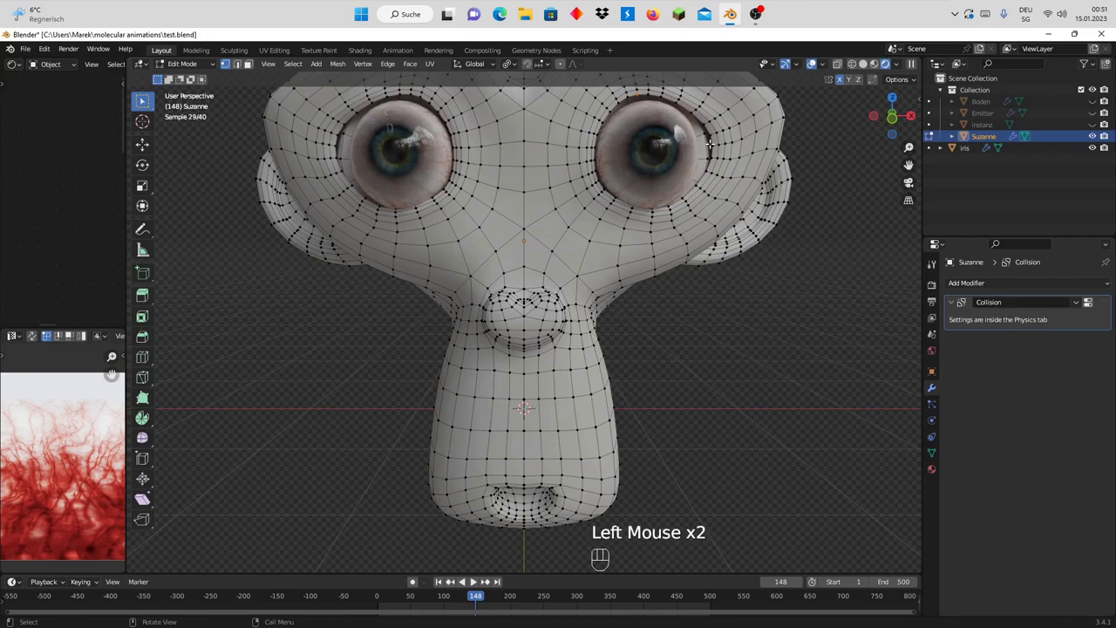
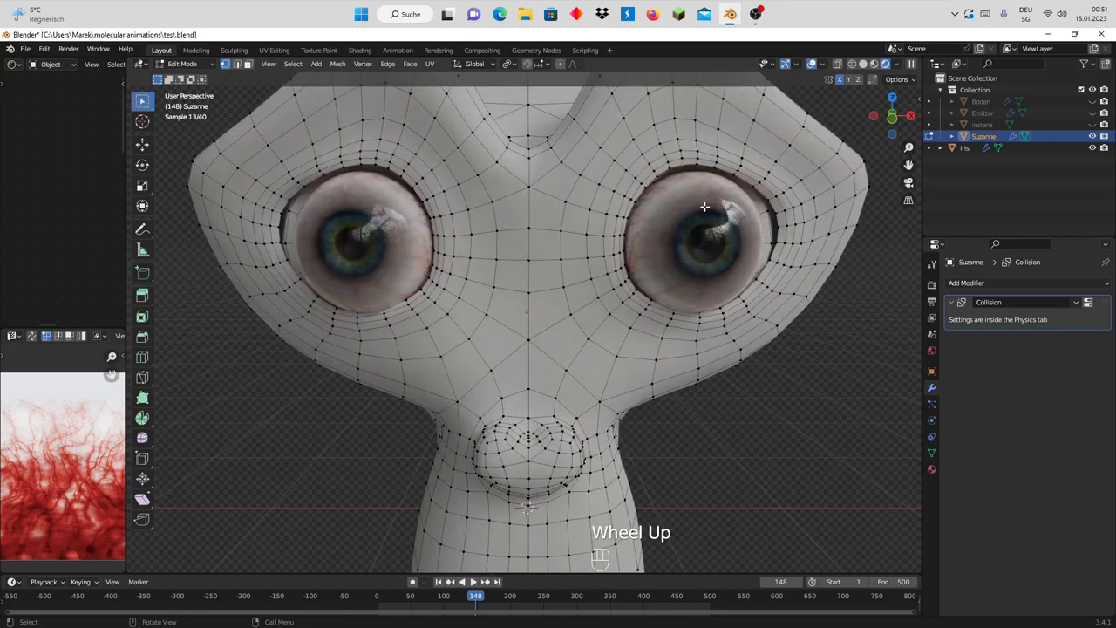
key("g")
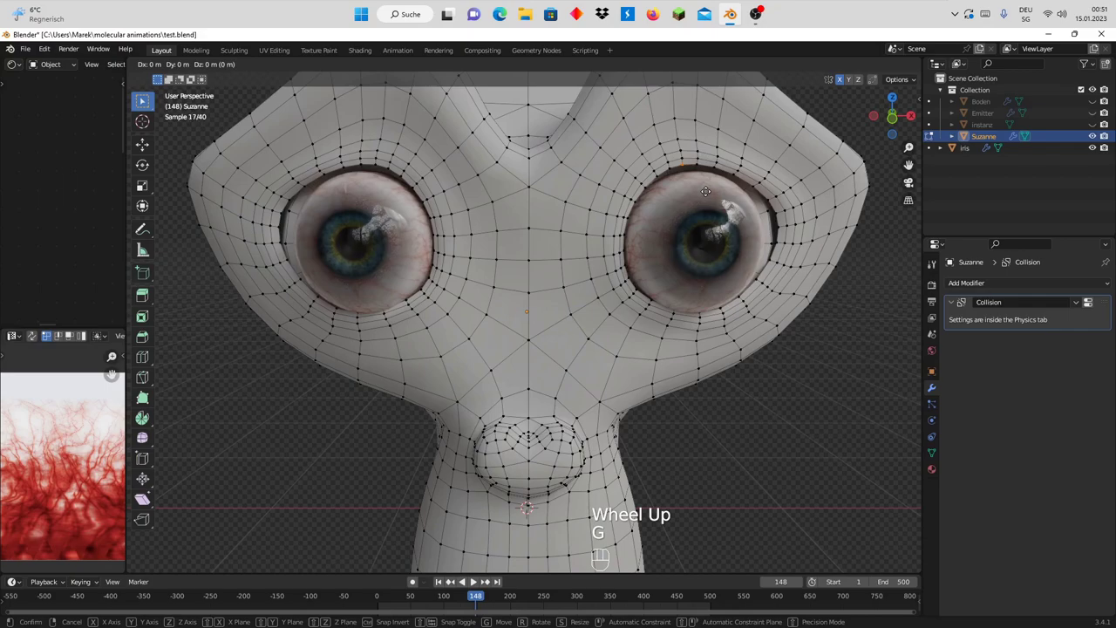
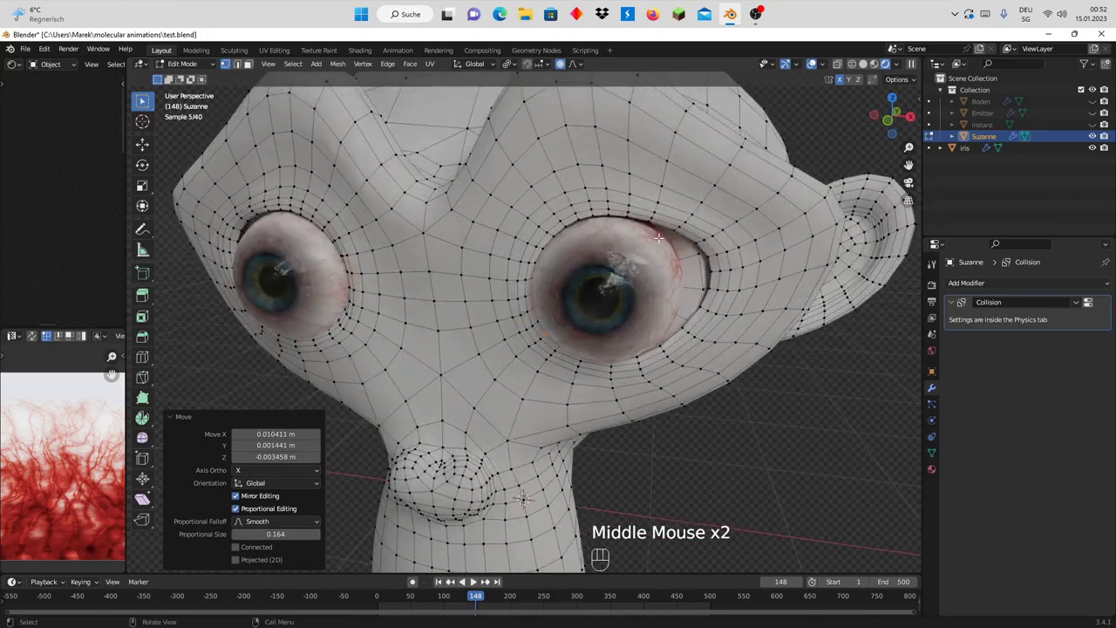
- Zoom onto the eye and pull the upper lid edge down with proportional falloff
scroll("up", 3)
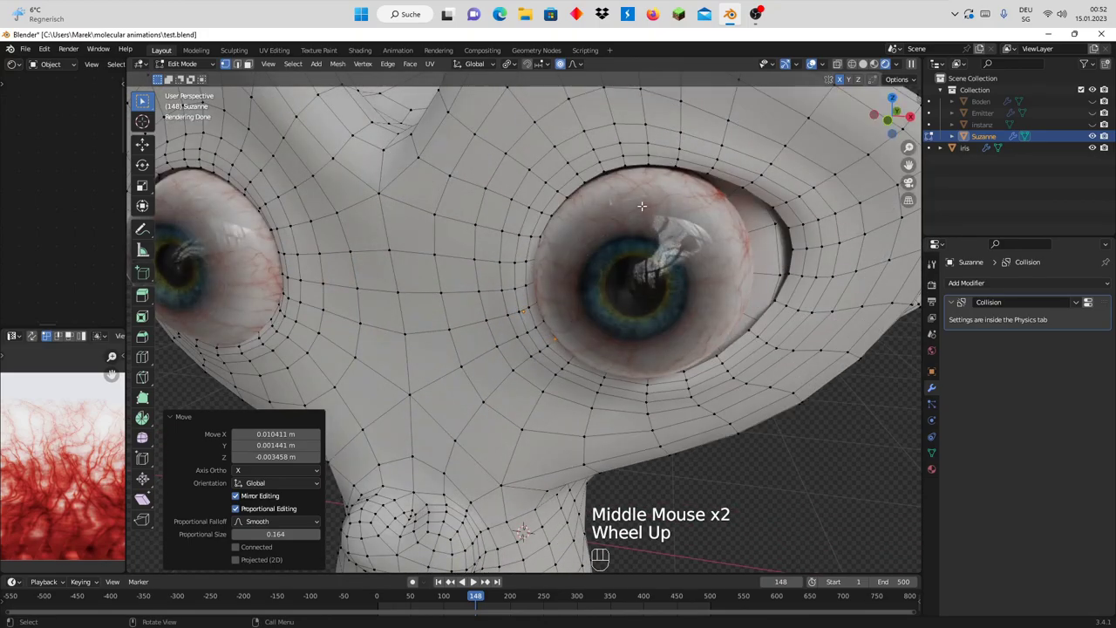
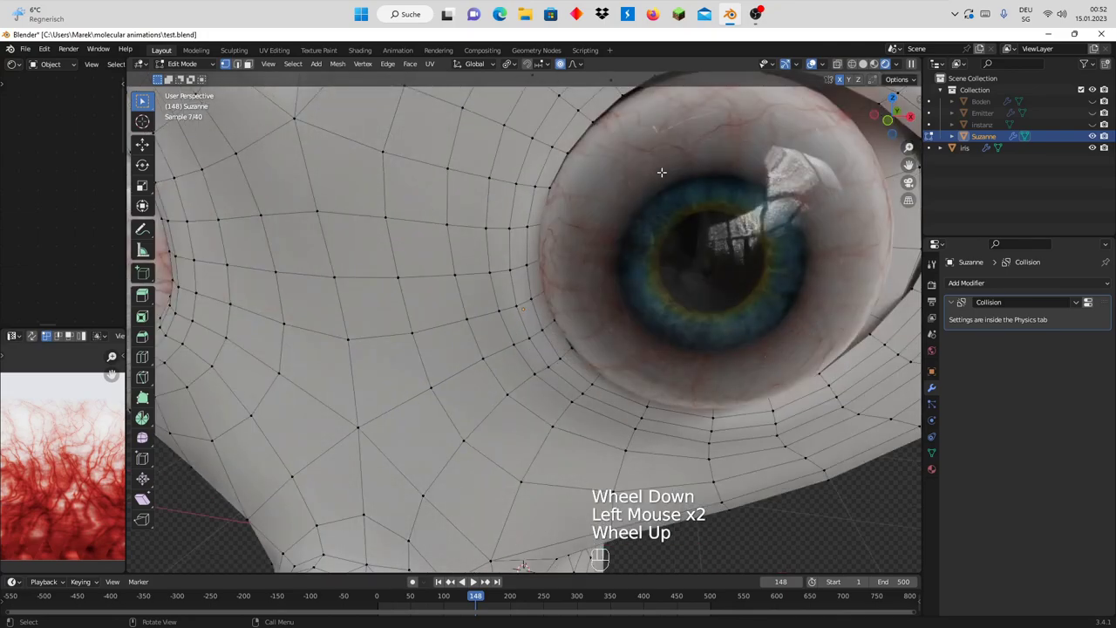
key("KP_Decimal")
scroll("down", 3)
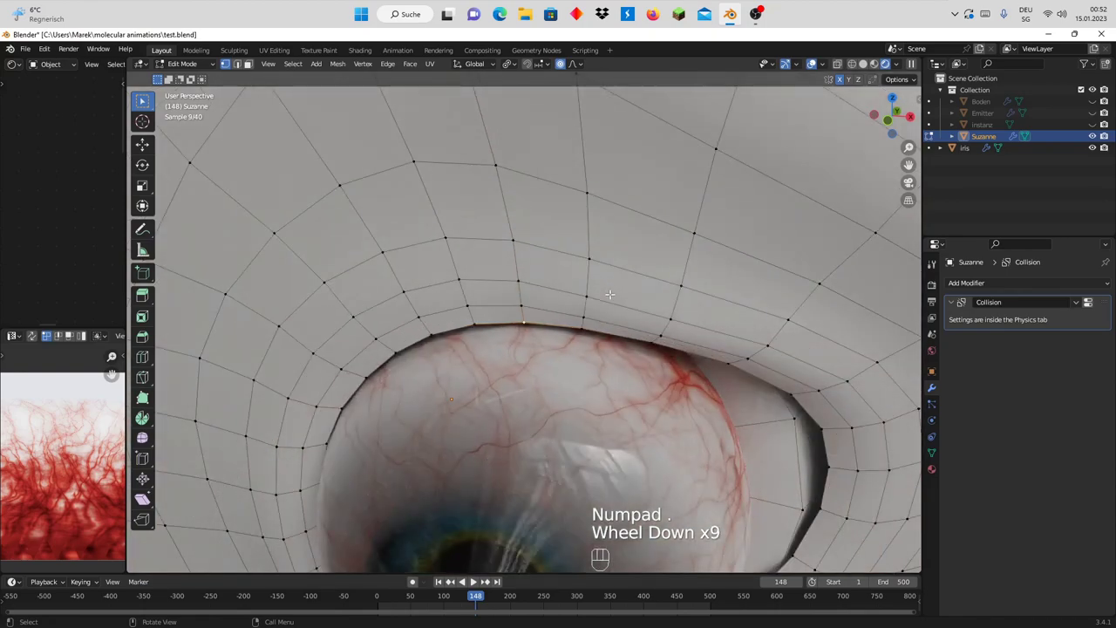
key("g")
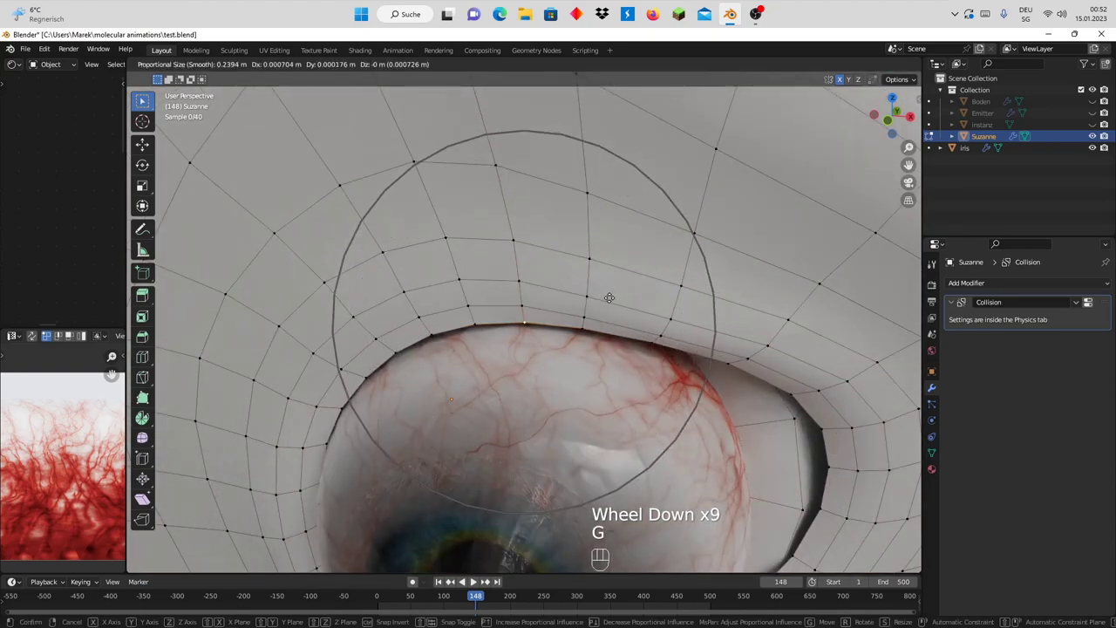
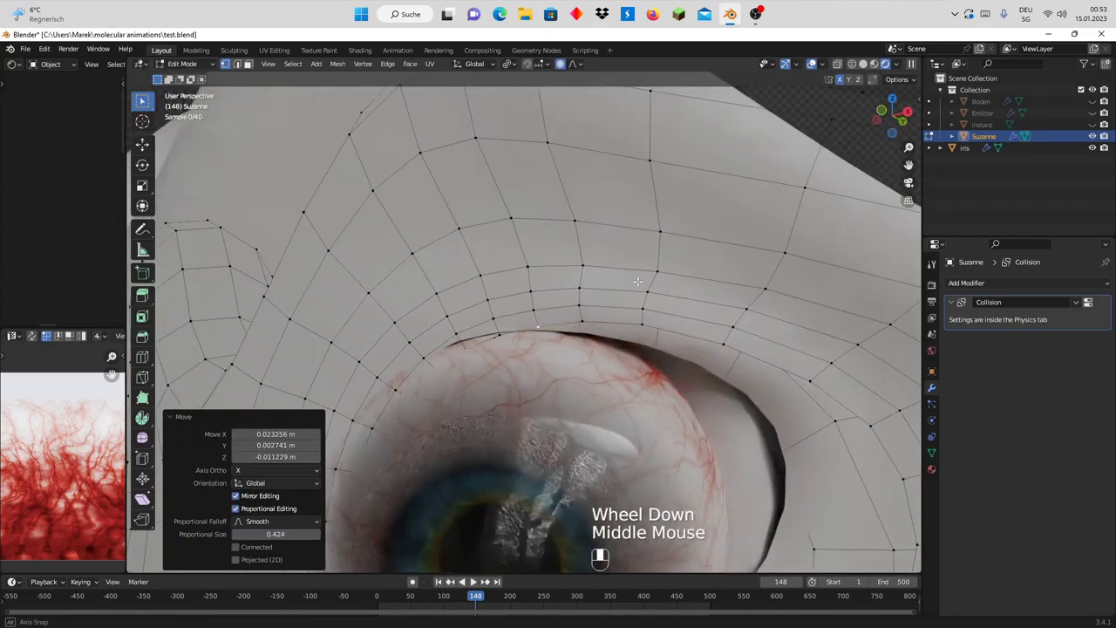
scroll("down", 3)
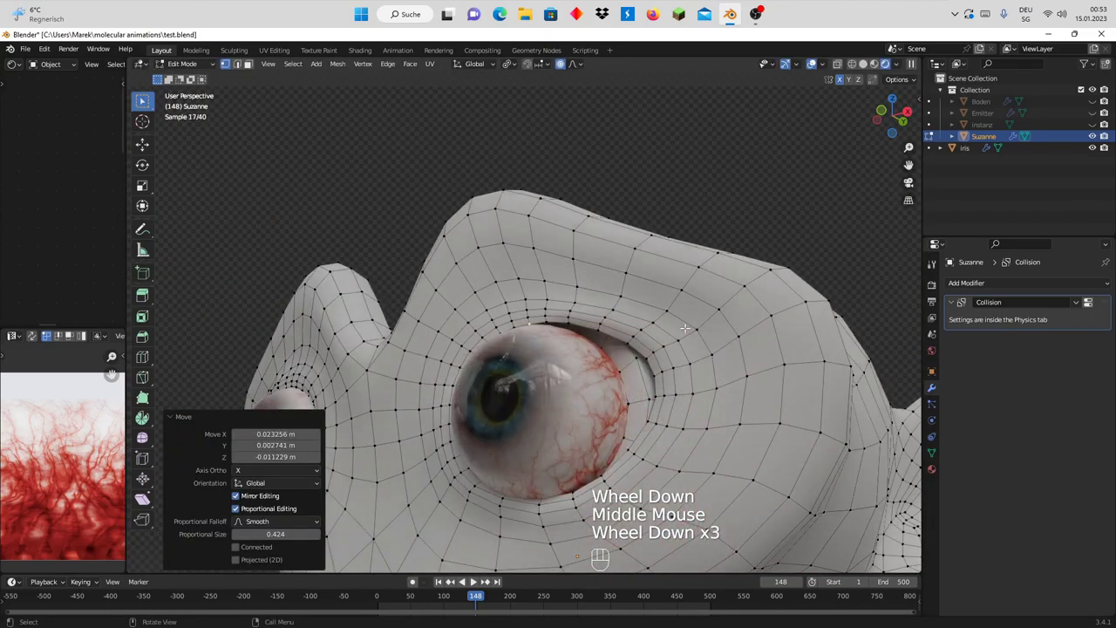
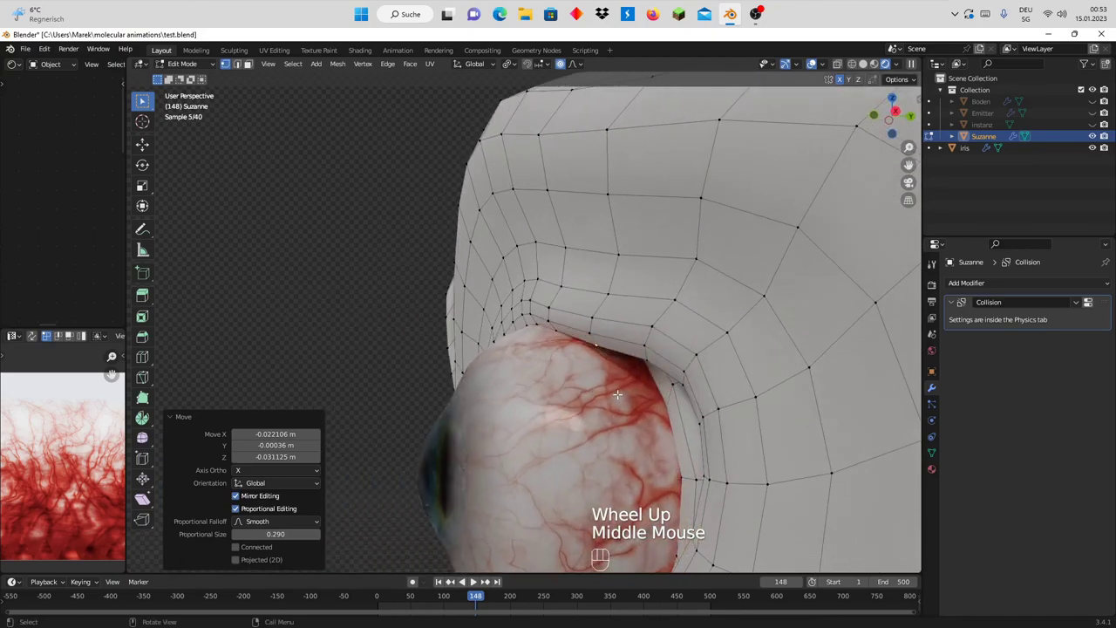
- Drag further lid sections down so the eyelid drapes snugly over the eyeball
key("g")
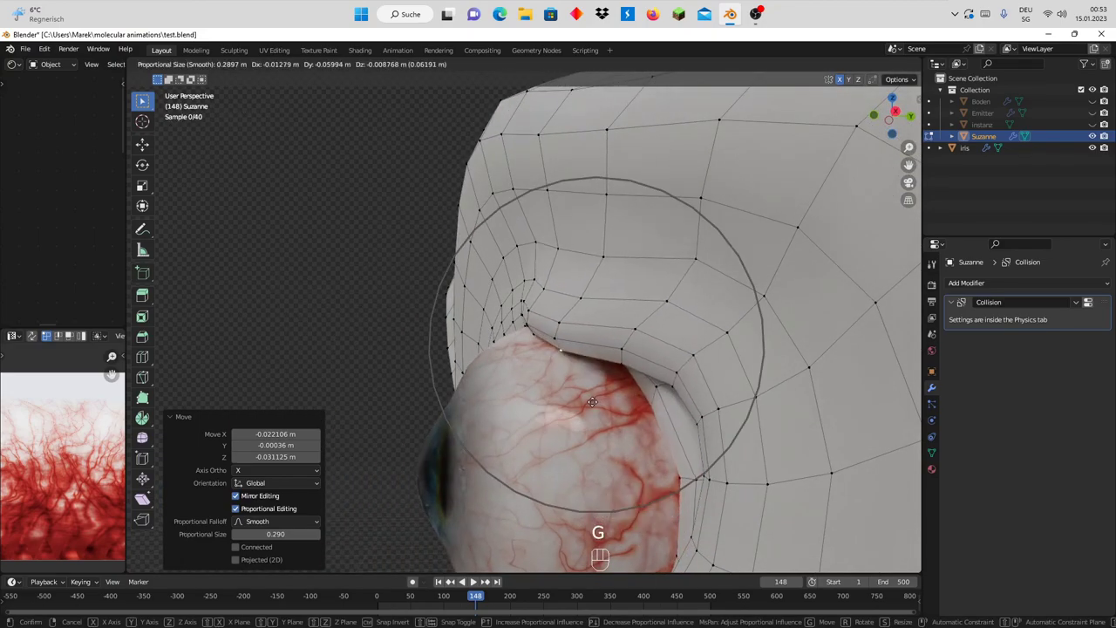
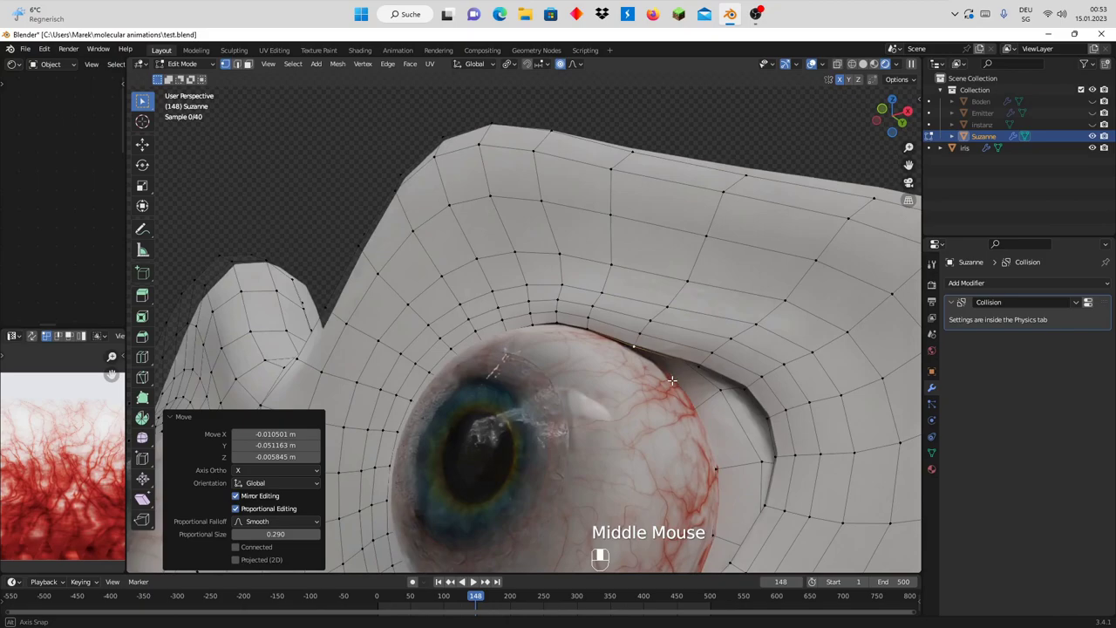
scroll("up", 3)
key("g")
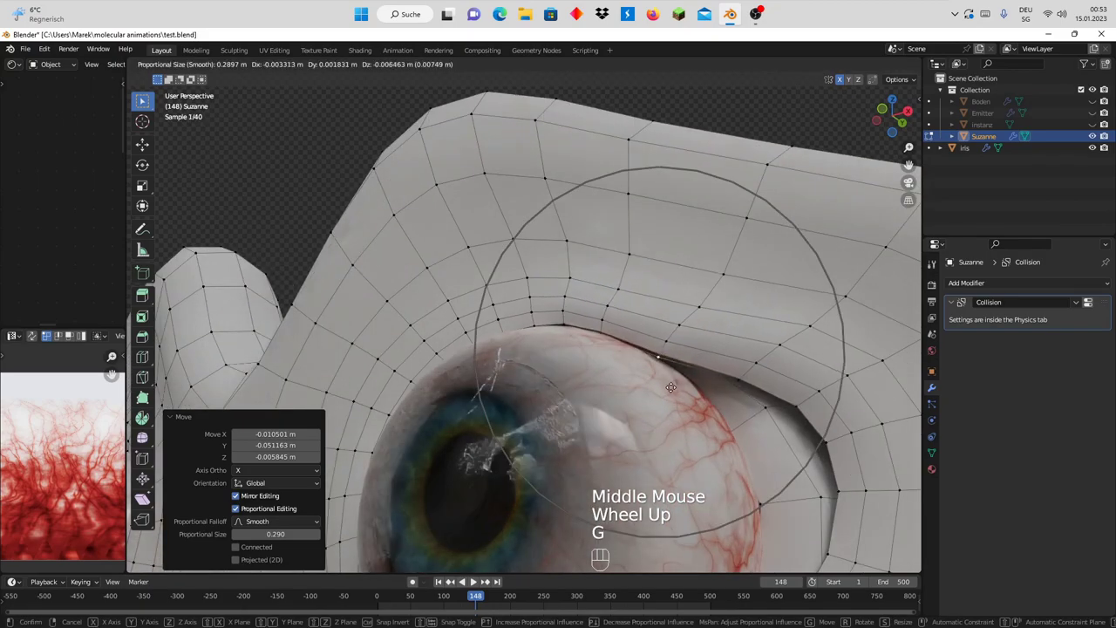
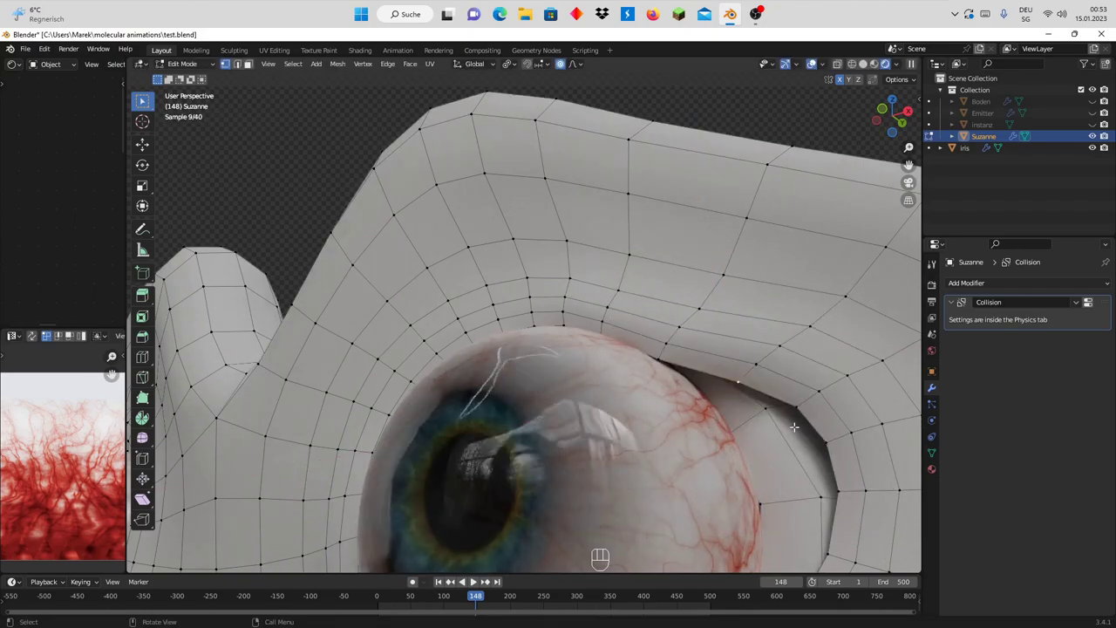
key("g")
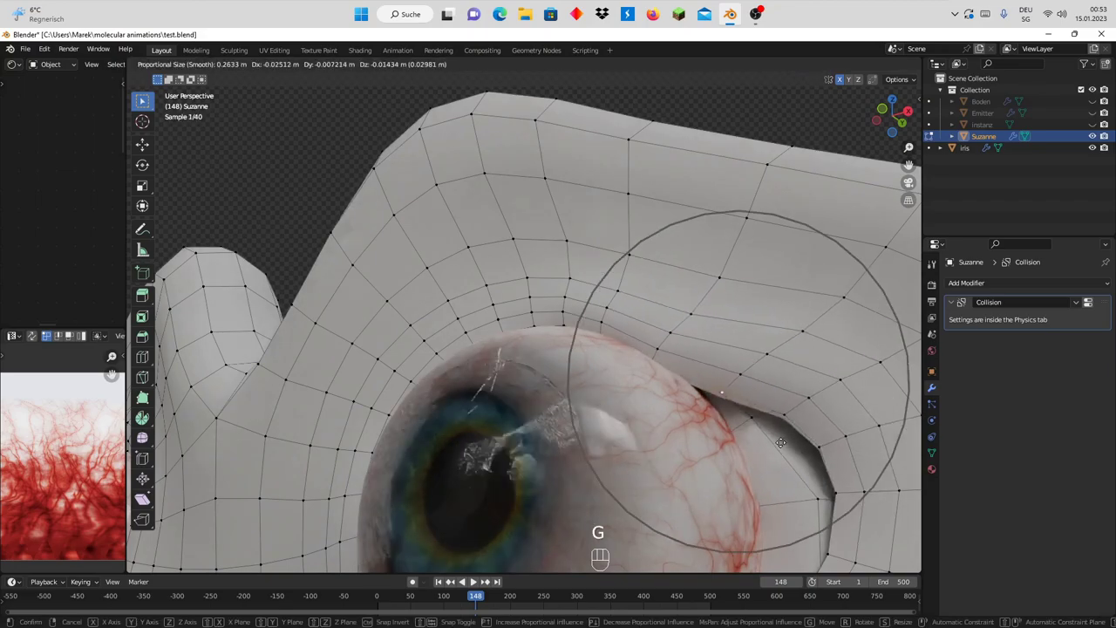